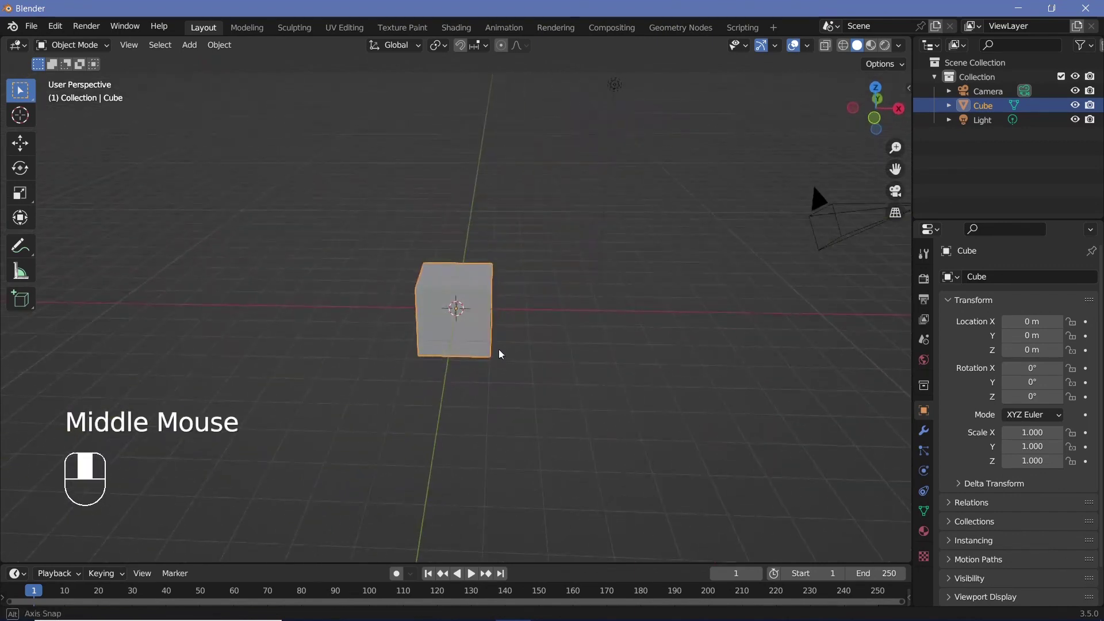
# Step: Delete the default cube and add a Metaball > Ball at the scene origin
pyautogui.press('x')
pyautogui.press('shift+a')
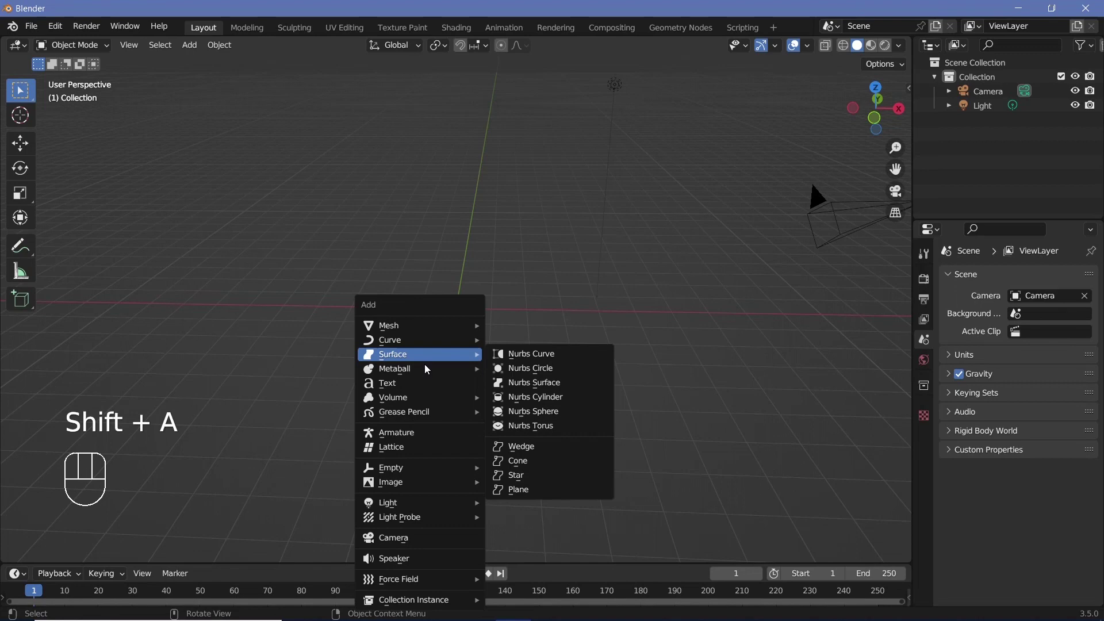
pyautogui.moveTo(496, 369); pyautogui.dragTo(501, 343)
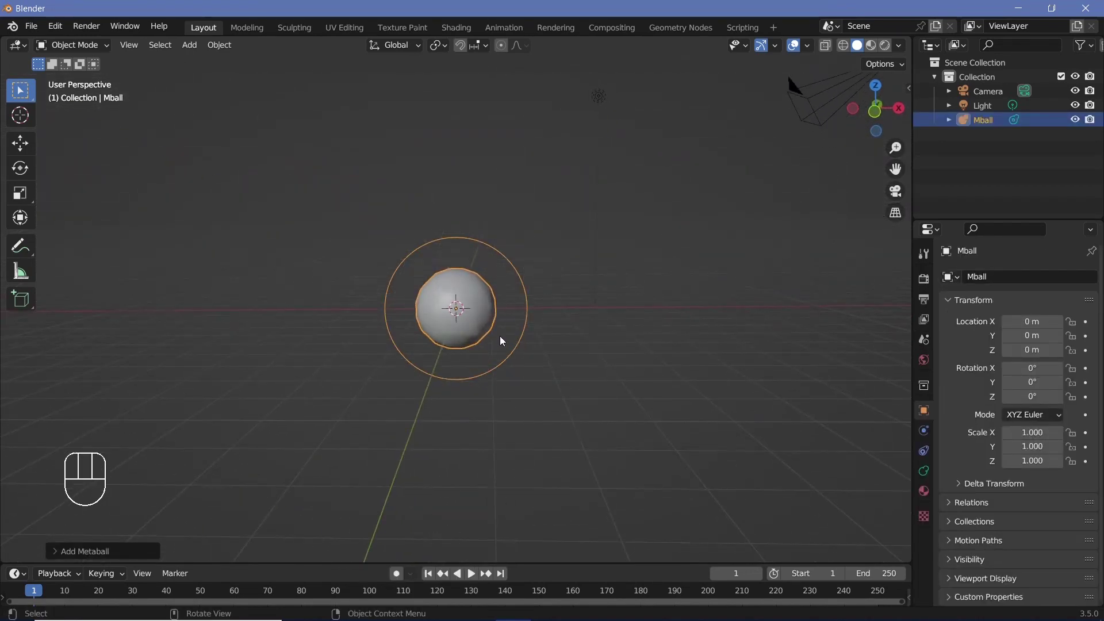
# Step: In front view, squash the metaball along Z, raise it, and duplicate enlarged lumps along the cloud
pyautogui.press('KP_1')
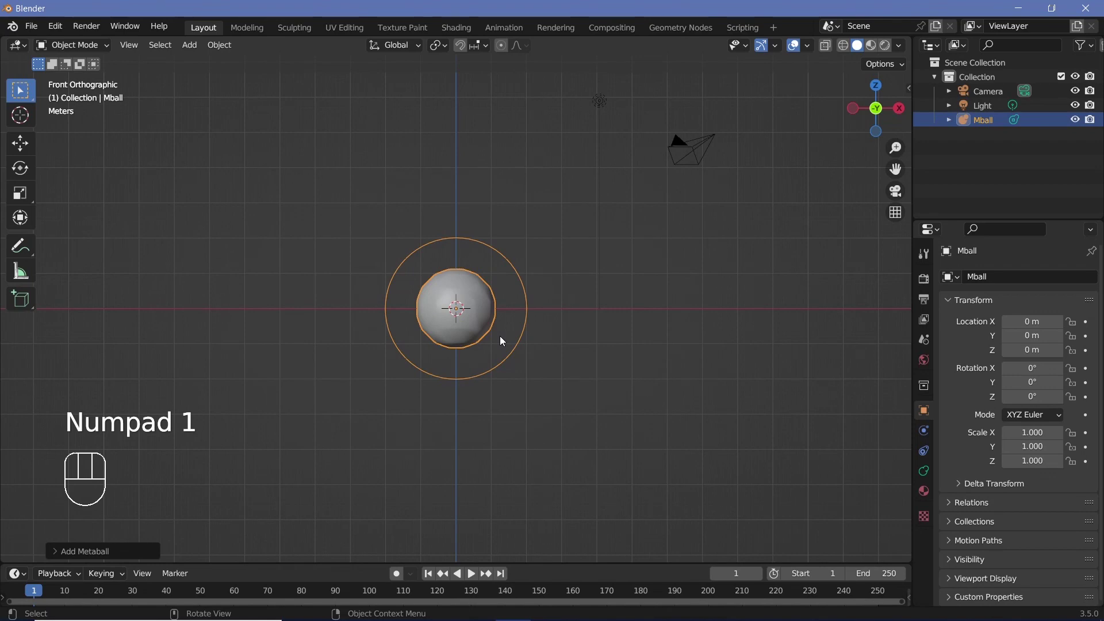
pyautogui.press('s')
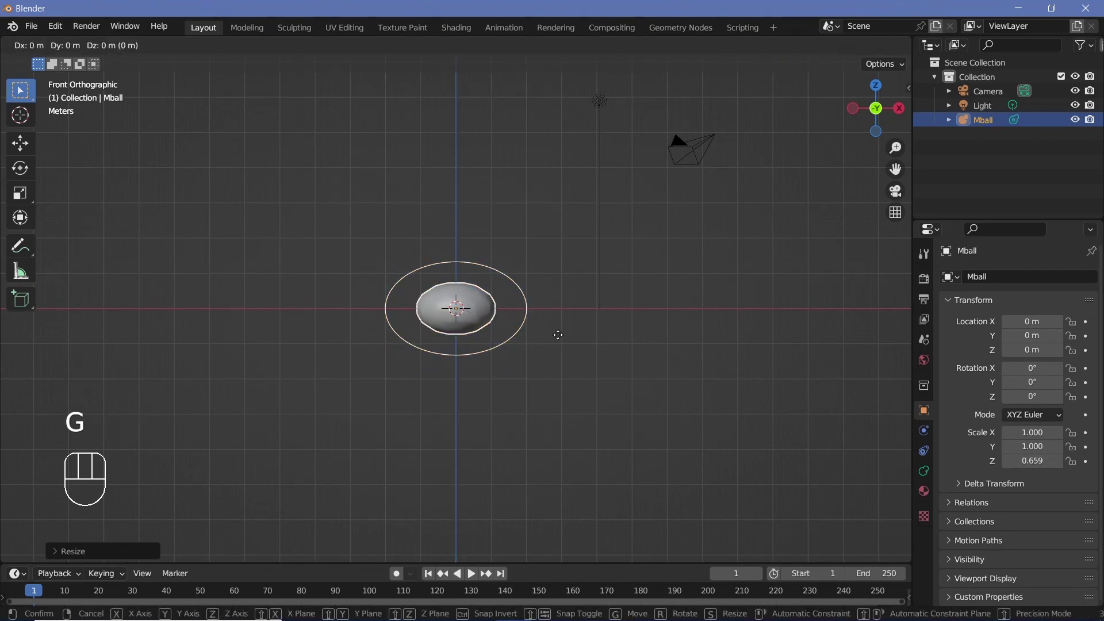
pyautogui.press('g')
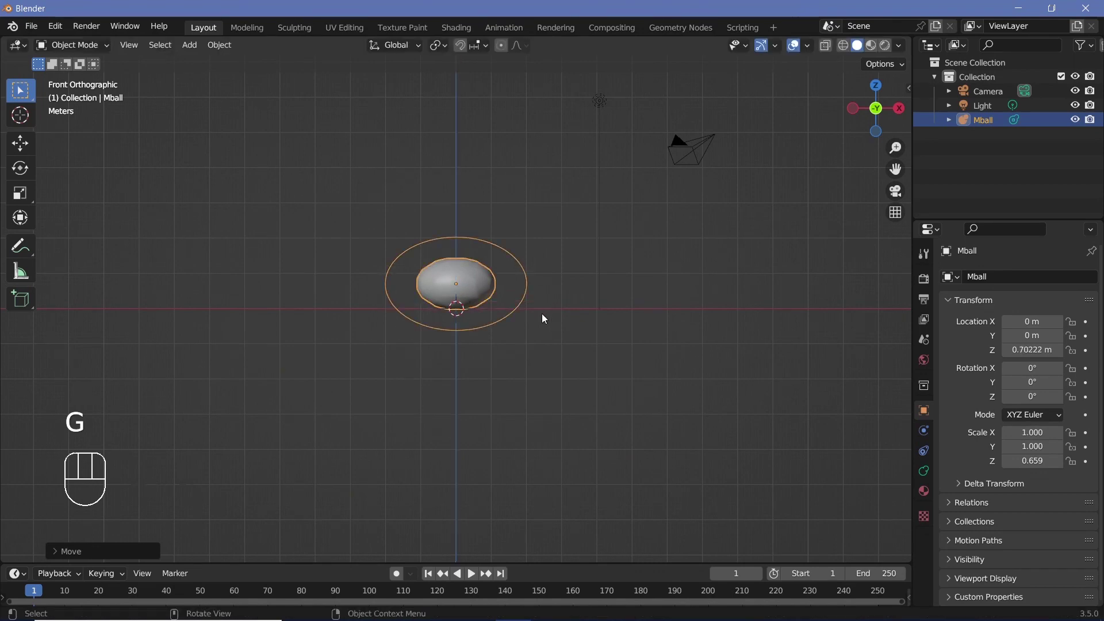
pyautogui.press('shift+d')
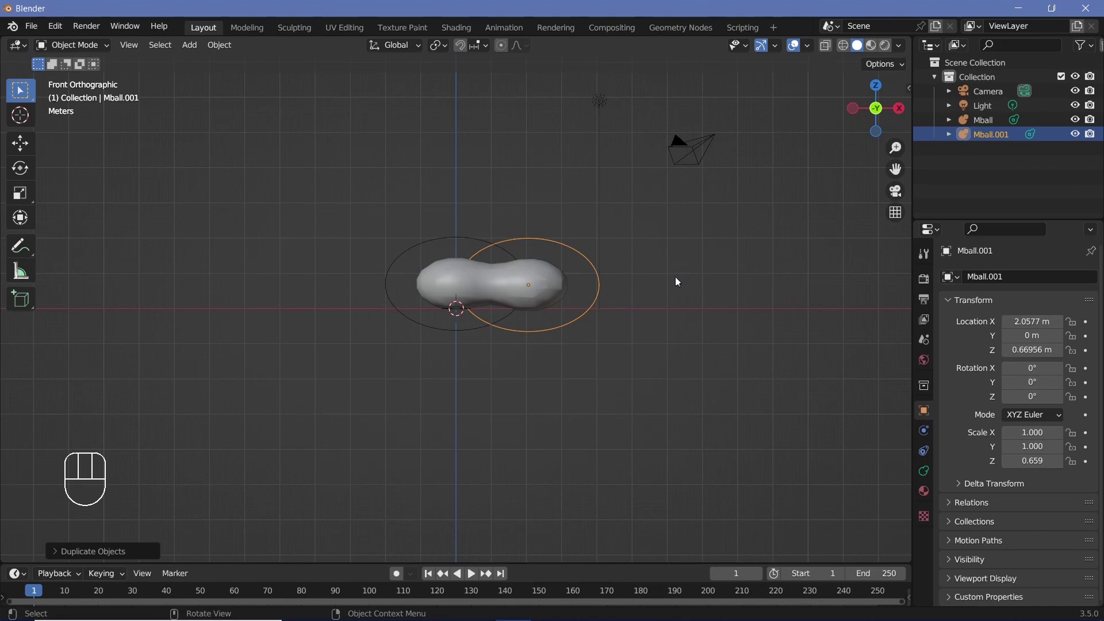
pyautogui.press('s')
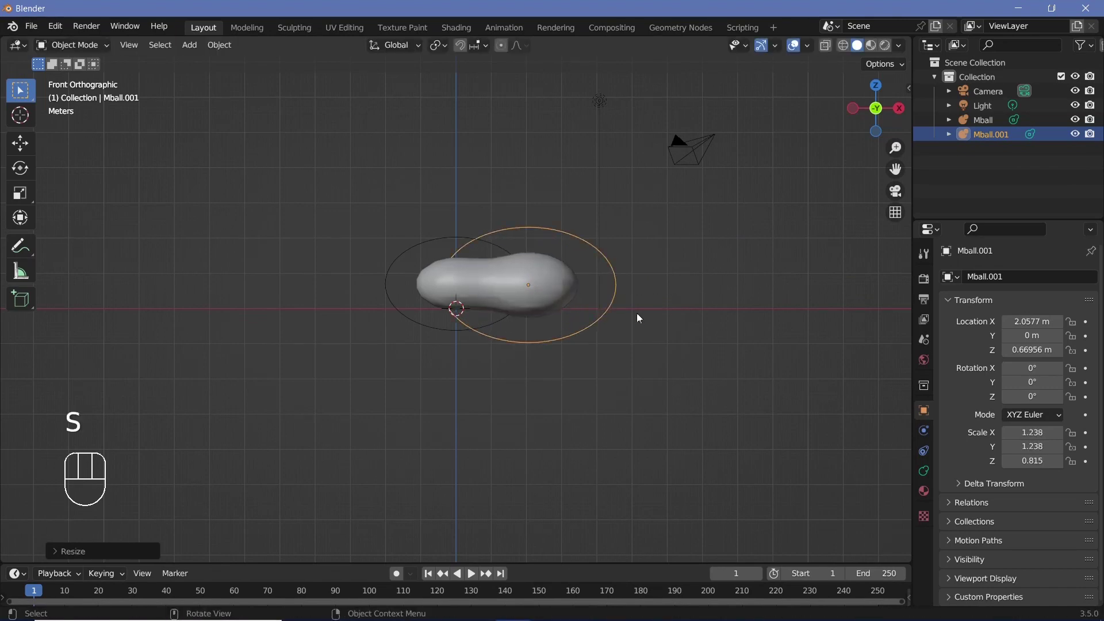
pyautogui.press('g')
pyautogui.press('shift+d')
pyautogui.press('r')
# Step: Duplicate, tilt and resize more metaballs spreading left, above and to the lower right of the cloud
pyautogui.press('shift+d')
pyautogui.press('alt+s')
pyautogui.press('g')
pyautogui.press('shift+d')
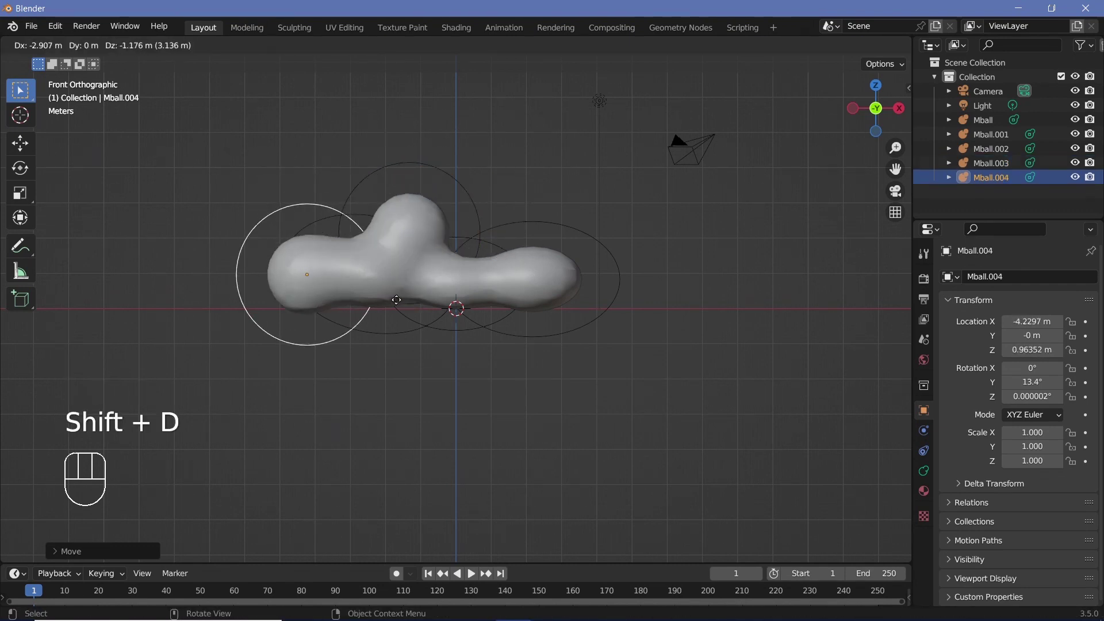
pyautogui.press('s')
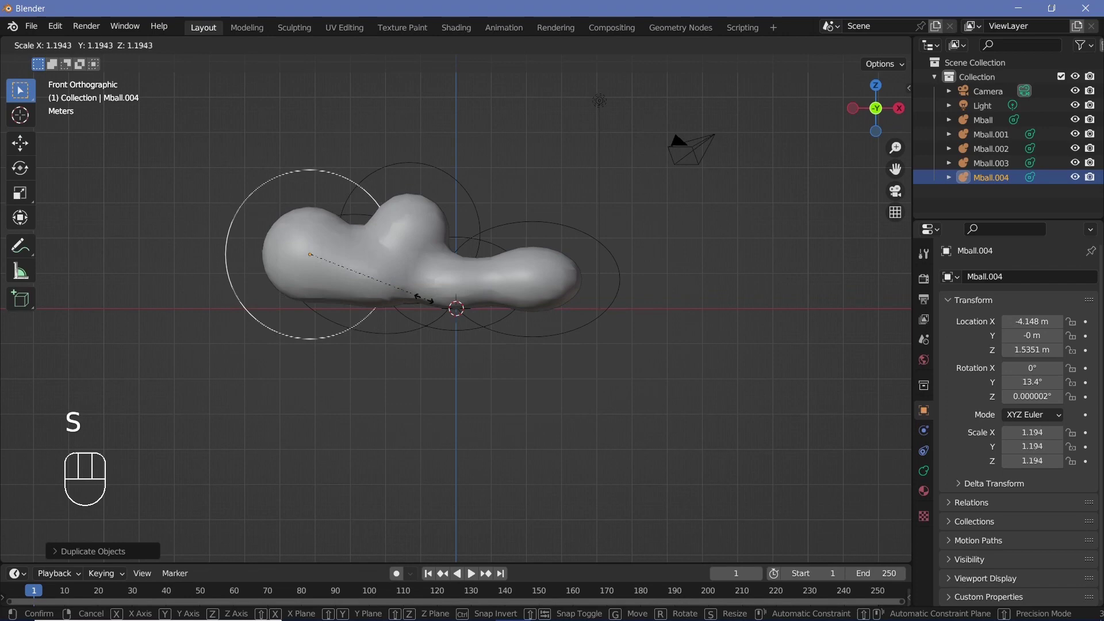
pyautogui.press('shift+d')
pyautogui.press('shift+d')
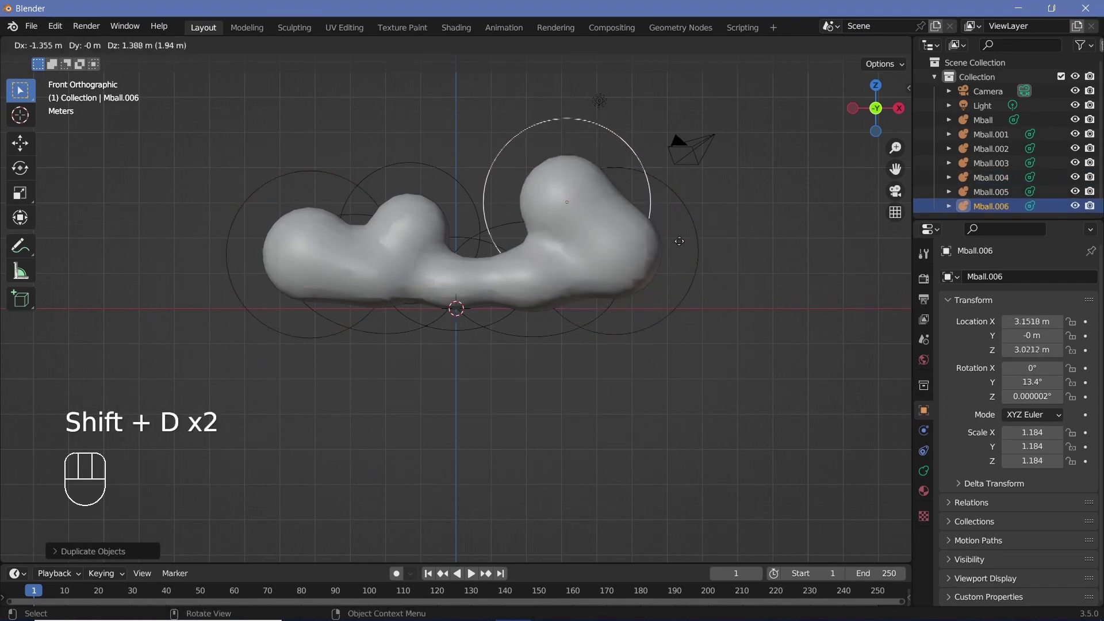
pyautogui.press('shift+d')
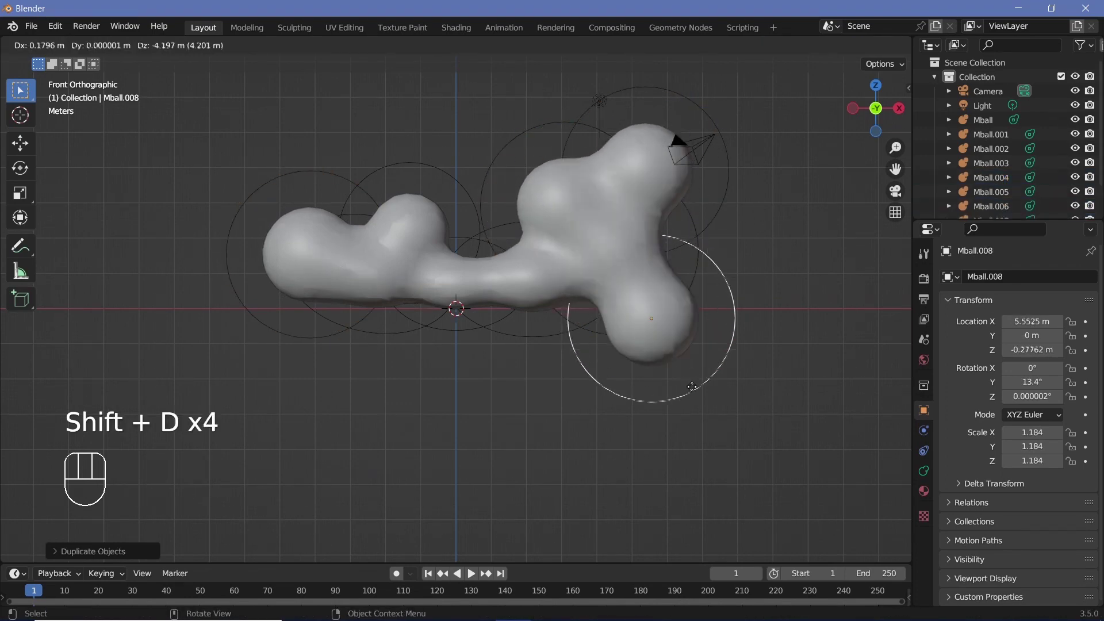
pyautogui.press('shift+d')
pyautogui.moveTo(537, 284); pyautogui.dragTo(668, 348)
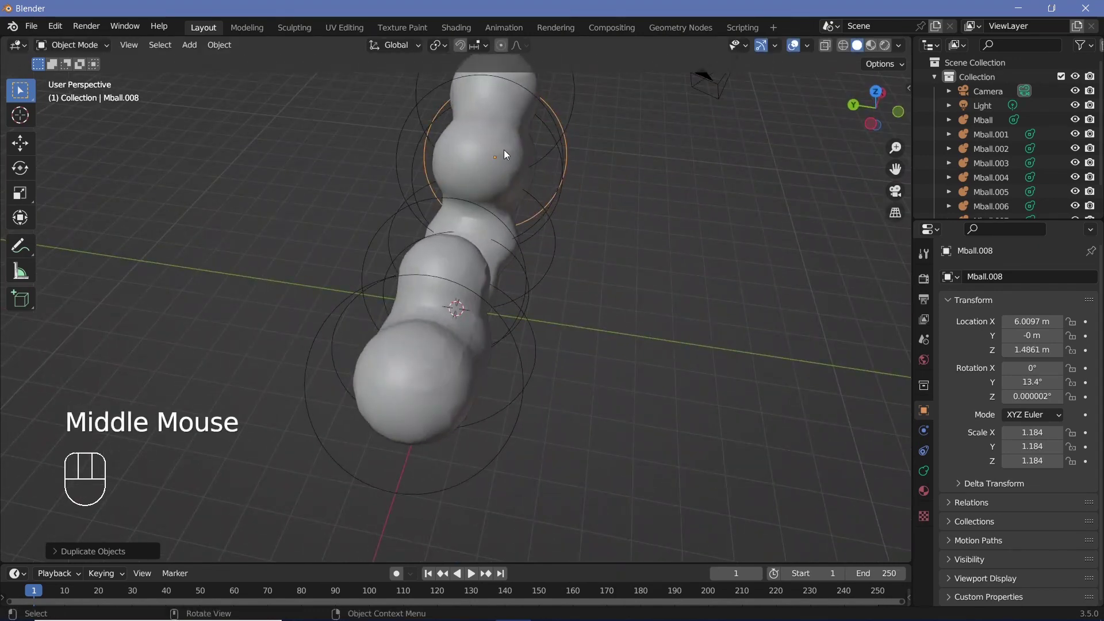
# Step: From top and side views, duplicate a metaball set back along Y to give the cloud depth
pyautogui.press('KP_7')
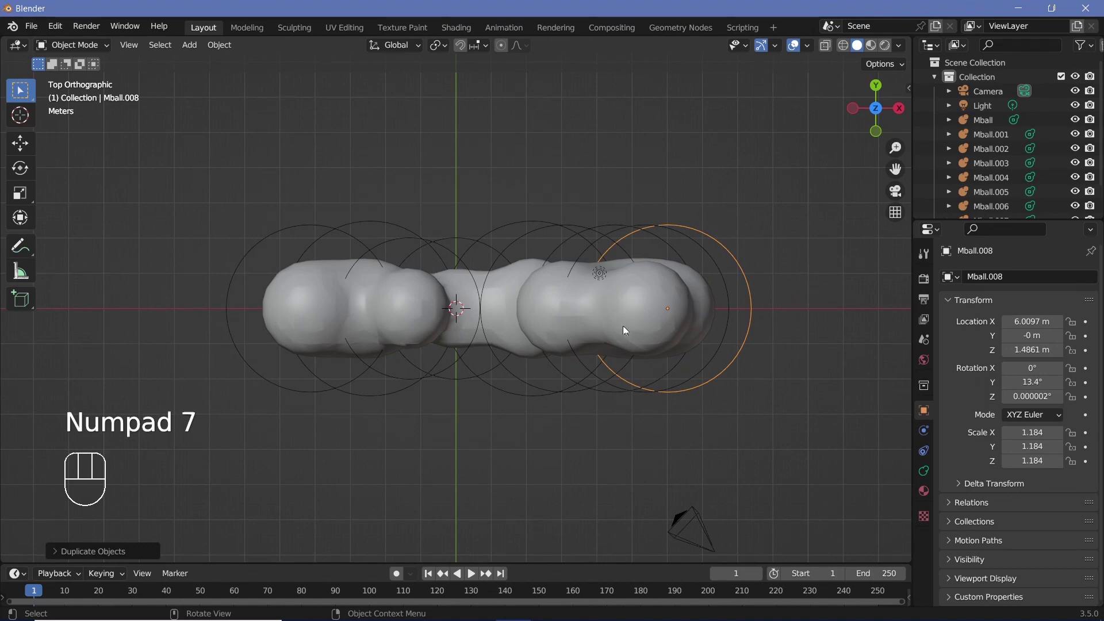
pyautogui.press('KP_3')
pyautogui.press('KP_7')
pyautogui.press('KP_3')
pyautogui.press('shift+d')
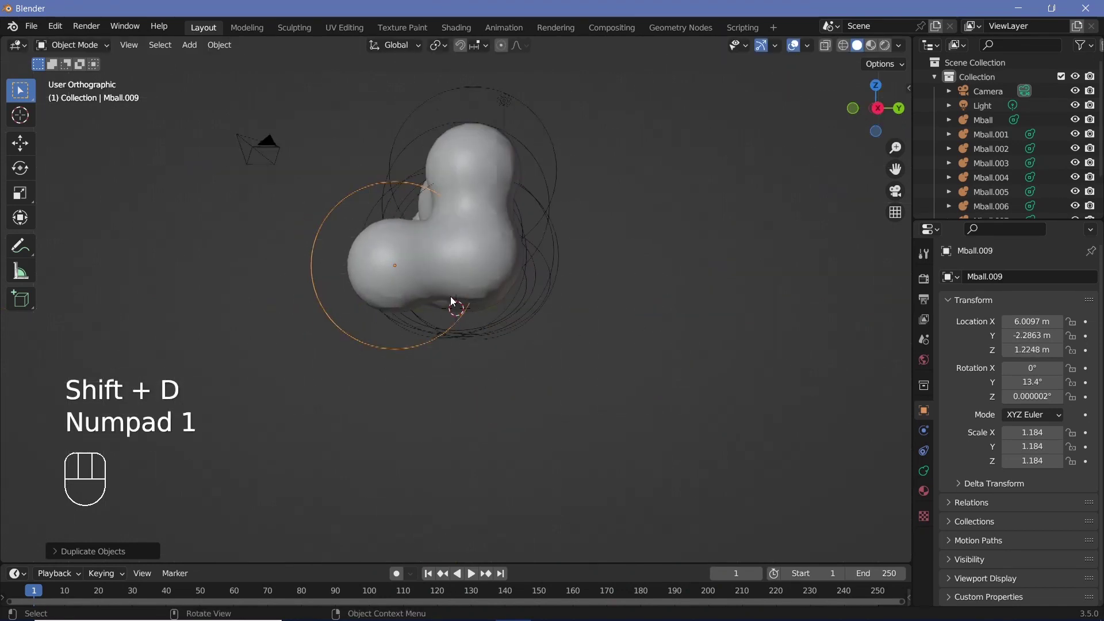
pyautogui.press('KP_1')
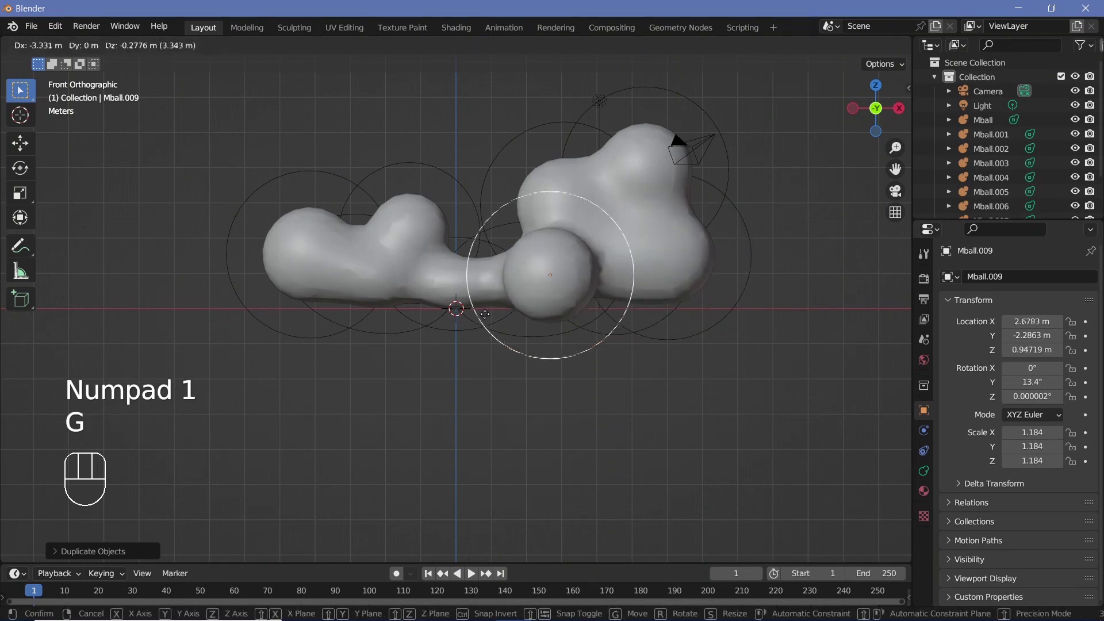
pyautogui.press('g')
pyautogui.moveTo(646, 308); pyautogui.dragTo(517, 337)
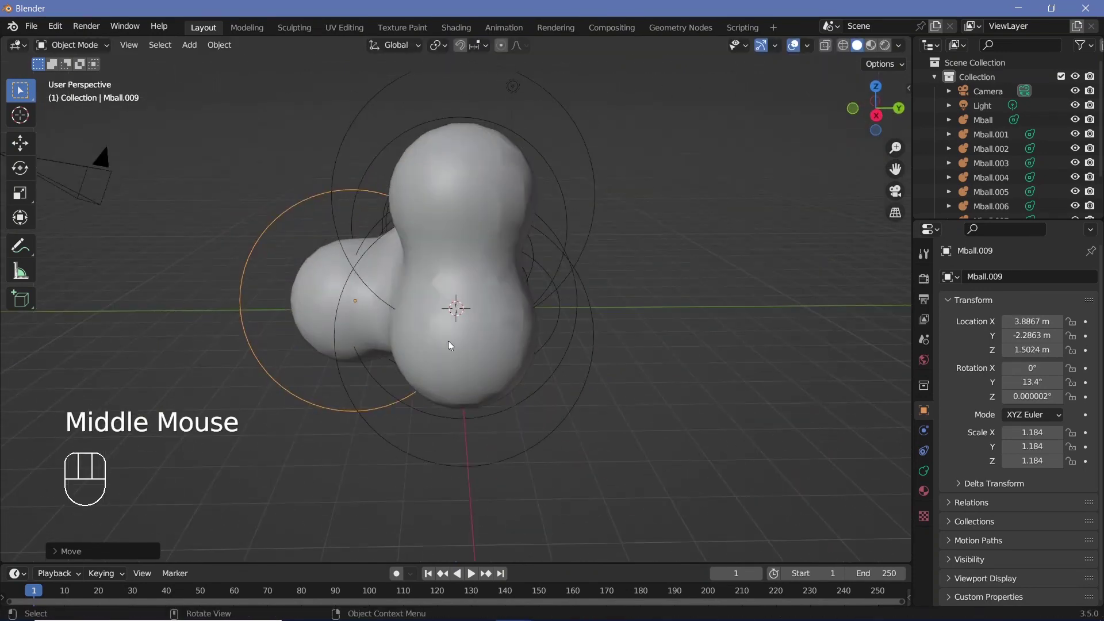
pyautogui.press('g')
pyautogui.moveTo(499, 334); pyautogui.dragTo(531, 364)
pyautogui.press('KP_3')
pyautogui.press('KP_1')
# Step: Rescale and reposition individual upper lumps, then select the base metaball
pyautogui.press('shift+d')
pyautogui.press('s')
pyautogui.click(332, 174)
pyautogui.press('g')
pyautogui.press('s')
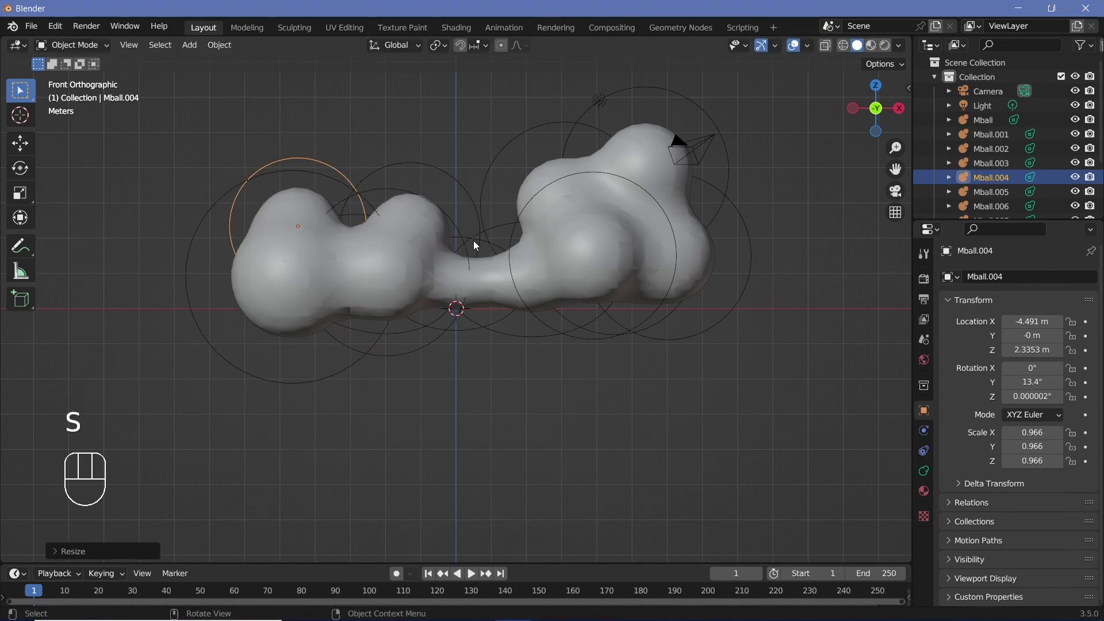
pyautogui.click(476, 247)
pyautogui.click(469, 241)
pyautogui.click(471, 240)
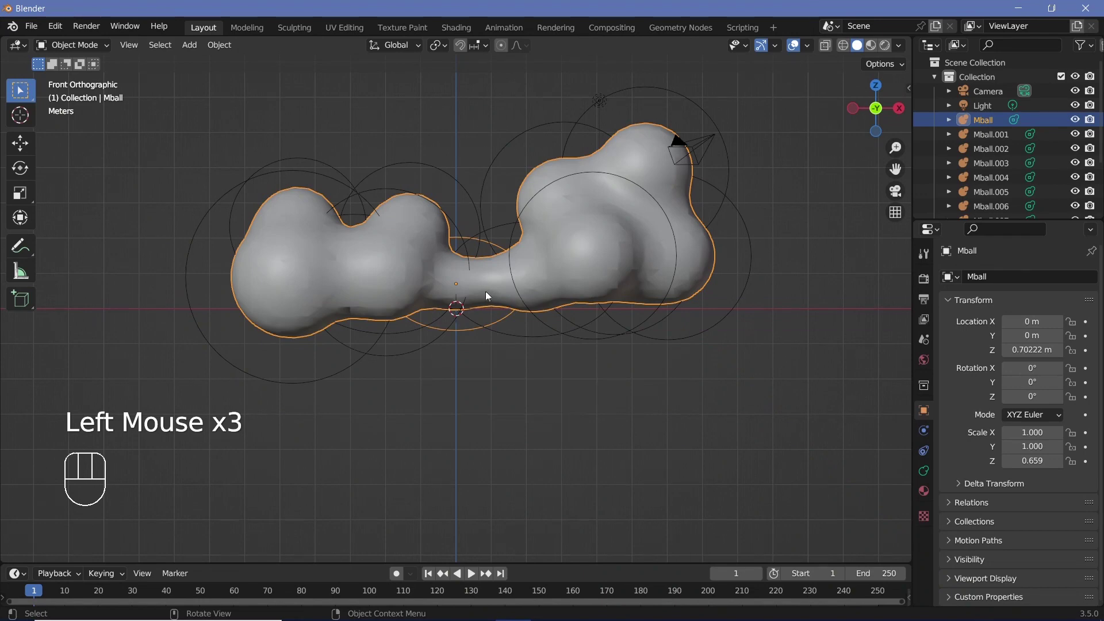
pyautogui.moveTo(481, 296); pyautogui.dragTo(511, 220)
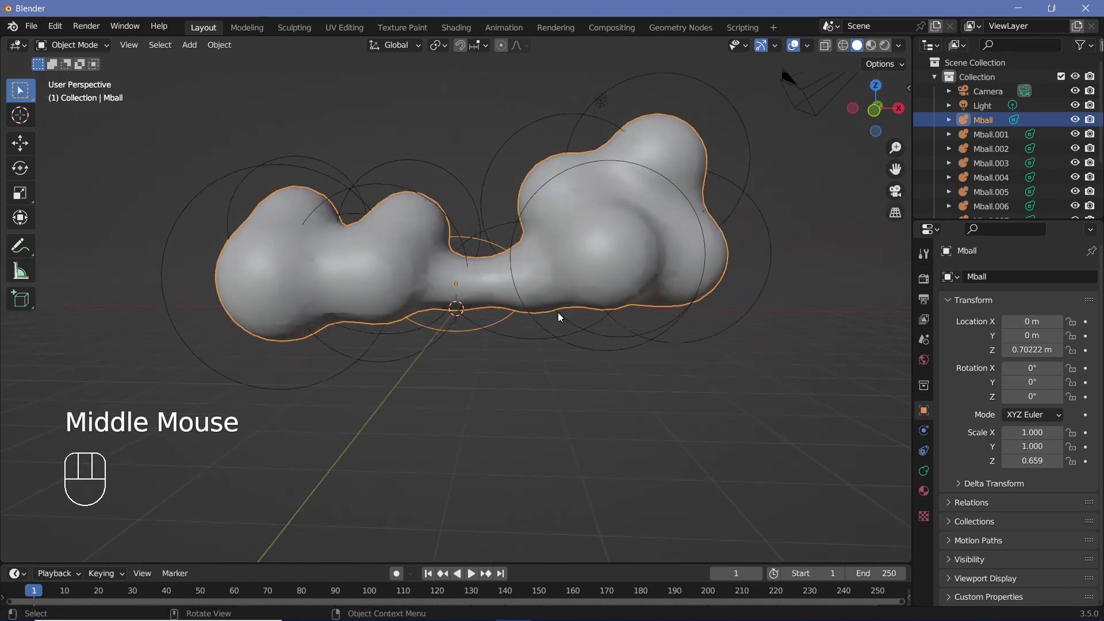
# Step: Set the metaball resolution to 0.05 m viewport and 0.025 m render for a smoother surface
pyautogui.middleClick(546, 305)
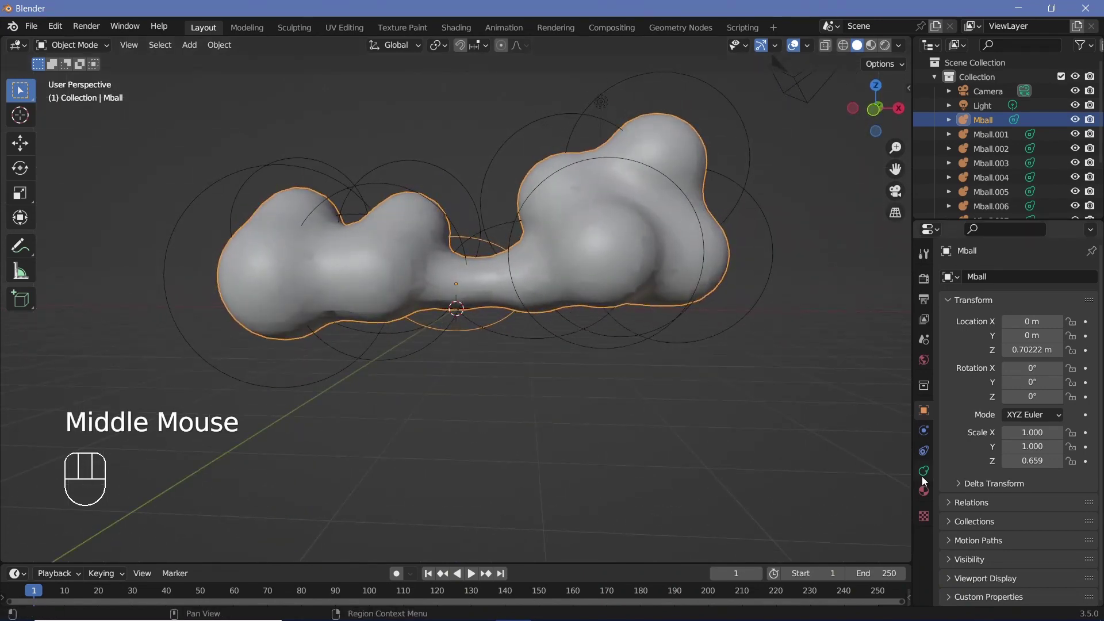
pyautogui.click(927, 481)
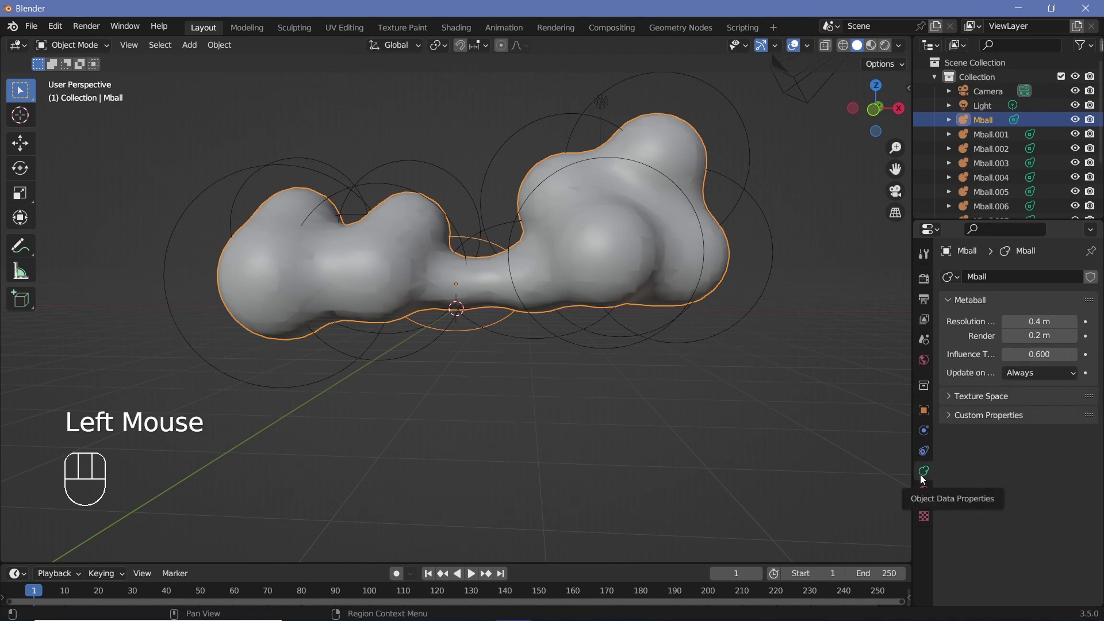
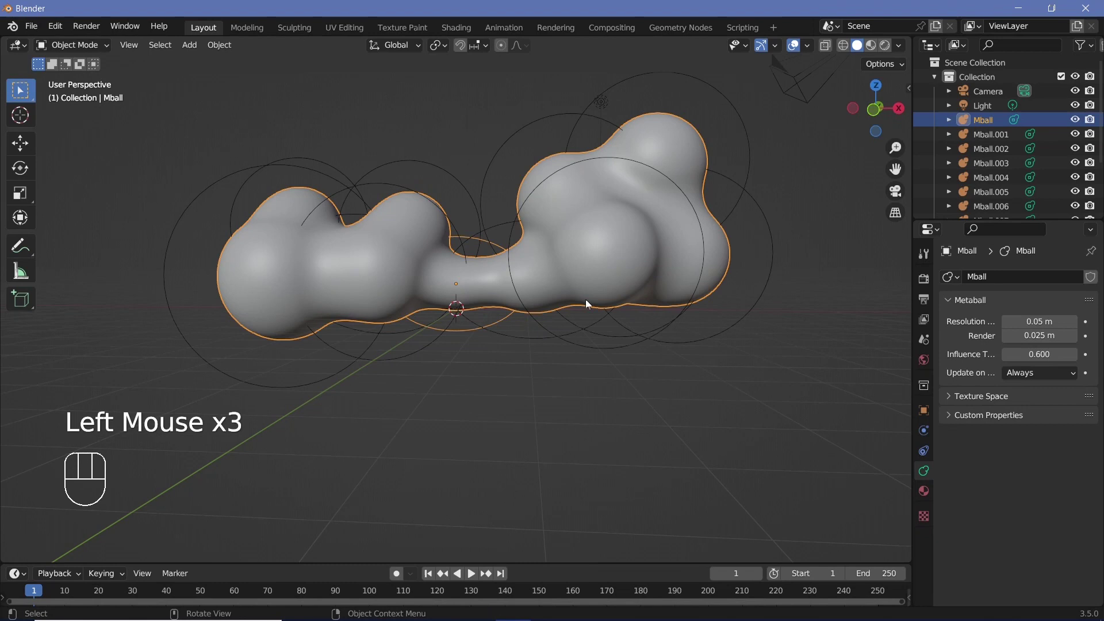
pyautogui.moveTo(541, 273); pyautogui.dragTo(563, 270)
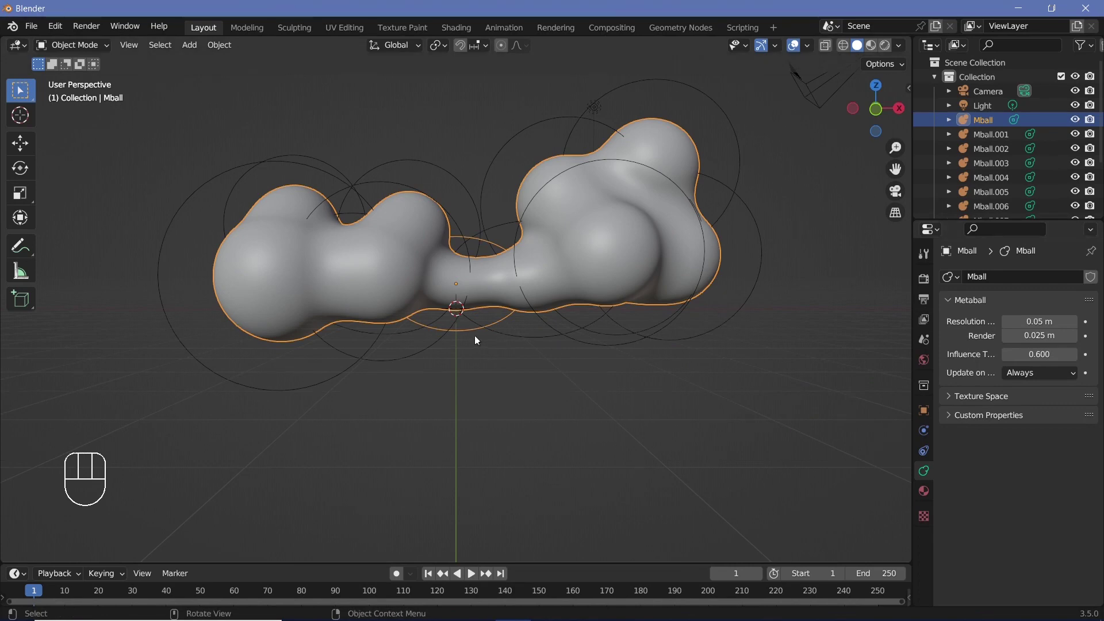
# Step: Convert the selected metaballs into a single cloud mesh via Object > Convert > Mesh
pyautogui.click(474, 337)
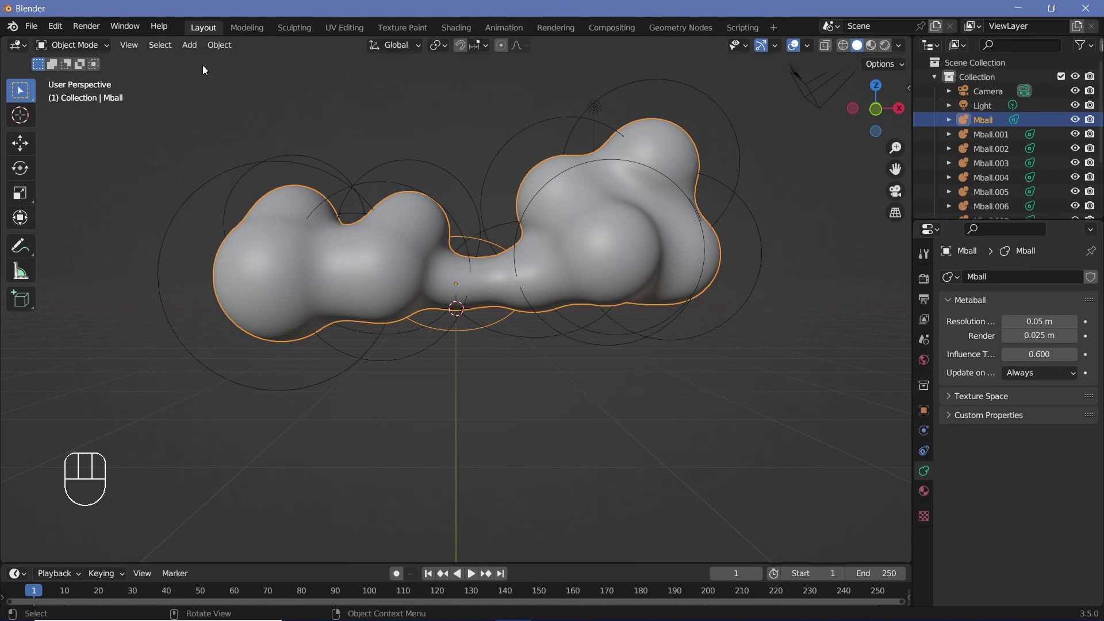
pyautogui.moveTo(226, 48); pyautogui.dragTo(363, 483)
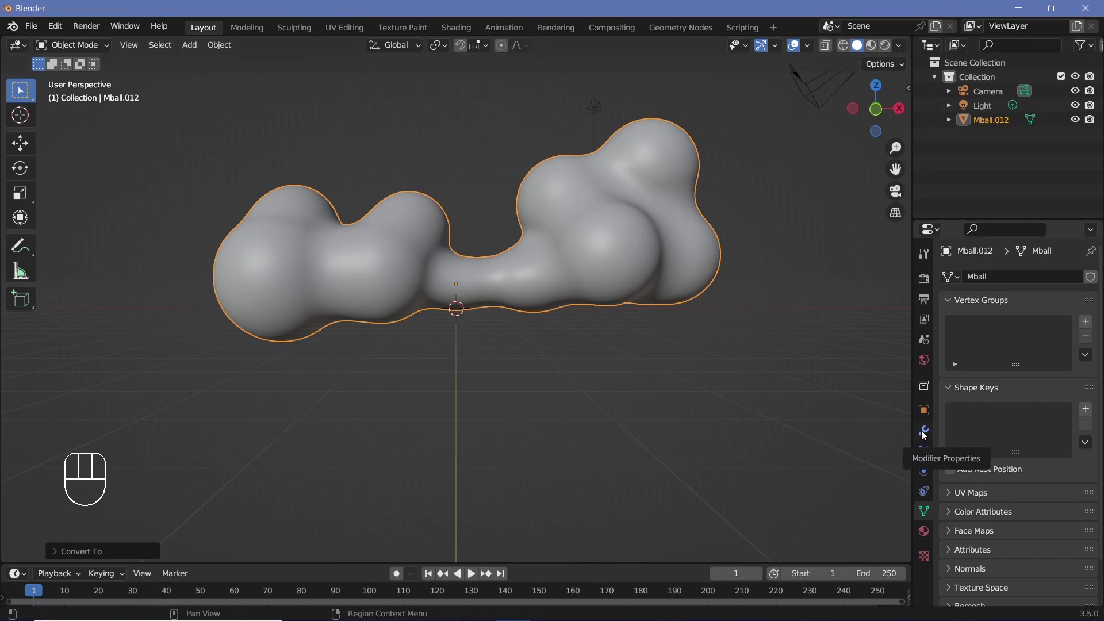
# Step: Add a Displace modifier to the cloud mesh with a new texture driving it
pyautogui.click(926, 434)
pyautogui.moveTo(1014, 283); pyautogui.dragTo(945, 376)
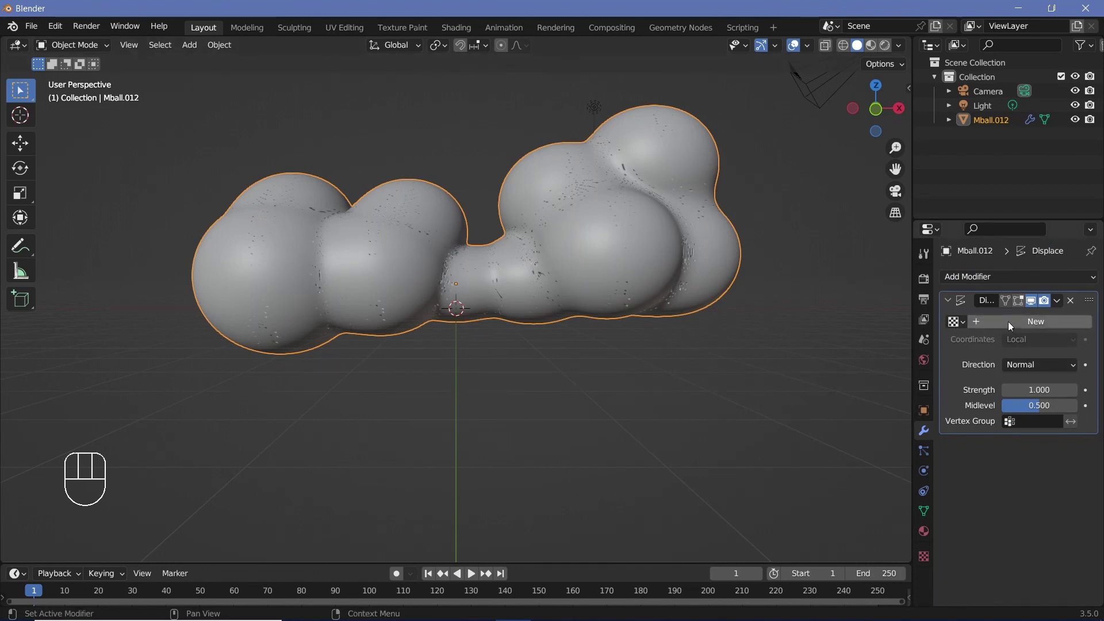
pyautogui.click(1012, 326)
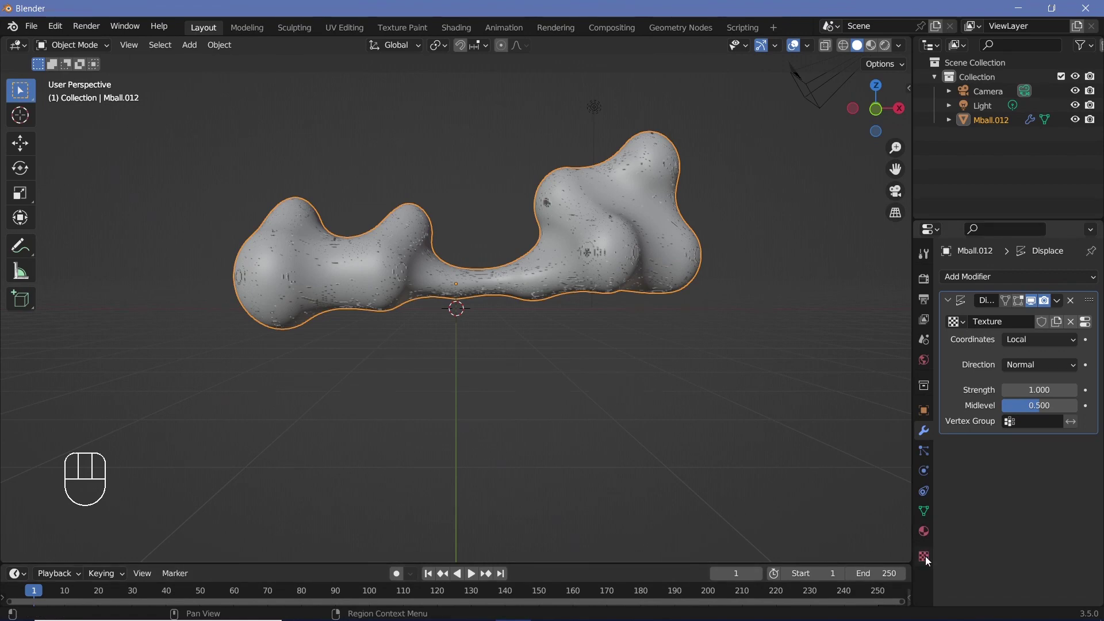
# Step: Make the displacement texture a Clouds type of size 0.10 and set Displace strength to 0.2
pyautogui.click(930, 560)
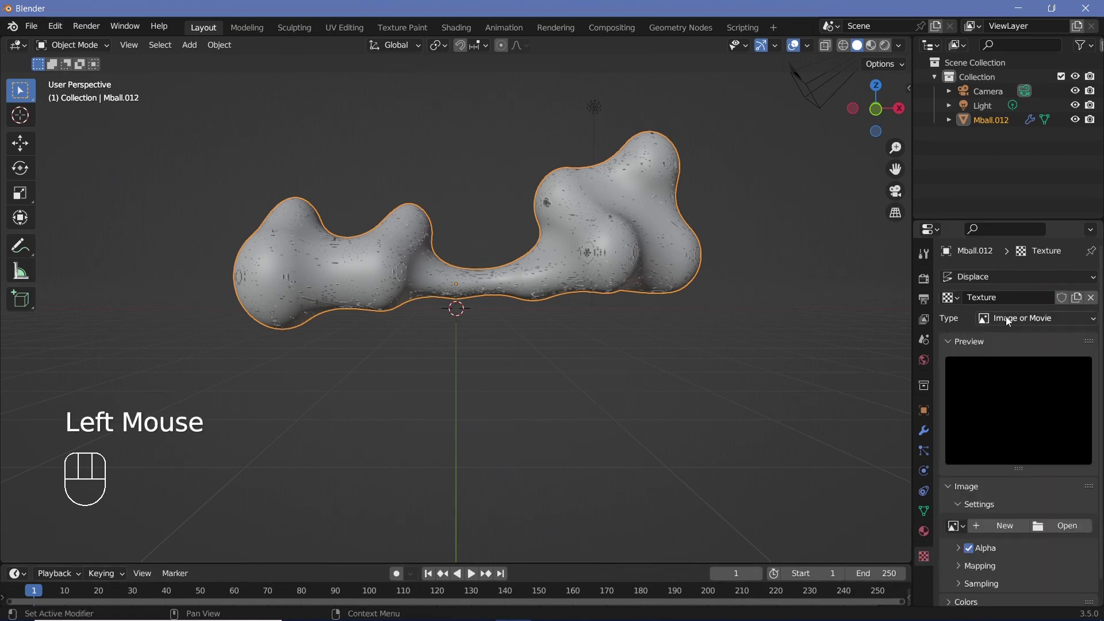
pyautogui.moveTo(1010, 322); pyautogui.dragTo(1017, 374)
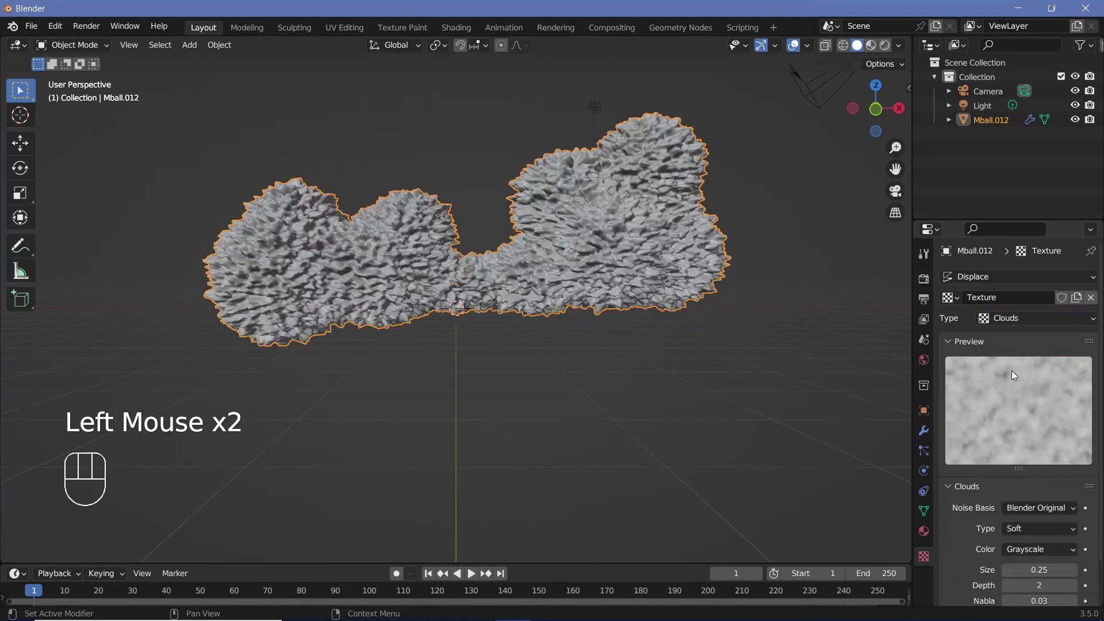
pyautogui.moveTo(402, 288); pyautogui.dragTo(429, 353)
pyautogui.scroll(3)
pyautogui.moveTo(506, 336); pyautogui.dragTo(517, 331)
pyautogui.scroll(-3)
pyautogui.moveTo(517, 333); pyautogui.dragTo(608, 313)
pyautogui.scroll(-3)
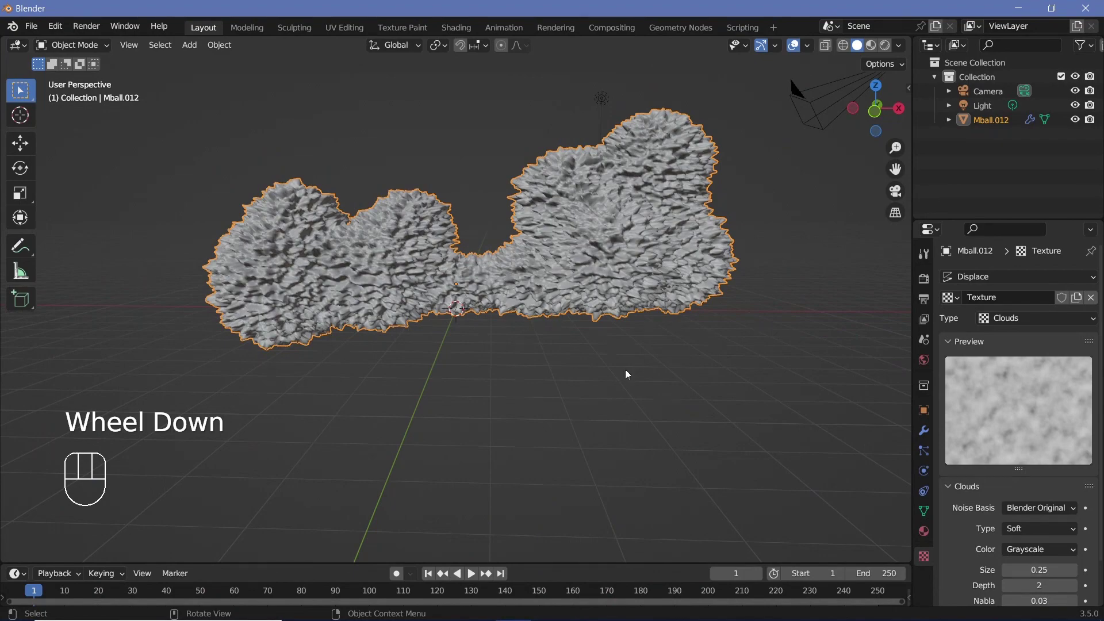
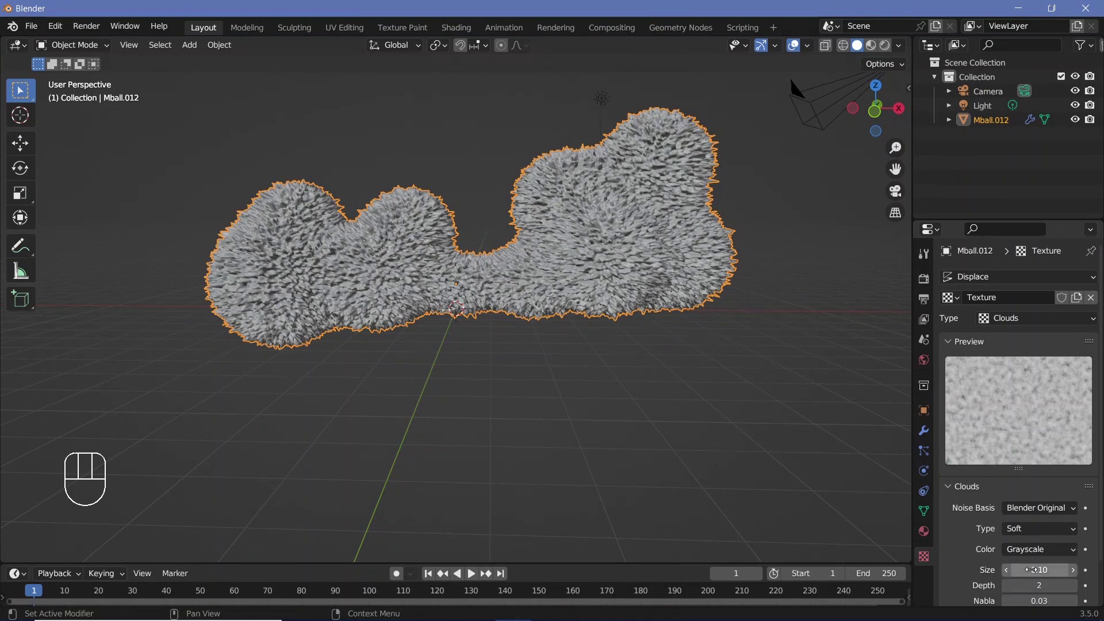
pyautogui.scroll(3)
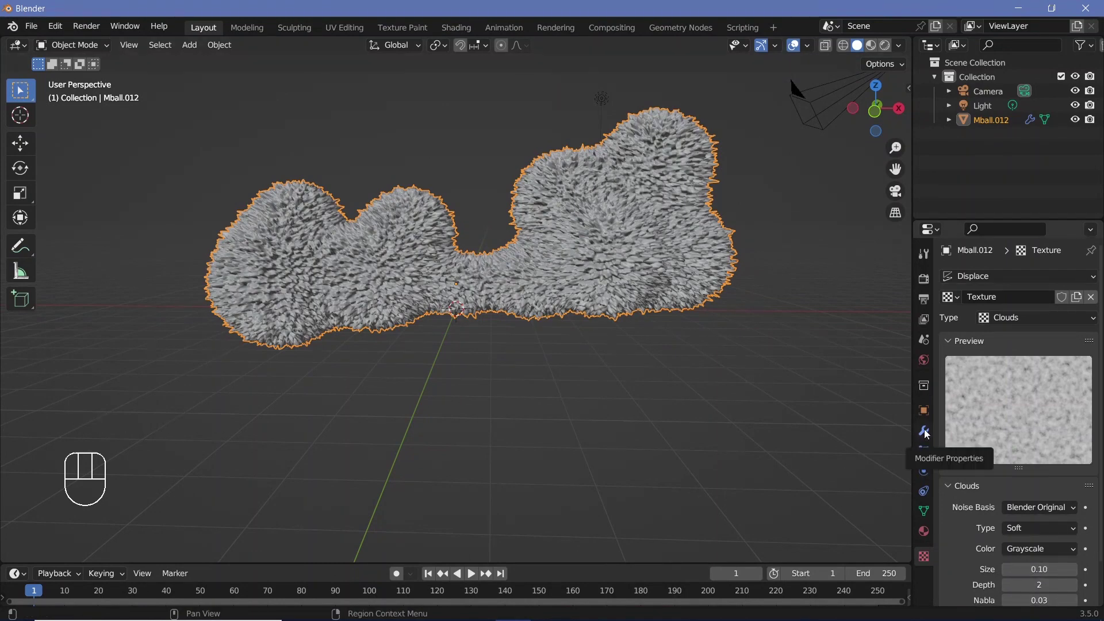
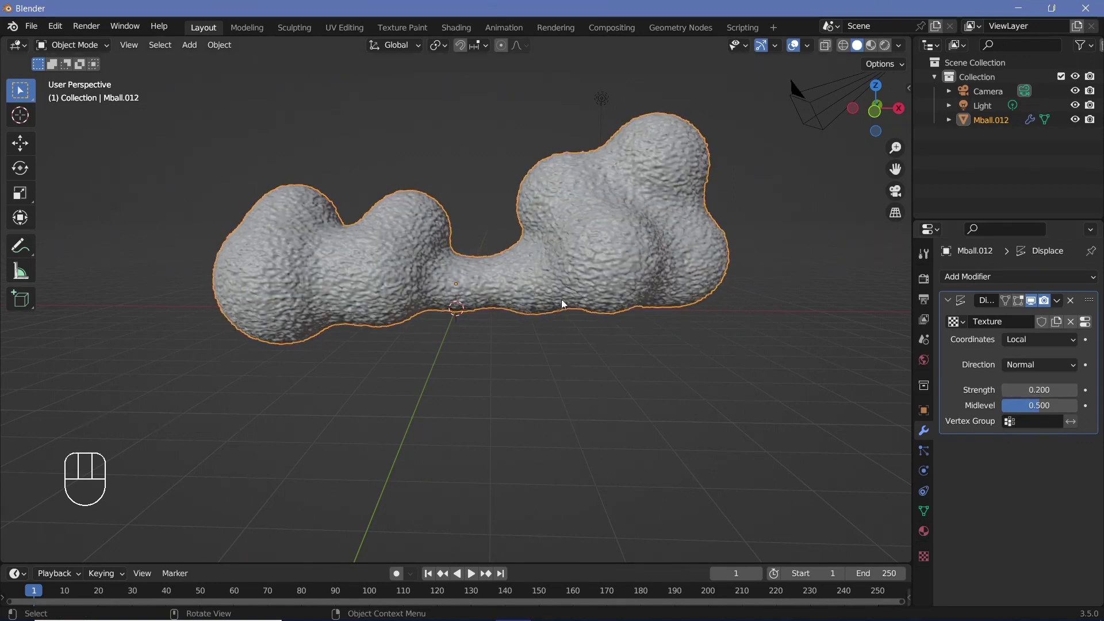
# Step: Add a second Displace modifier above the first with its own new texture
pyautogui.moveTo(998, 281); pyautogui.dragTo(1092, 462)
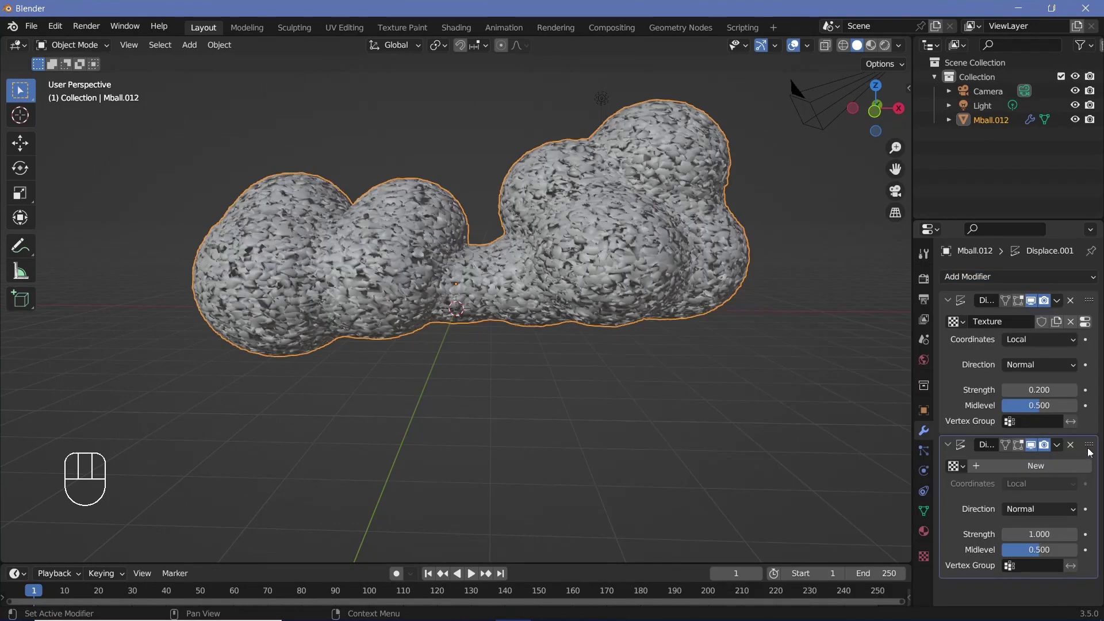
pyautogui.click(1092, 447)
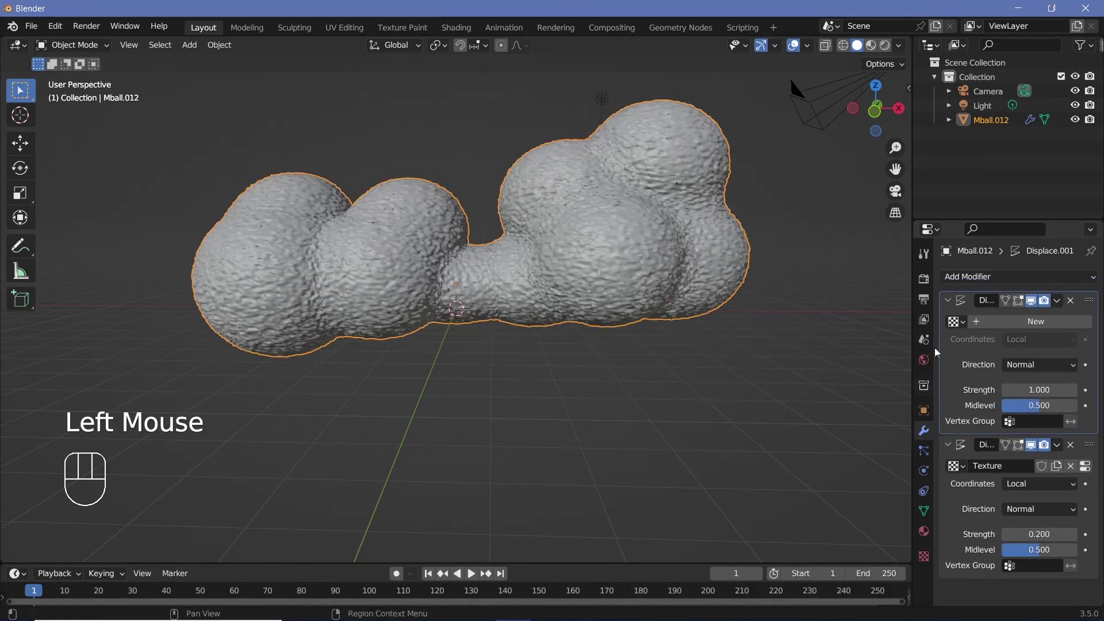
pyautogui.click(999, 323)
pyautogui.click(930, 558)
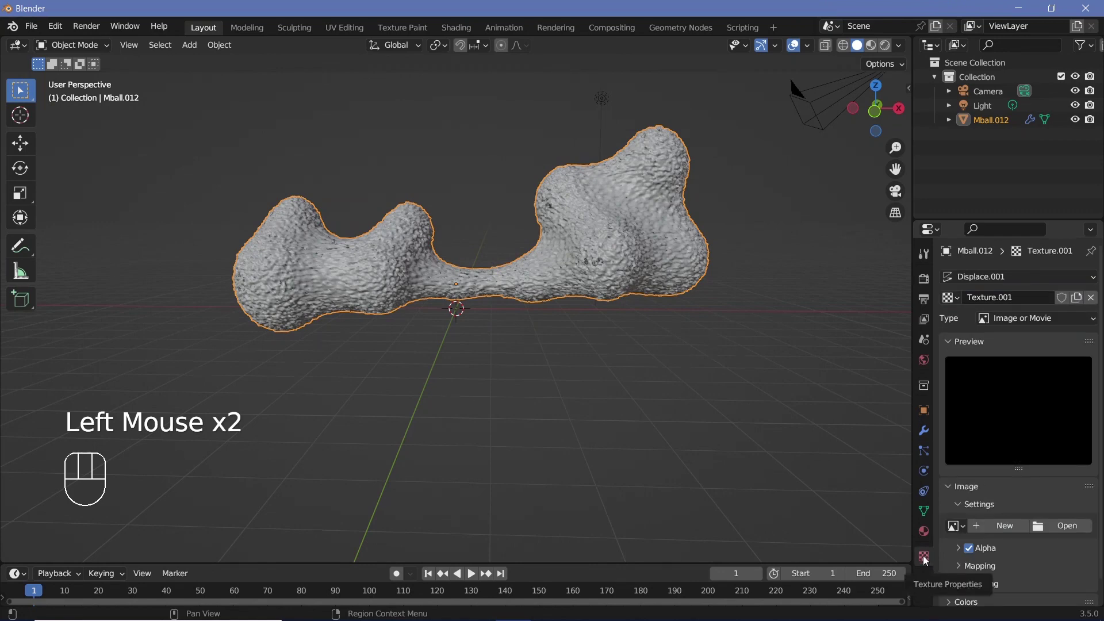
# Step: Make that texture Clouds with Voronoi F1 basis and size 1.20, at displace strength 1.5
pyautogui.moveTo(1009, 280); pyautogui.dragTo(989, 302)
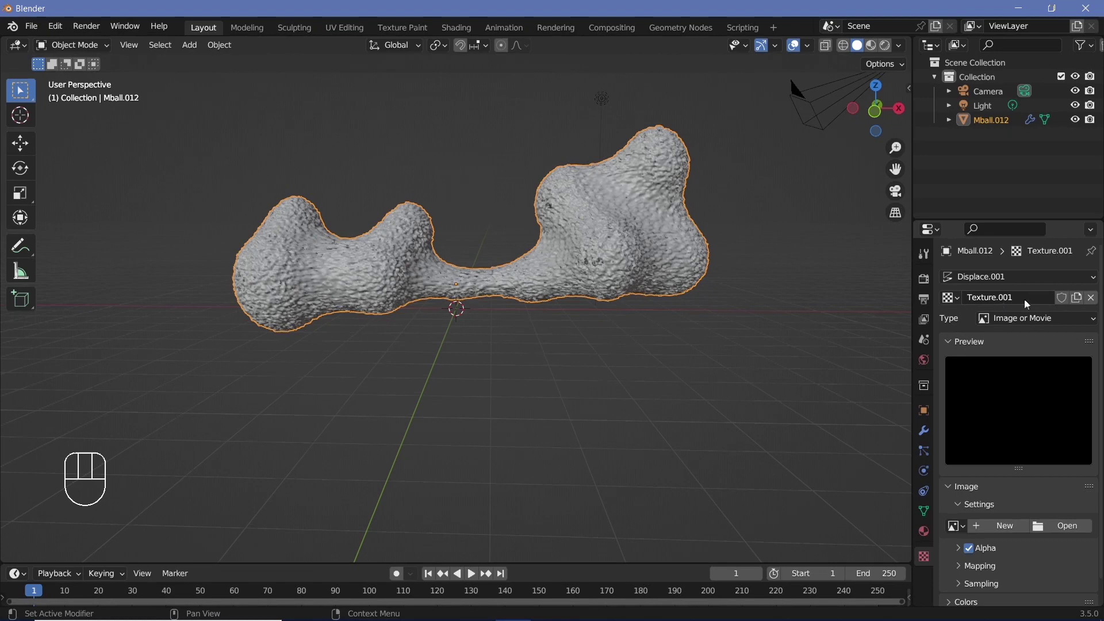
pyautogui.moveTo(1025, 324); pyautogui.dragTo(1039, 523)
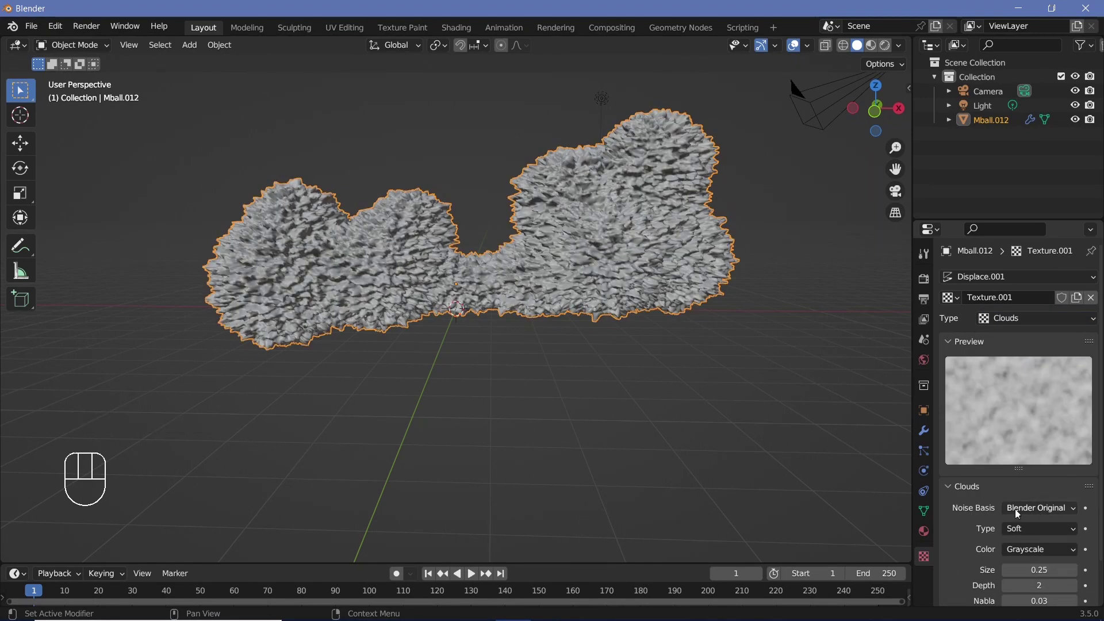
pyautogui.moveTo(1021, 512); pyautogui.dragTo(1095, 362)
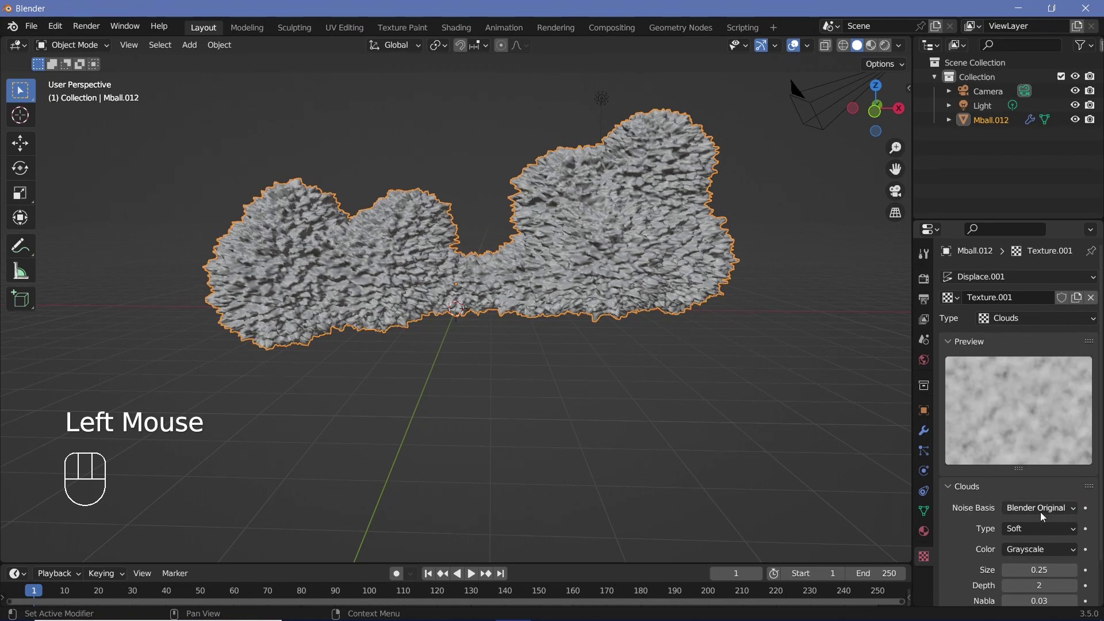
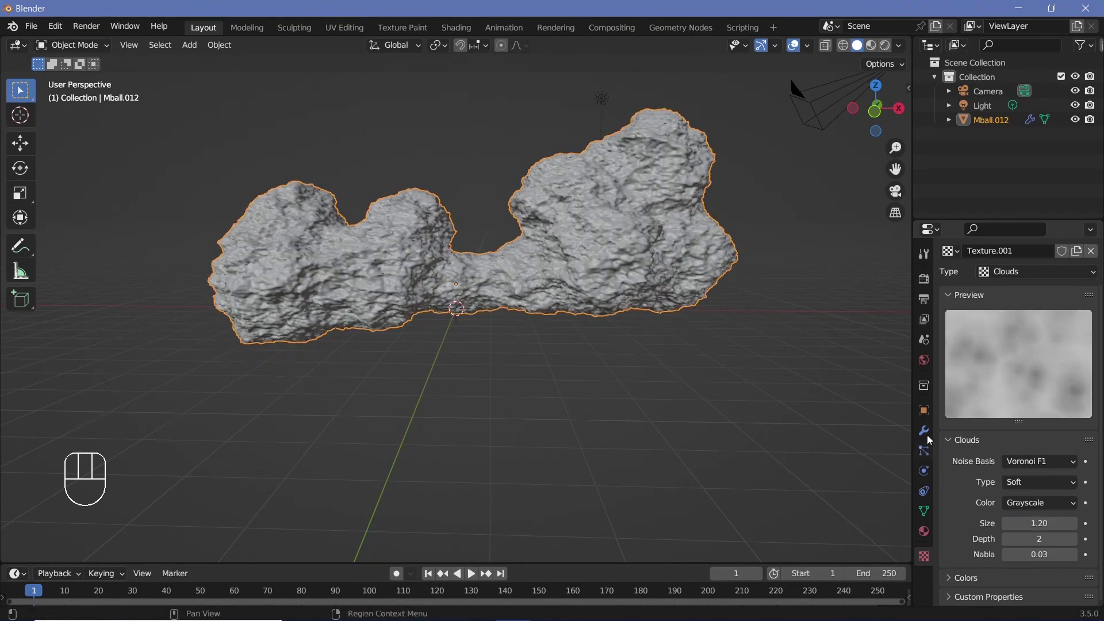
pyautogui.click(932, 435)
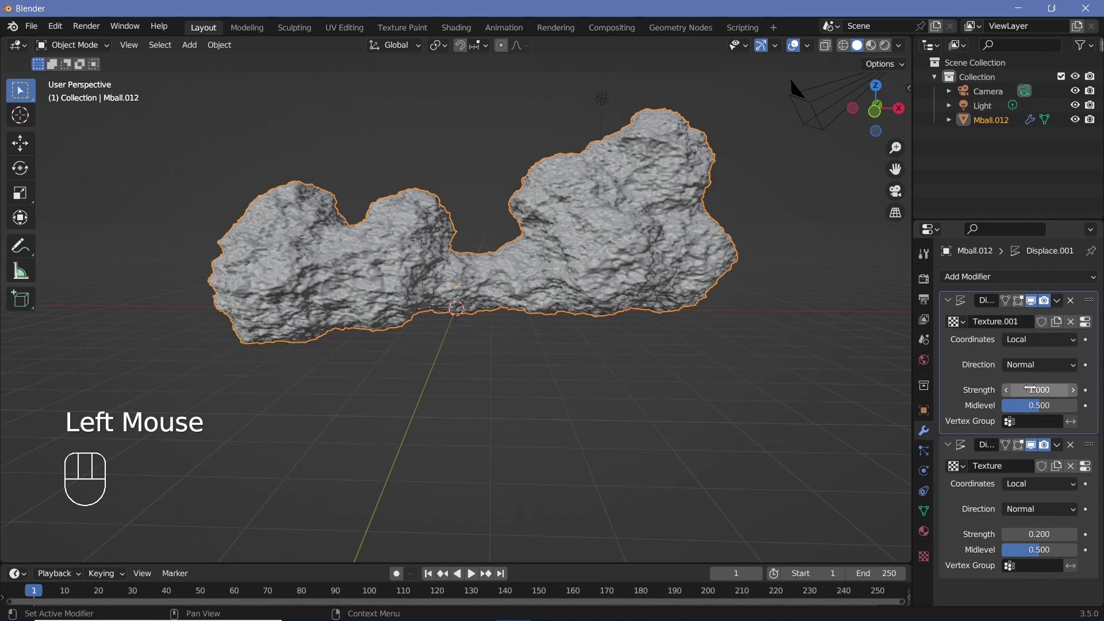
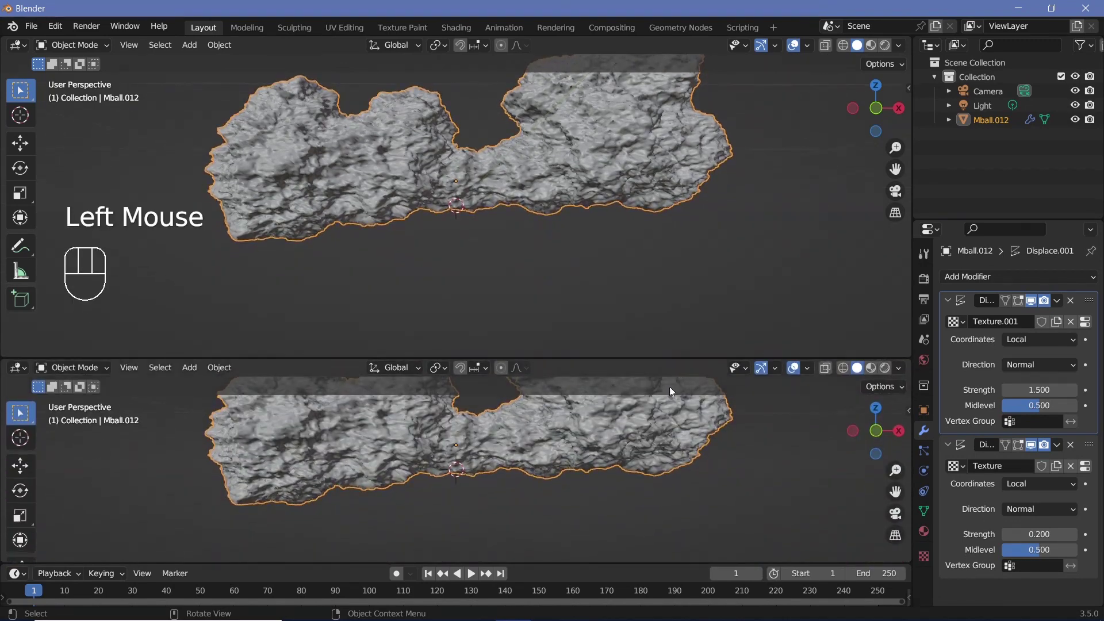
# Step: Split off a Geometry Node Editor and add a Geometry Nodes modifier with a Mesh to Volume node
pyautogui.moveTo(23, 368); pyautogui.dragTo(60, 491)
pyautogui.moveTo(460, 377); pyautogui.dragTo(434, 462)
pyautogui.middleClick(363, 477)
pyautogui.scroll(3)
pyautogui.press('shift+a')
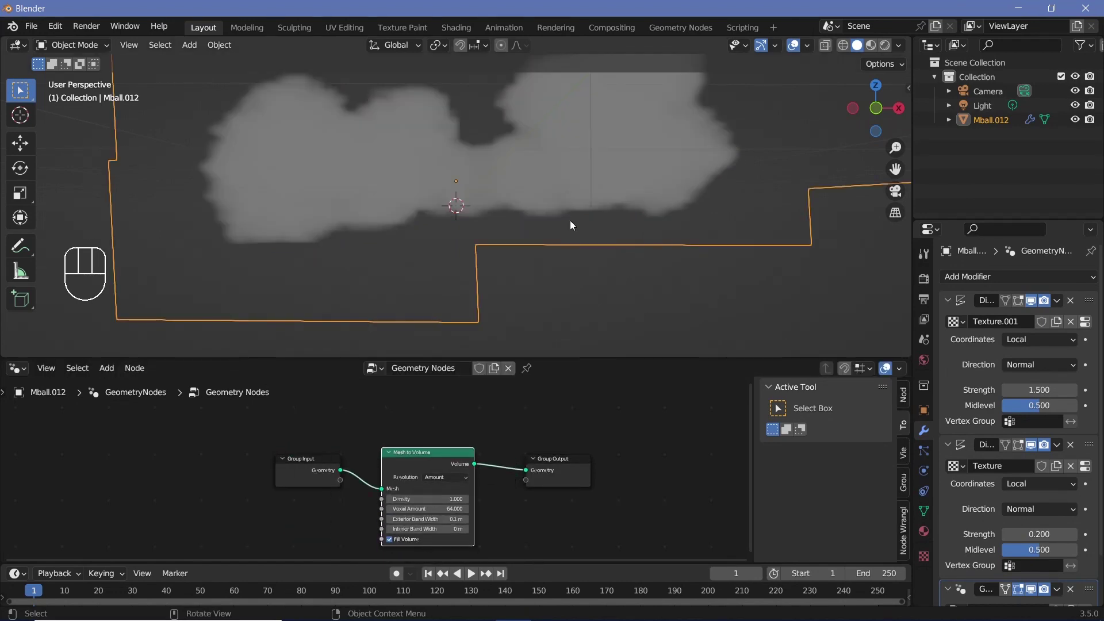
pyautogui.scroll(-3)
pyautogui.scroll(3)
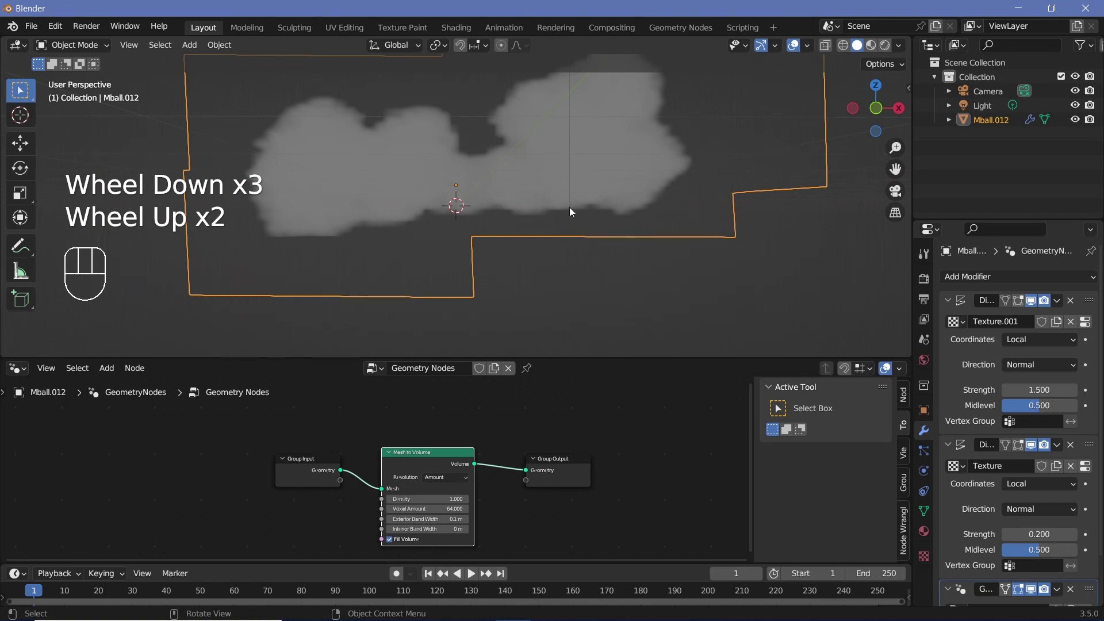
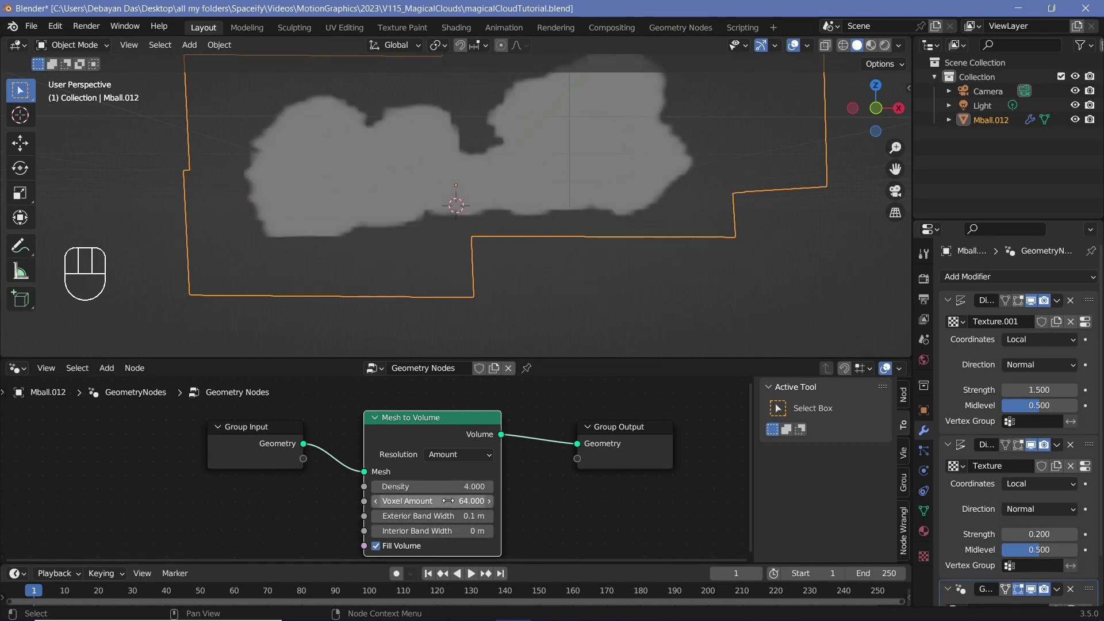
# Step: Inspect the blocky edge, then set Mesh to Volume density 4 and voxel amount 512
pyautogui.scroll(3)
pyautogui.moveTo(491, 155); pyautogui.dragTo(460, 244)
pyautogui.scroll(3)
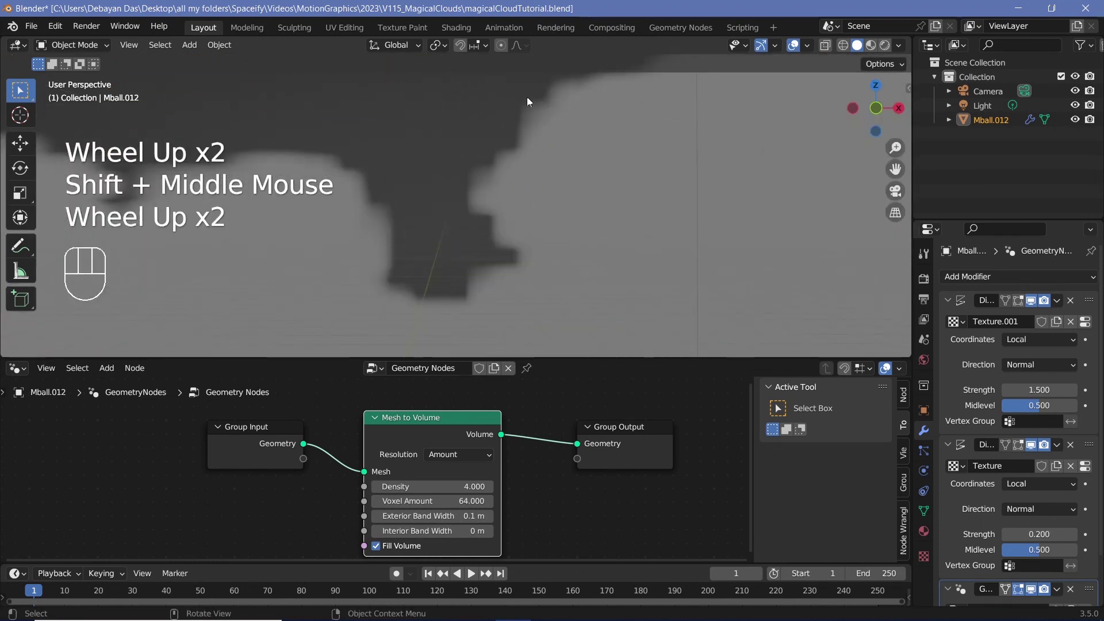
pyautogui.scroll(-3)
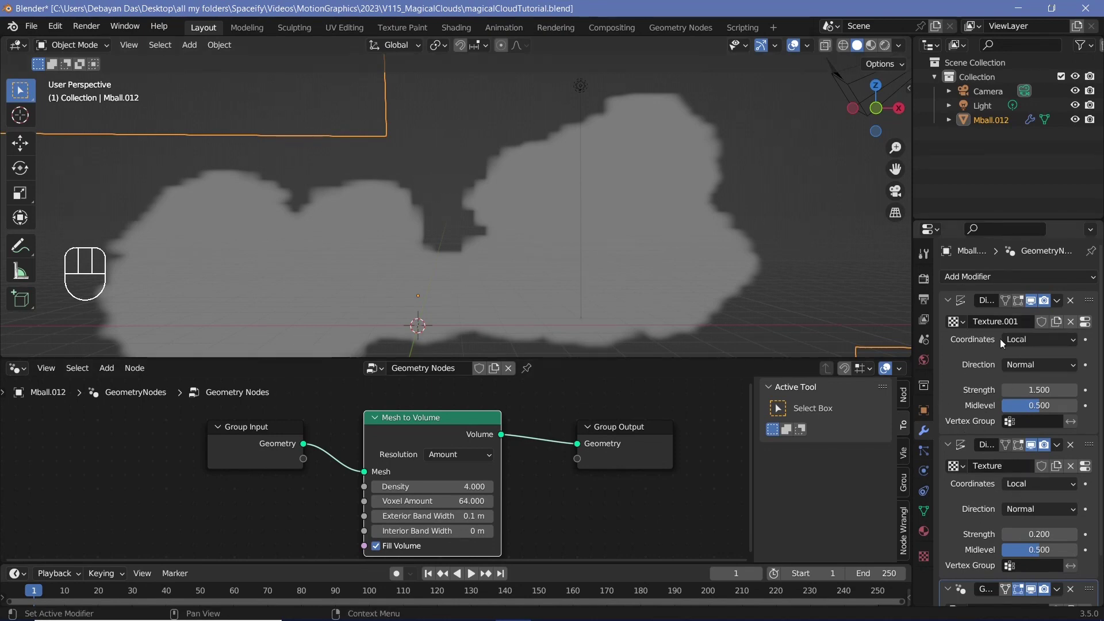
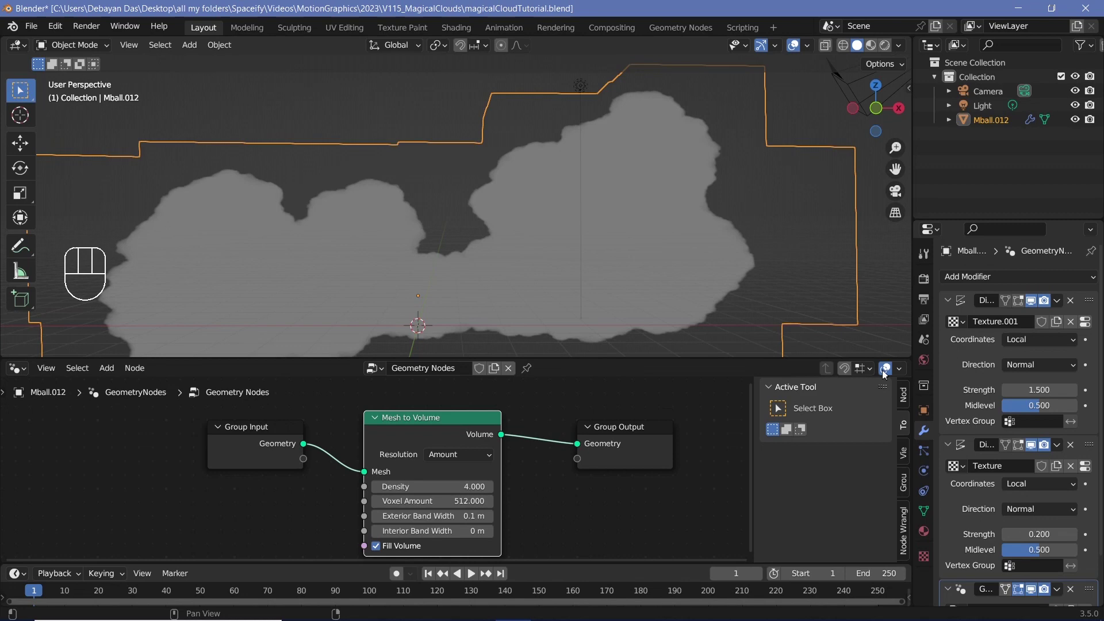
pyautogui.moveTo(906, 372); pyautogui.dragTo(616, 541)
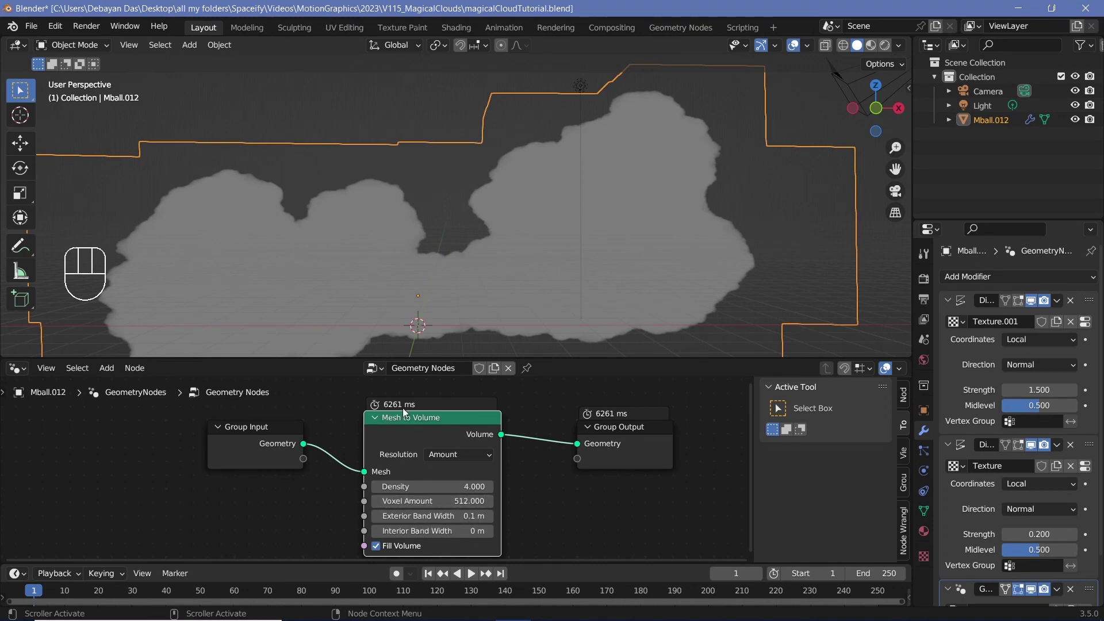
pyautogui.scroll(-3)
# Step: Enable Volumetric Shadows in the Eevee render settings with a 2 px volumetric tile size
pyautogui.moveTo(468, 268); pyautogui.dragTo(434, 306)
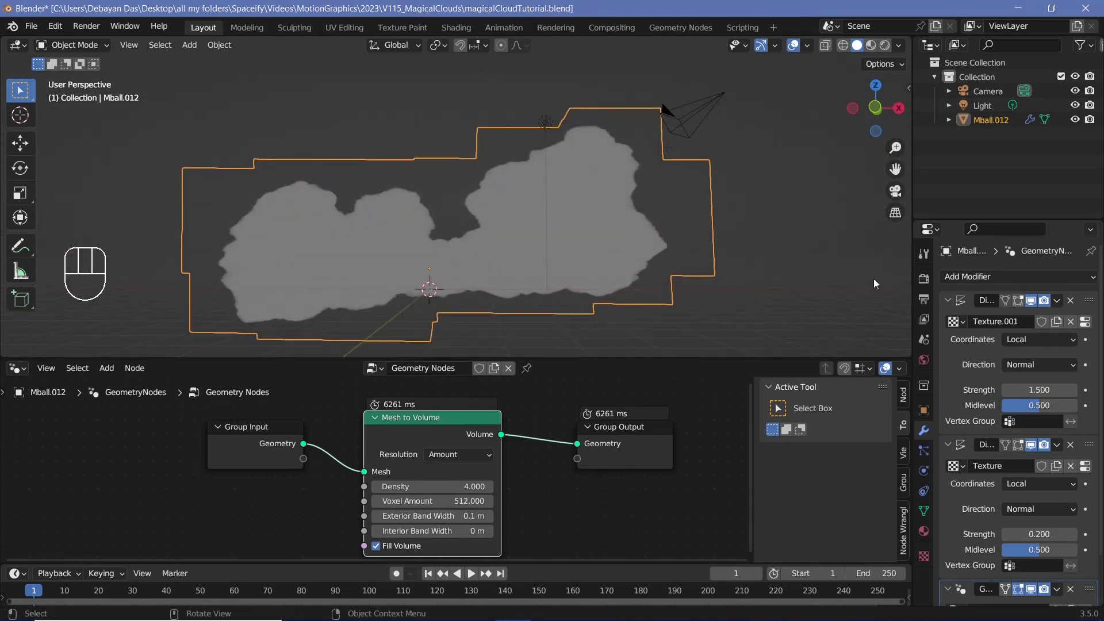
pyautogui.click(924, 282)
pyautogui.click(964, 401)
pyautogui.click(966, 462)
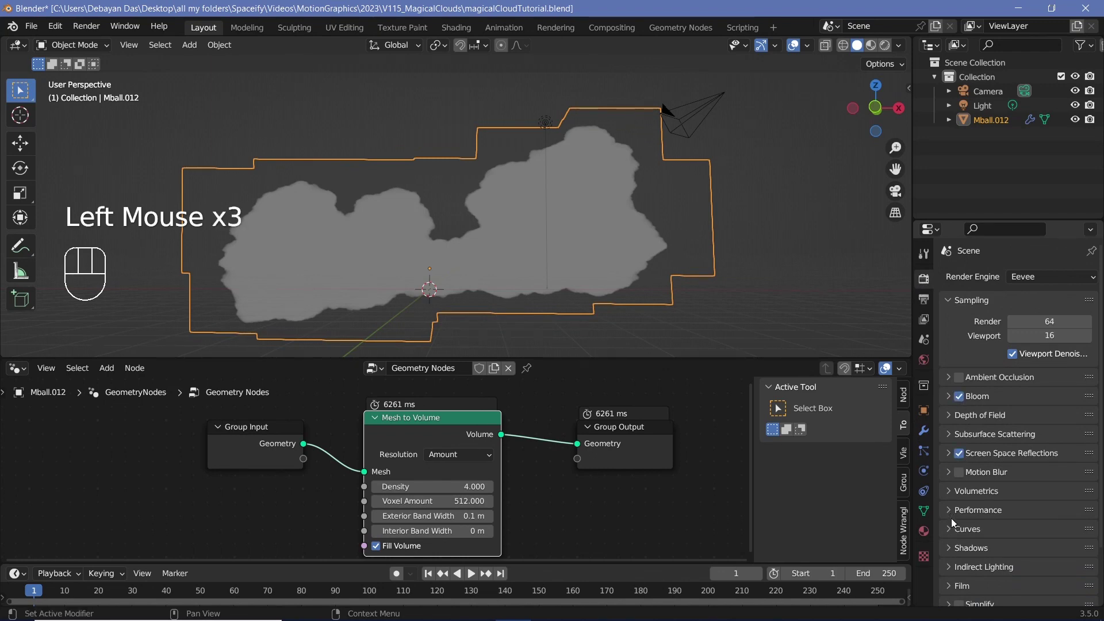
pyautogui.click(957, 496)
pyautogui.scroll(-3)
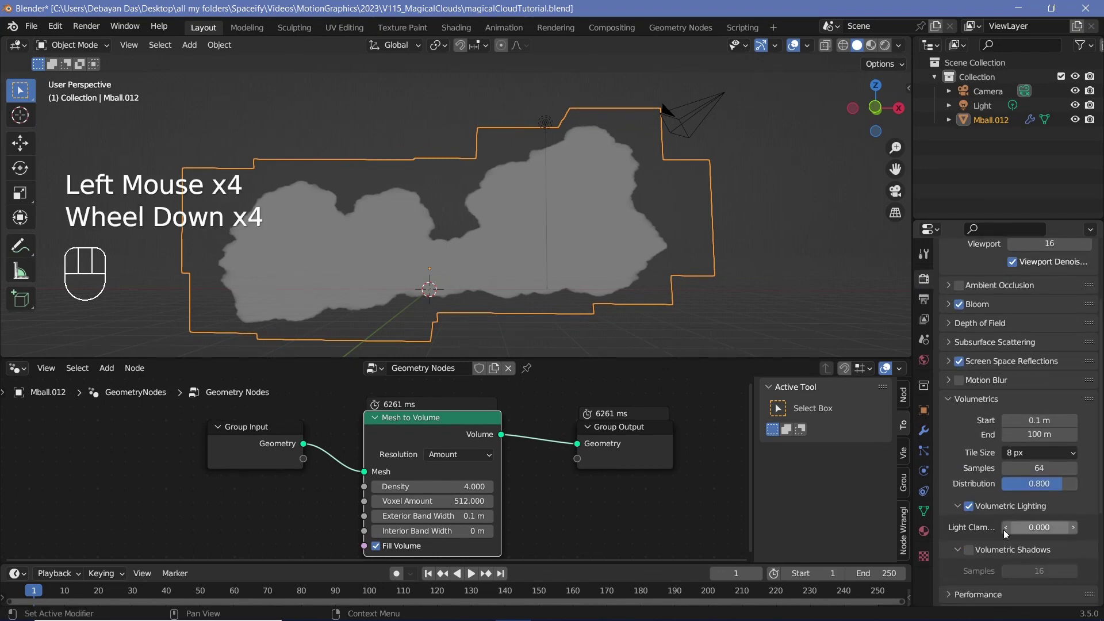
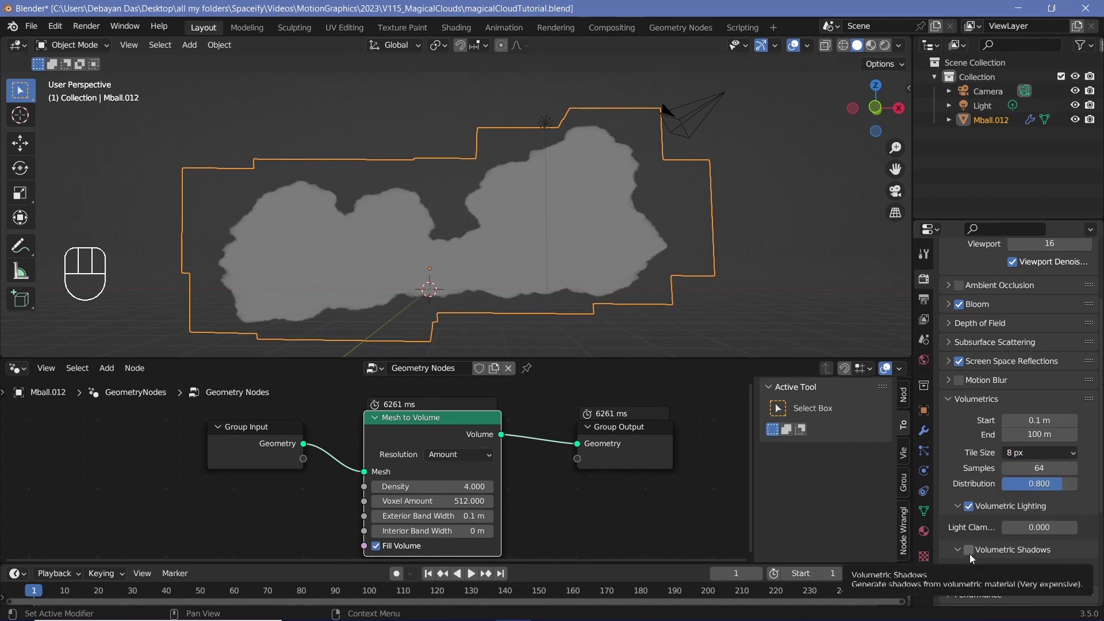
pyautogui.click(973, 558)
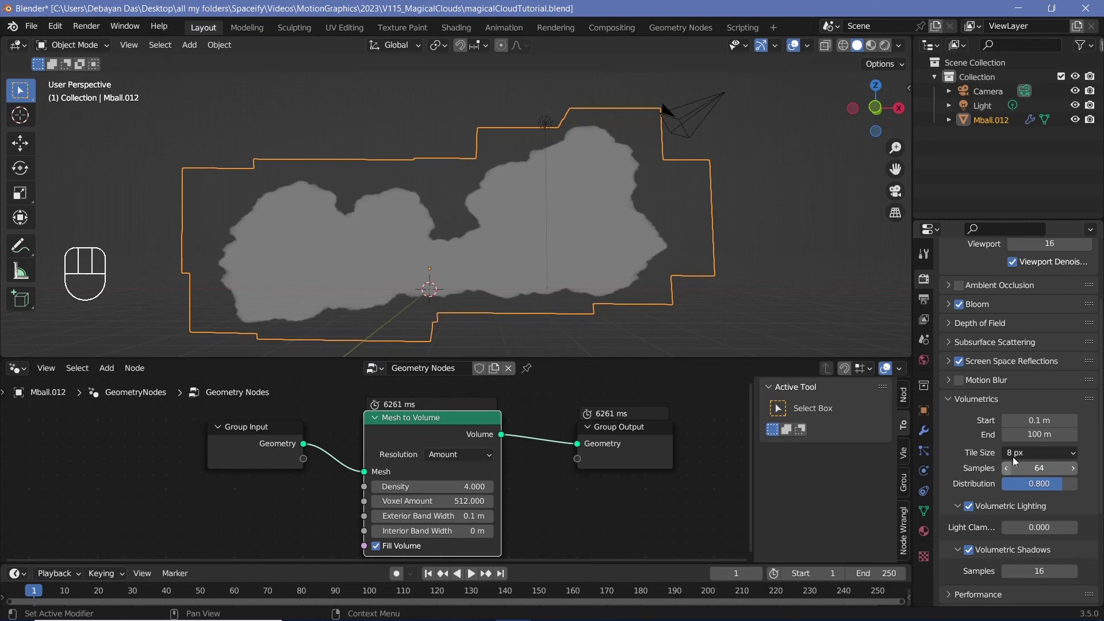
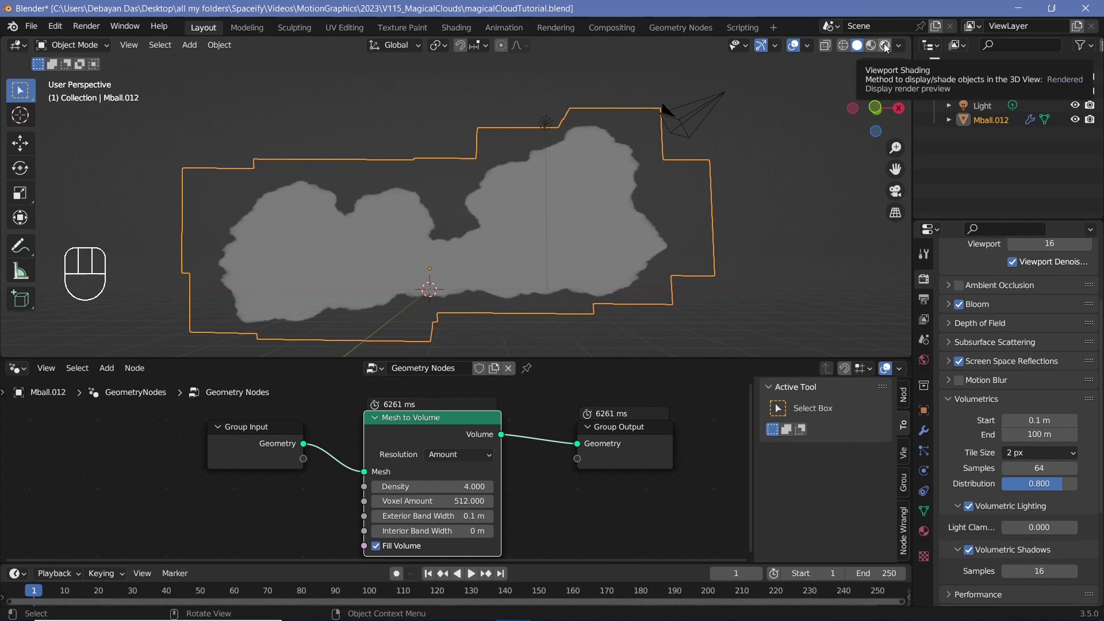
# Step: Preview the cloud in Rendered shading with overlays hidden and lower the volume density to 2
pyautogui.click(888, 47)
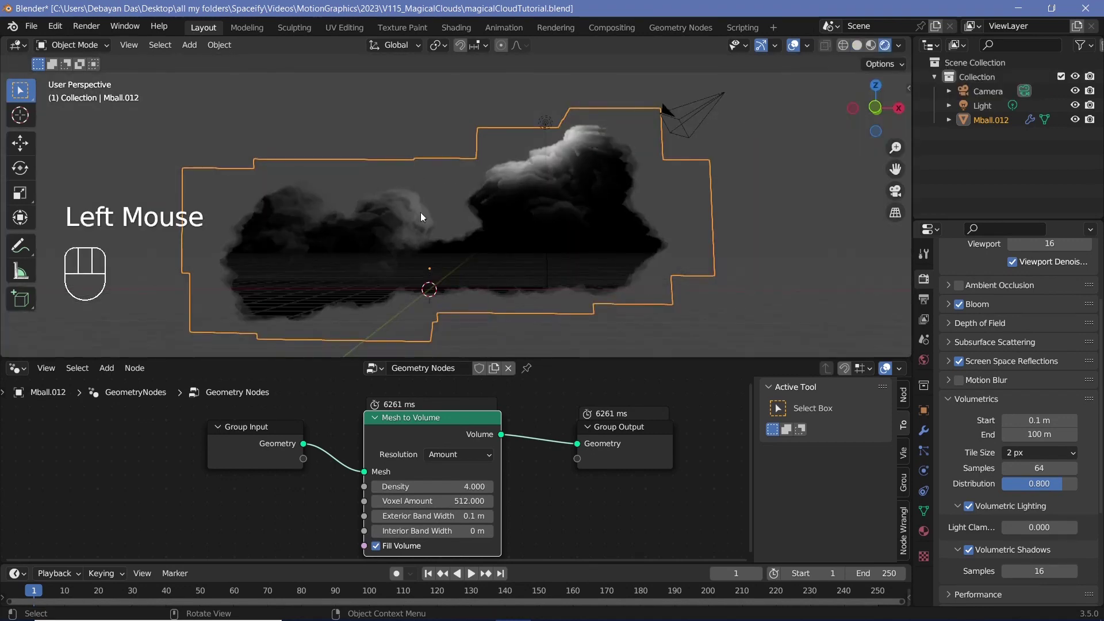
pyautogui.middleClick(516, 226)
pyautogui.scroll(3)
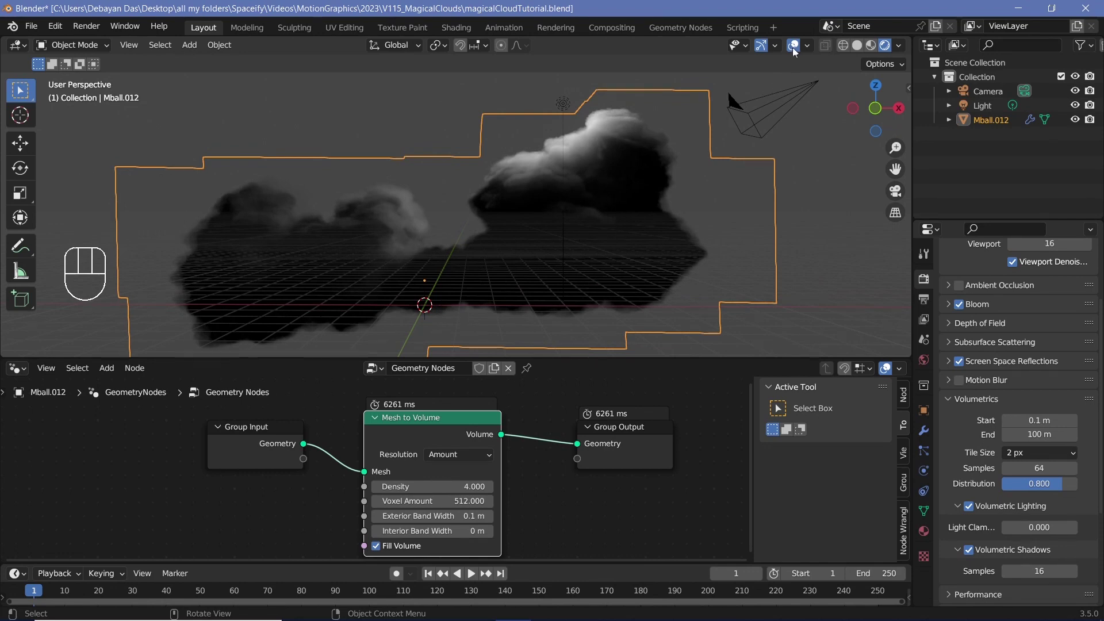
pyautogui.click(797, 50)
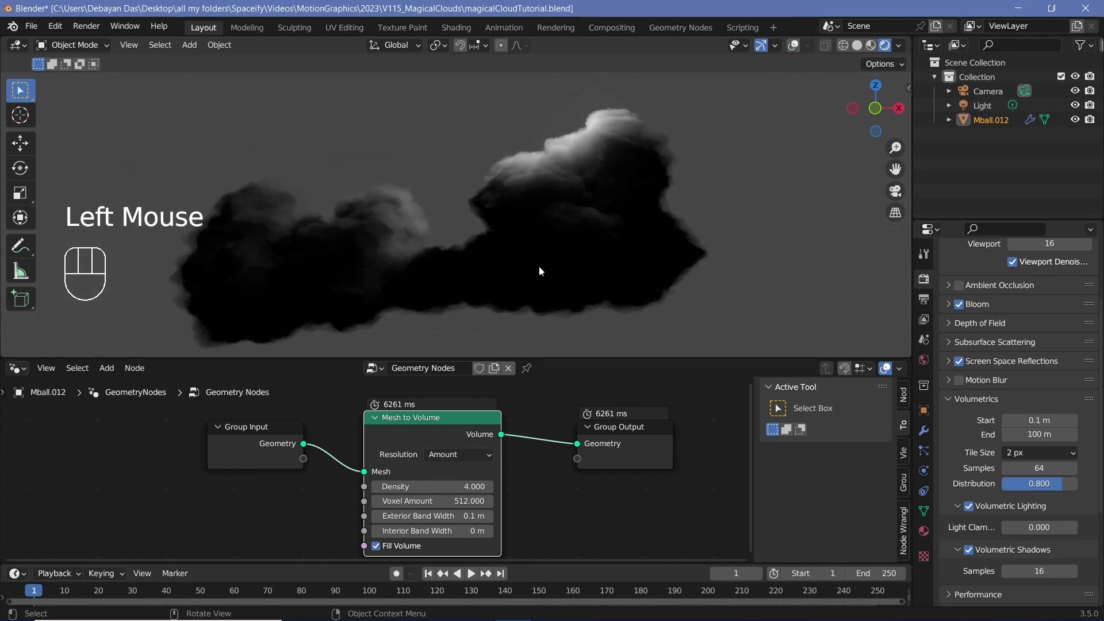
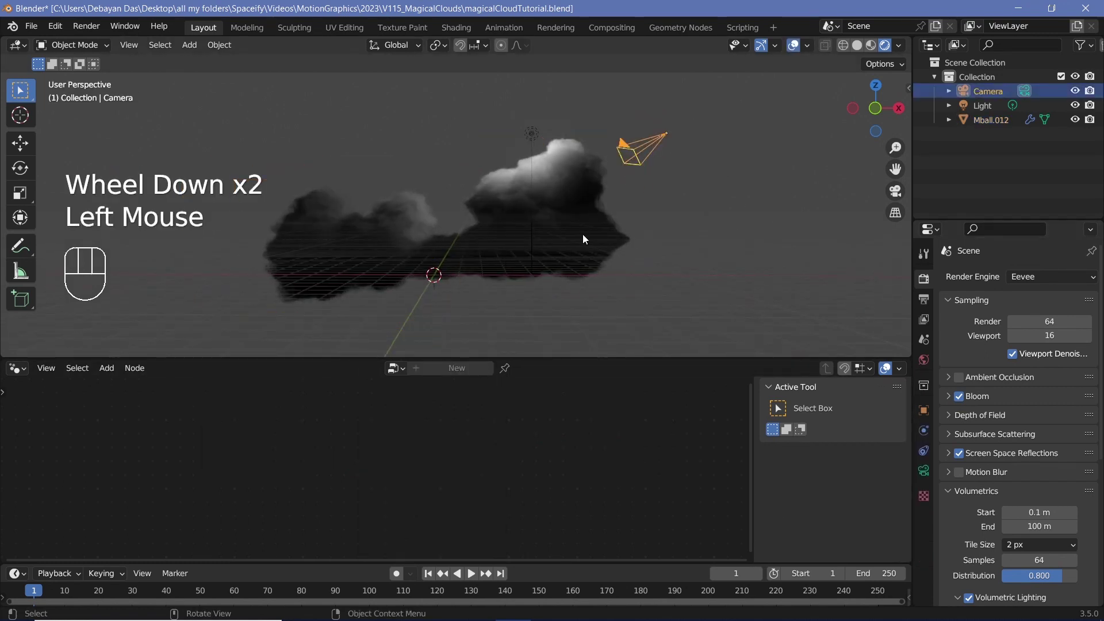
# Step: Tilt the camera about the X axis toward the cloud
pyautogui.press('alt+g')
pyautogui.press('alt+r')
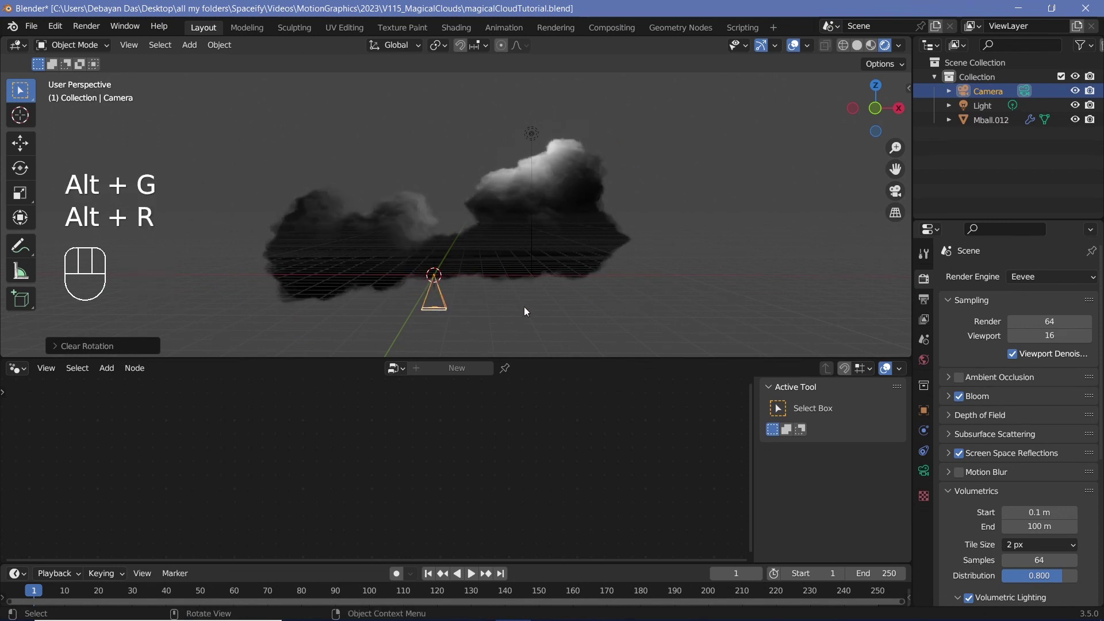
pyautogui.press('r')
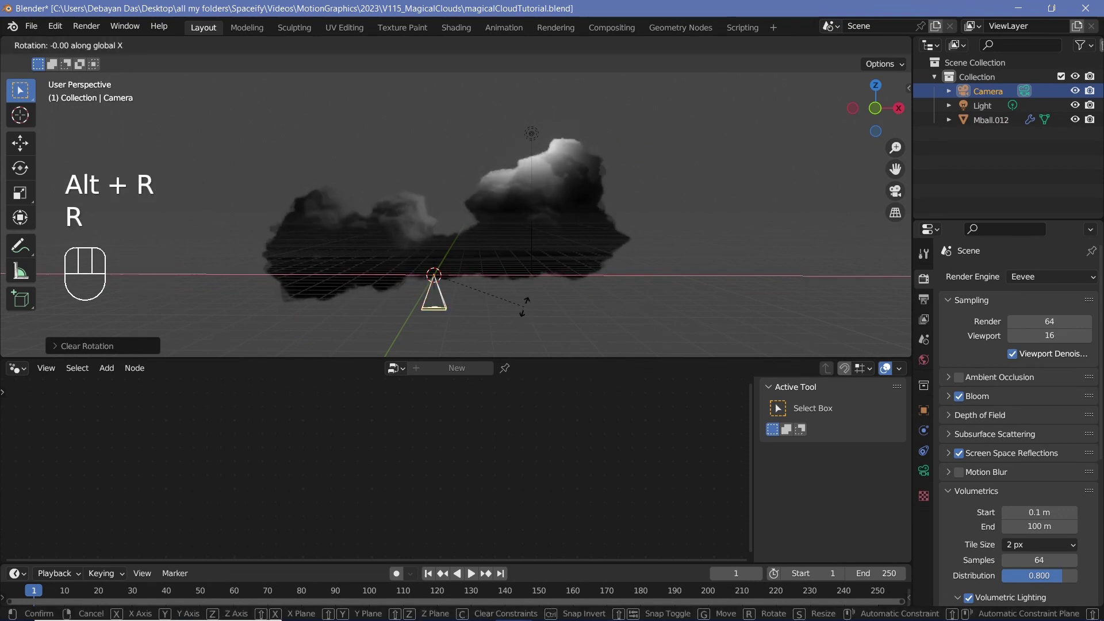
pyautogui.press('g')
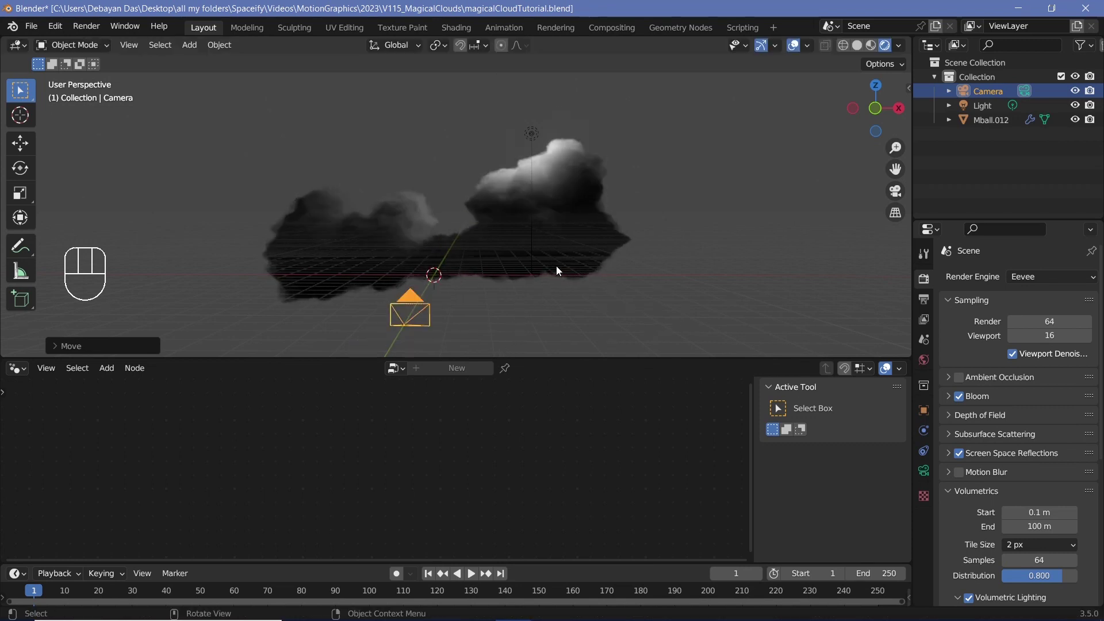
# Step: Through the camera view, move the camera along Y and rotate it around Y to frame the cloud
pyautogui.press('KP_0')
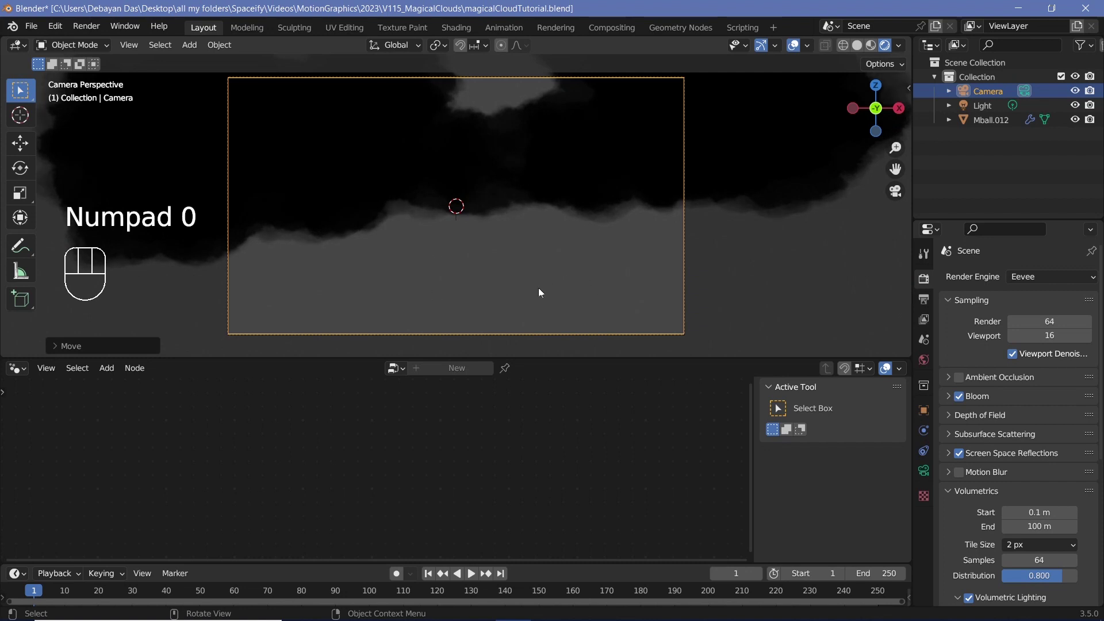
pyautogui.press('g')
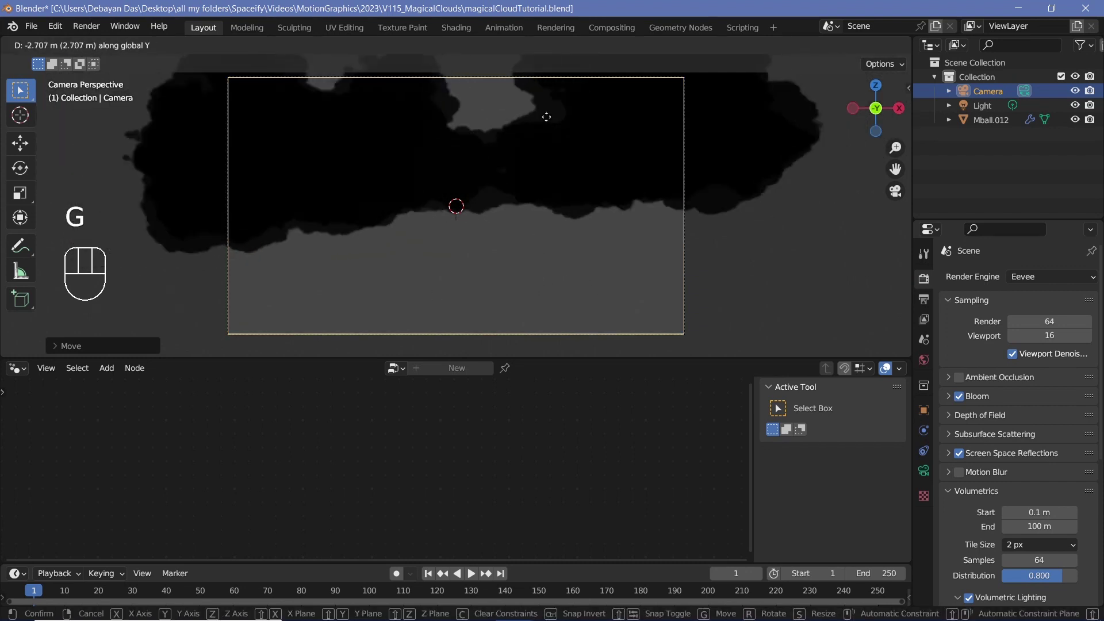
pyautogui.press('g')
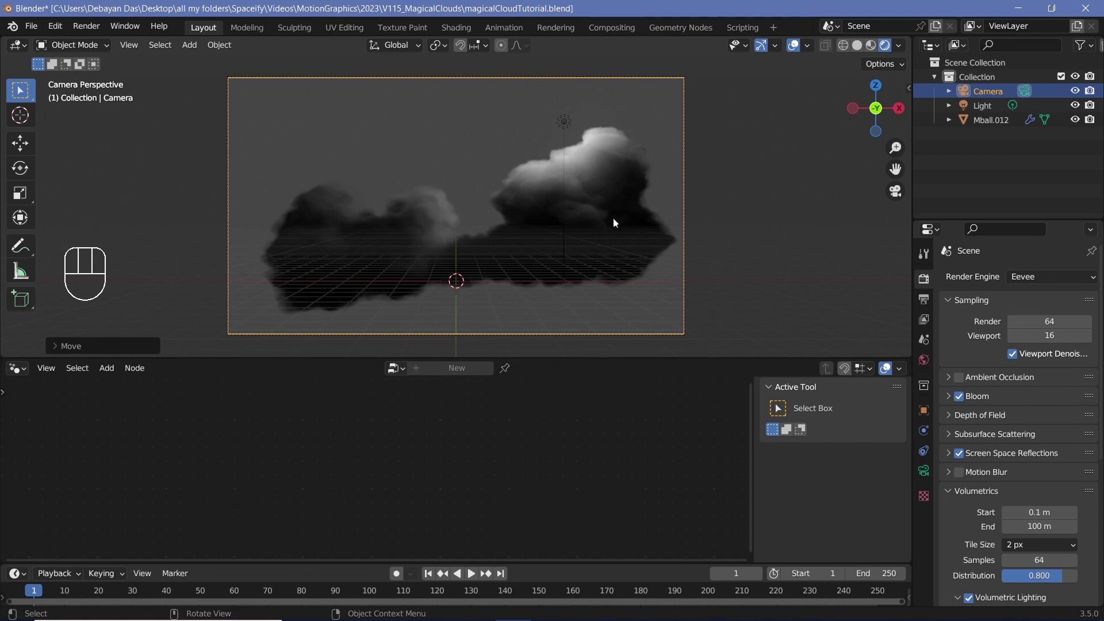
pyautogui.press('r')
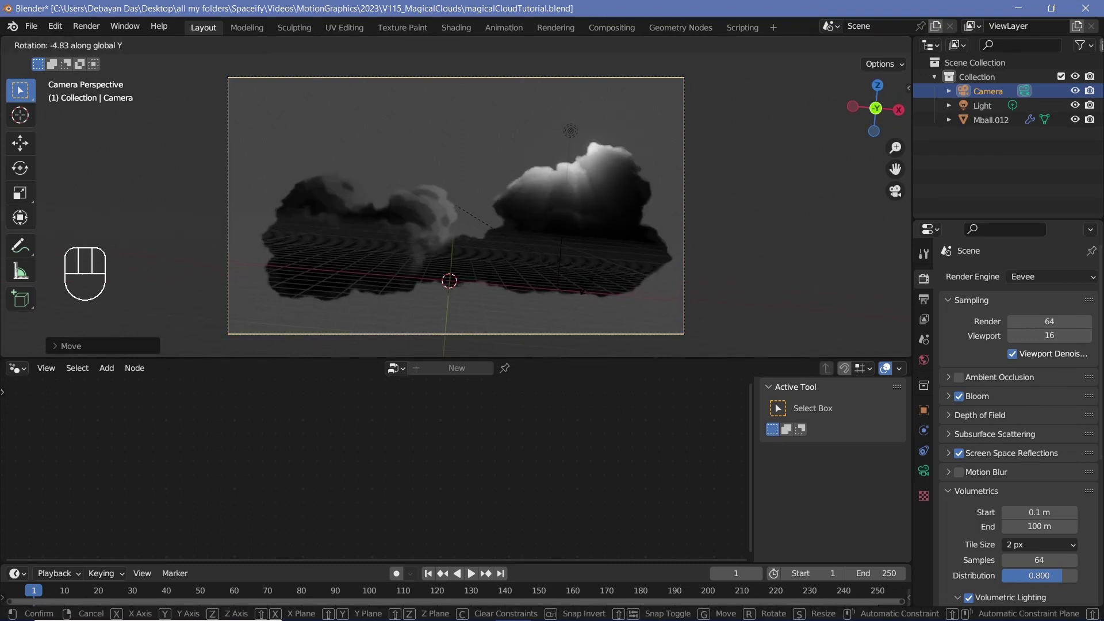
pyautogui.click(796, 50)
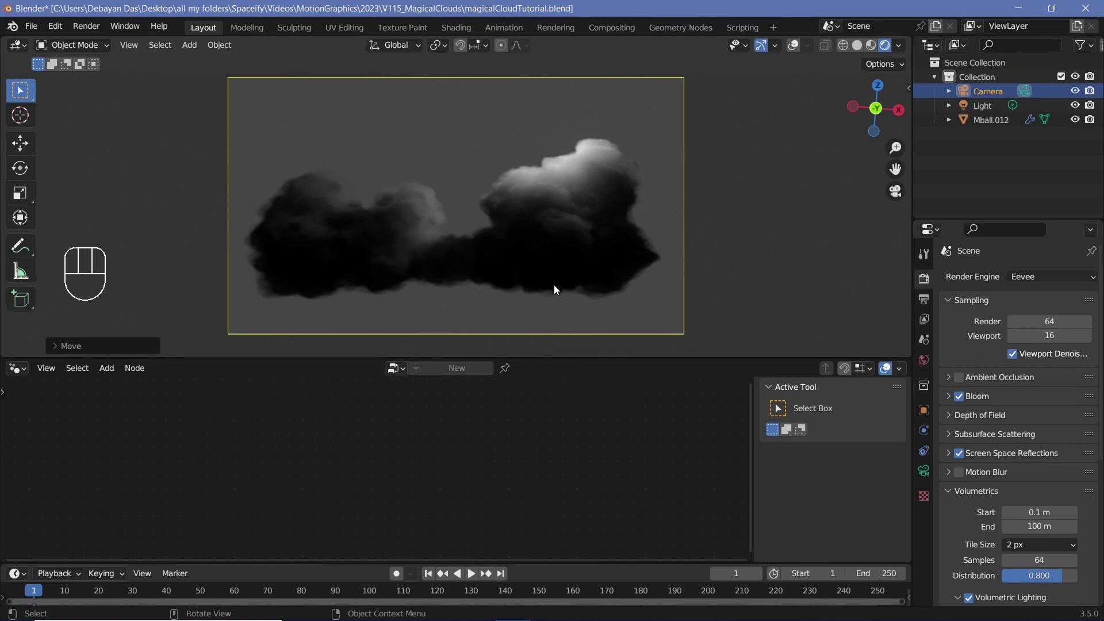
# Step: Set the world background to black and colour the first point light
pyautogui.click(929, 360)
pyautogui.click(1046, 381)
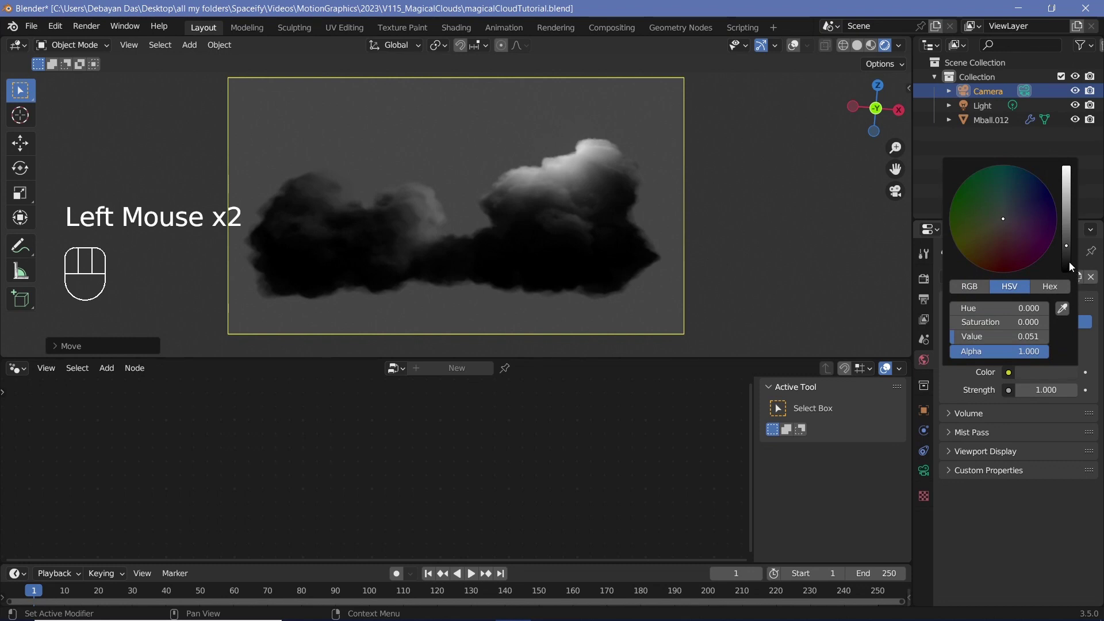
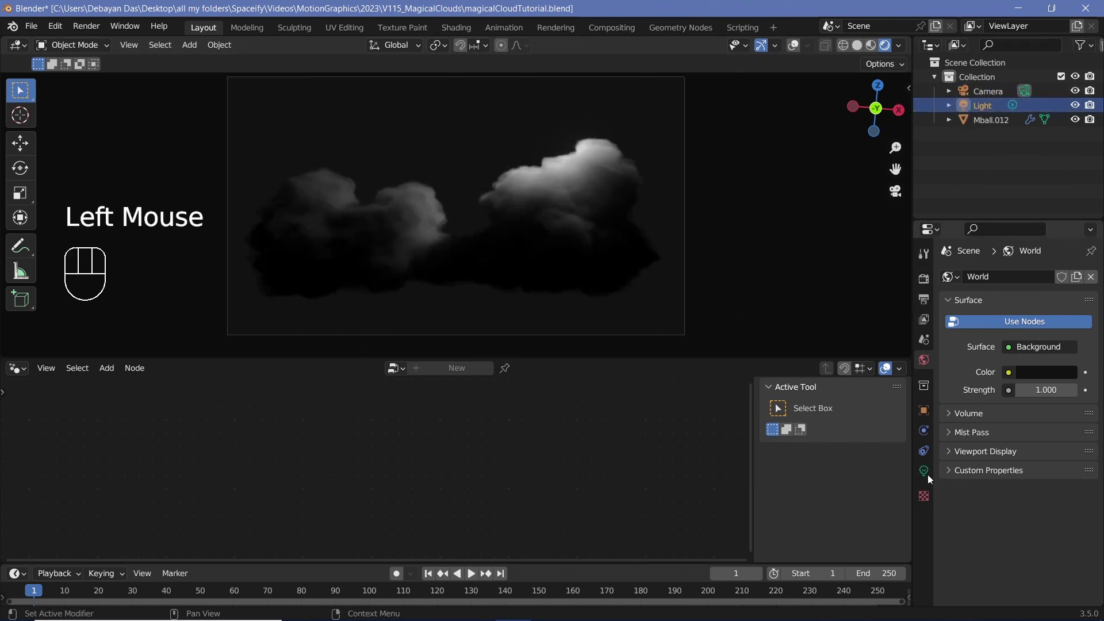
pyautogui.click(929, 475)
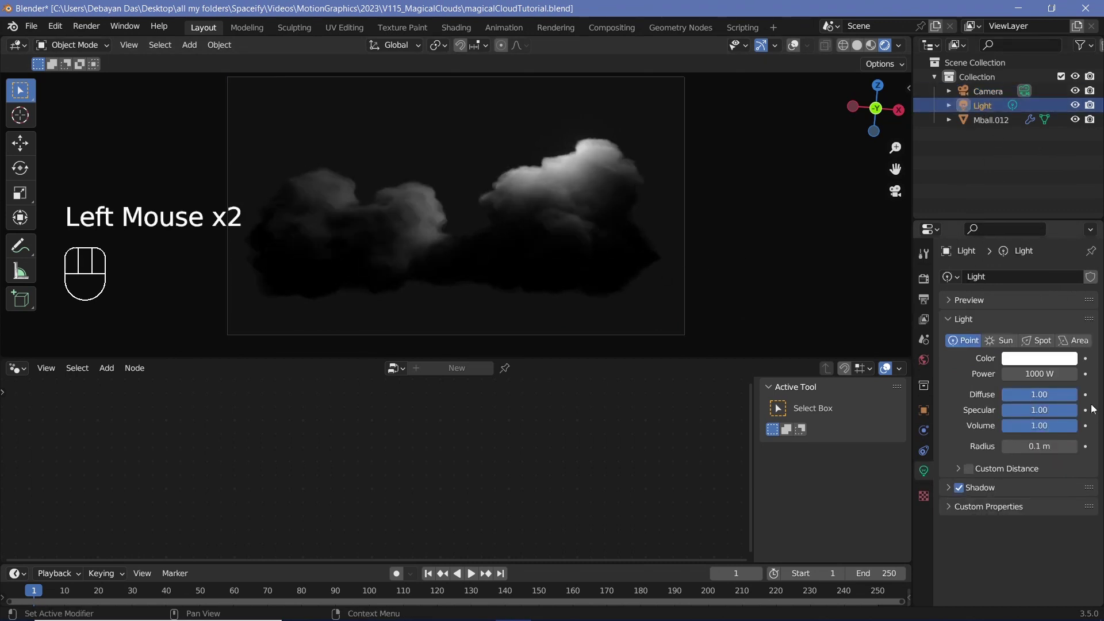
pyautogui.click(1044, 362)
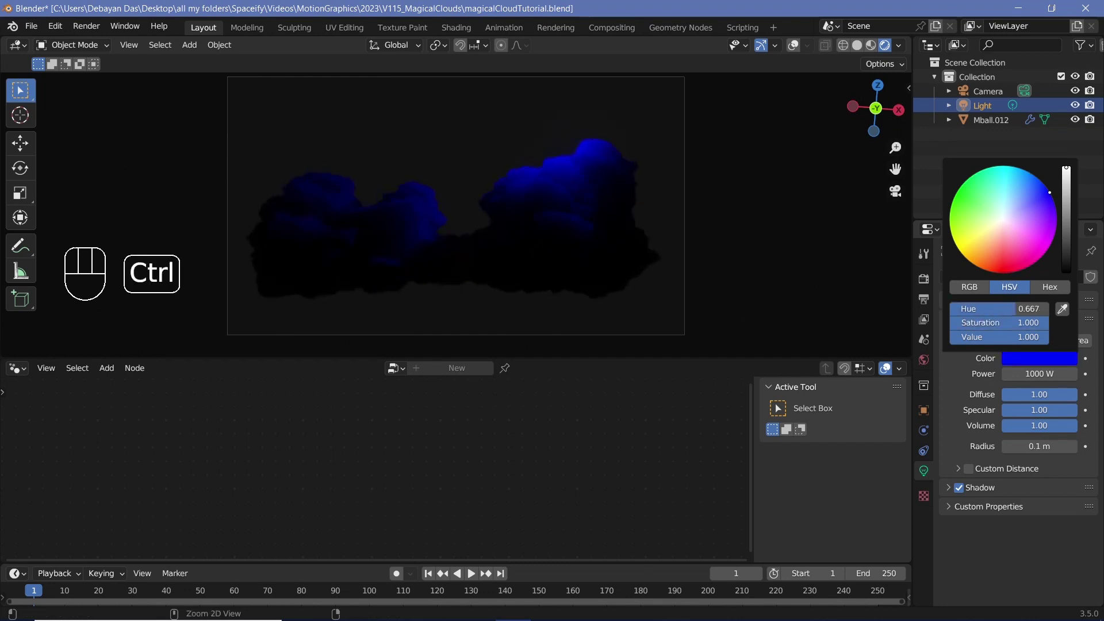
# Step: Duplicate the light three times around the cloud, recolouring copies orange-red, blue and purple, one at 800 W
pyautogui.press('shift+d')
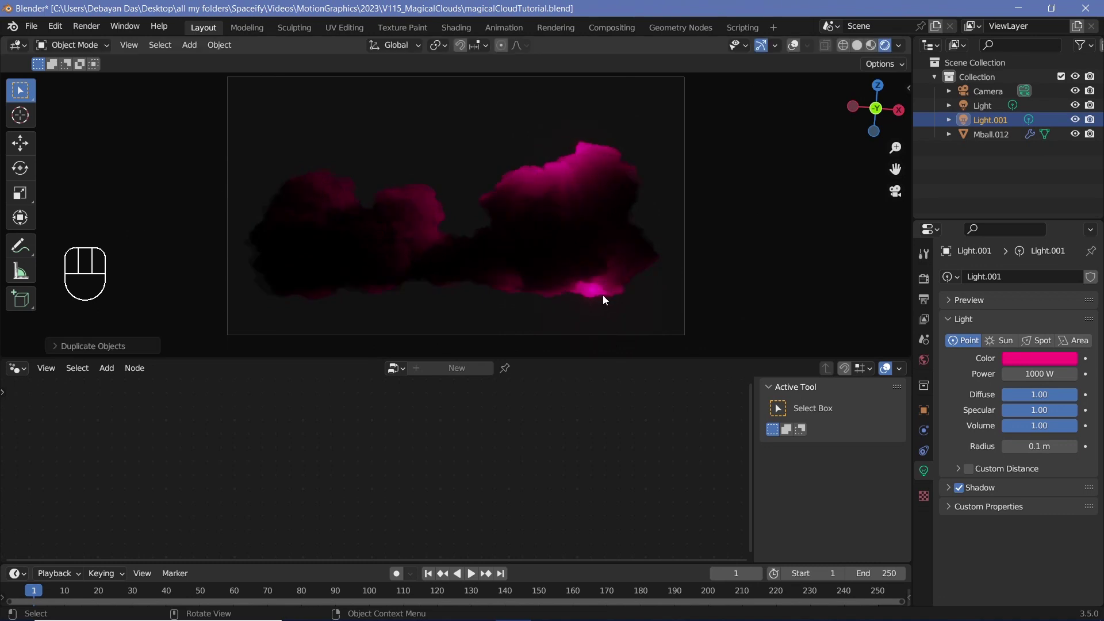
pyautogui.press('g')
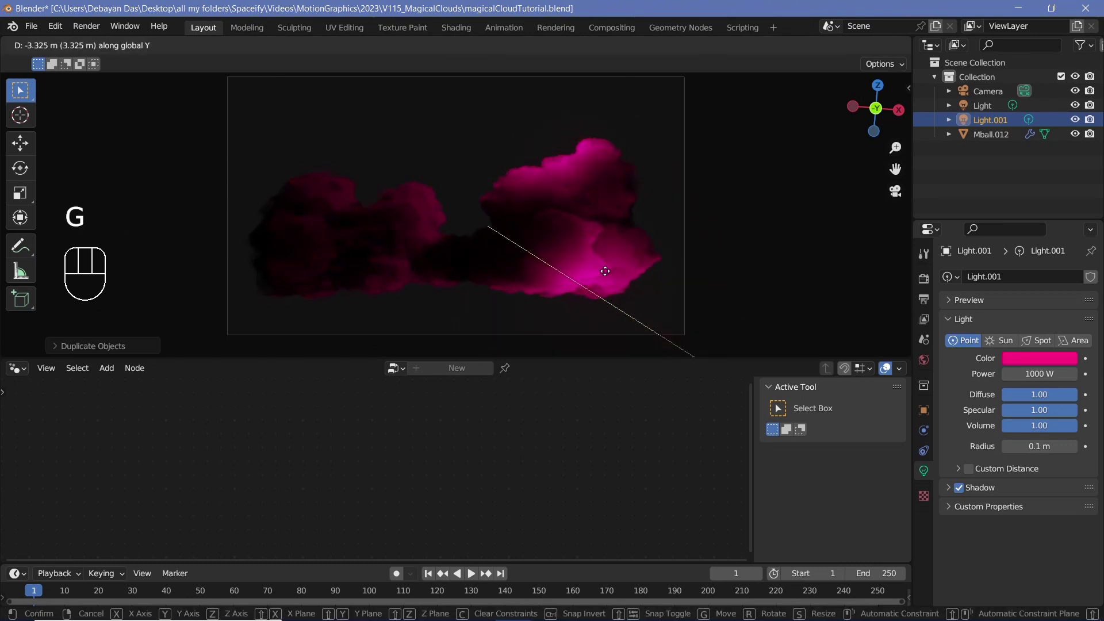
pyautogui.click(1032, 360)
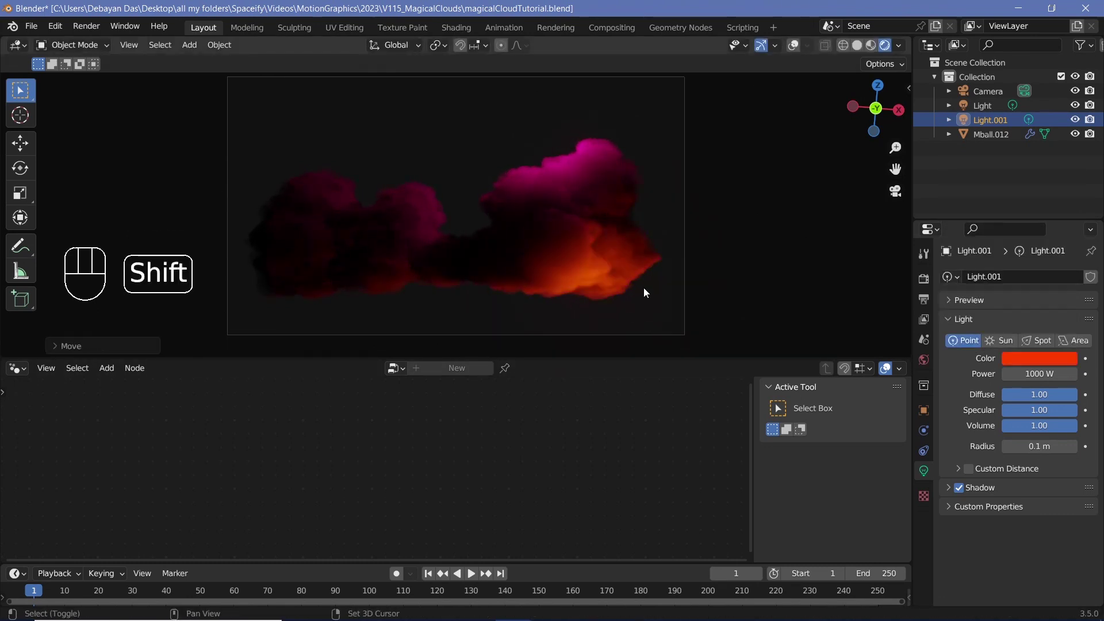
pyautogui.press('shift+d')
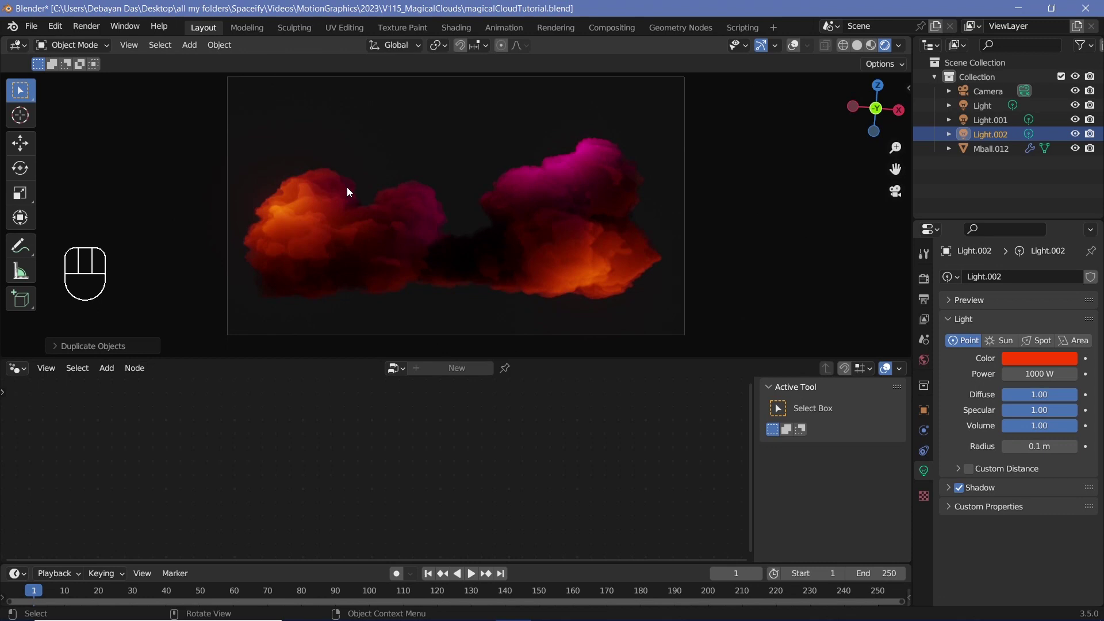
pyautogui.moveTo(1028, 361); pyautogui.dragTo(1033, 211)
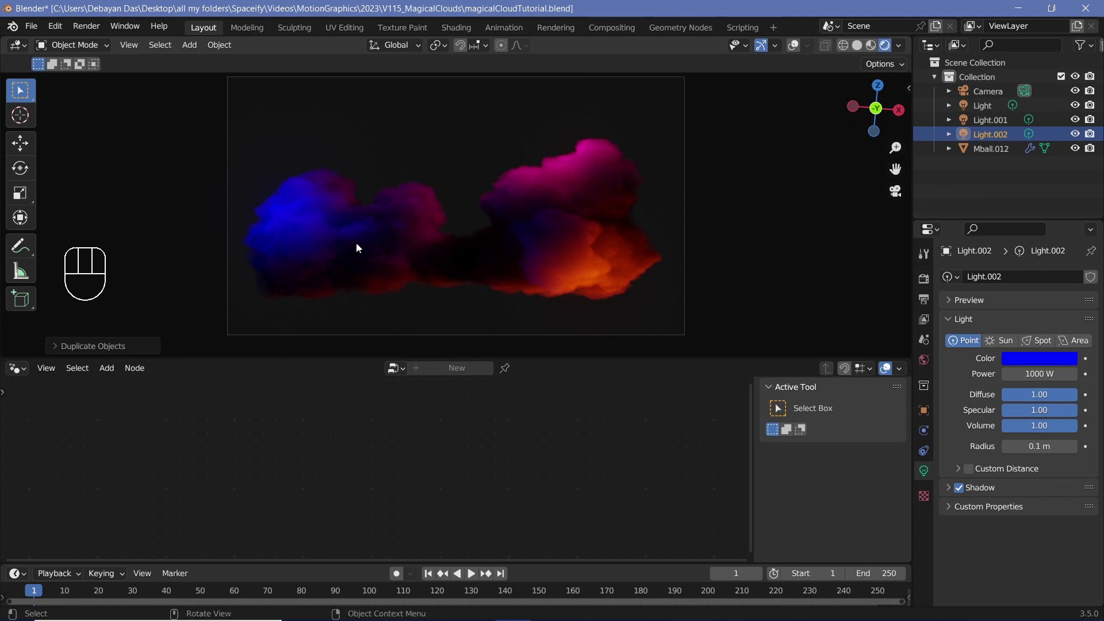
pyautogui.press('shift+d')
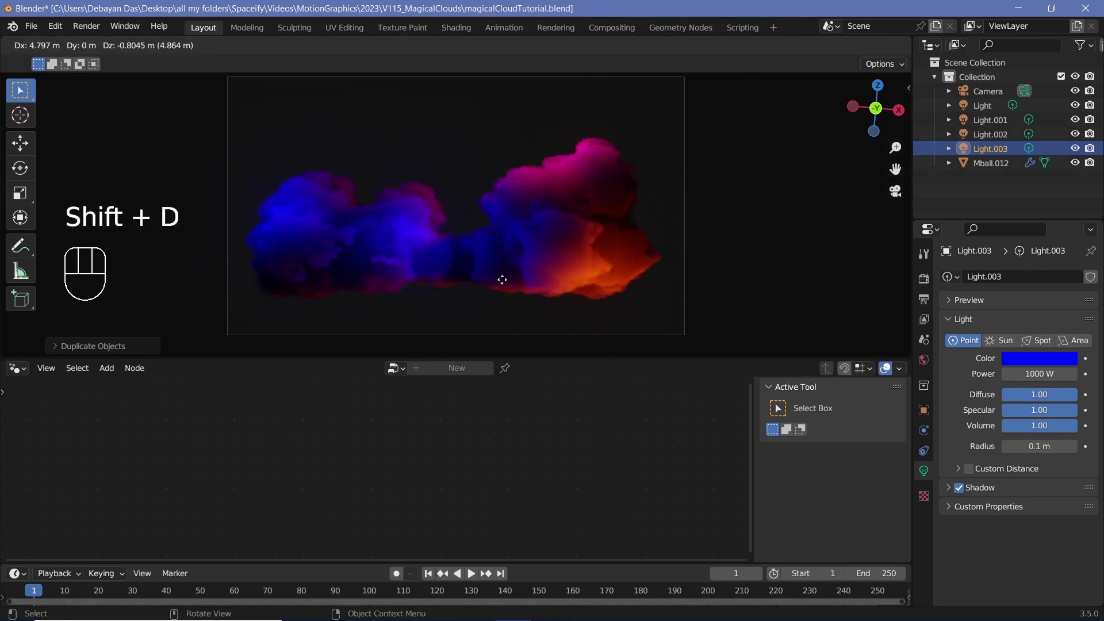
pyautogui.click(1069, 264)
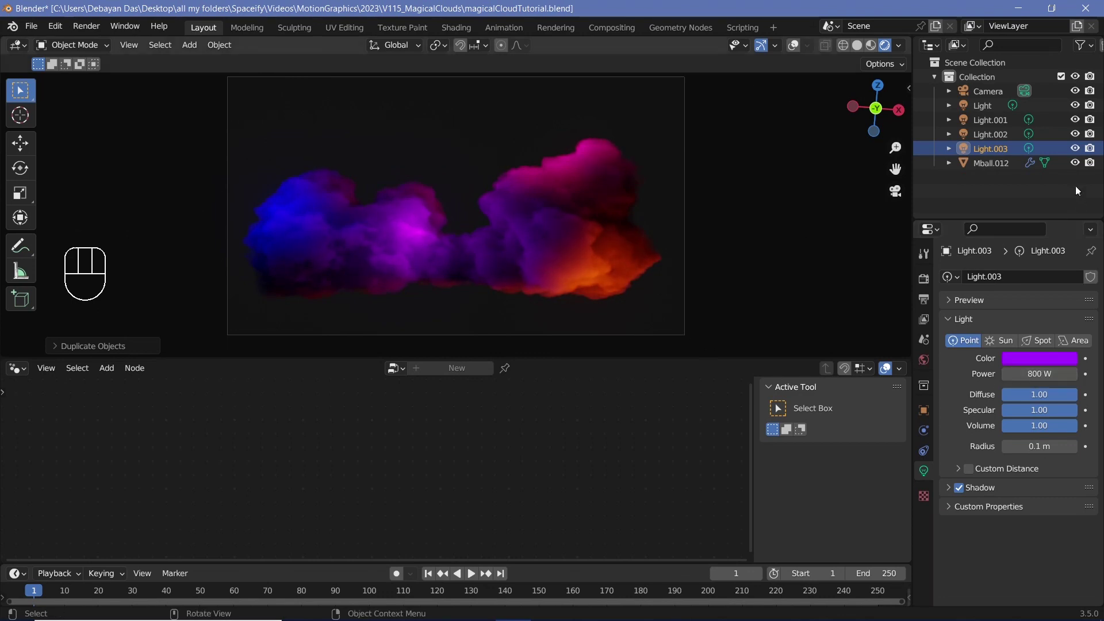
# Step: Widen the pink light's radius to 0.9 m and move the orange-red light along Z
pyautogui.moveTo(1006, 139); pyautogui.dragTo(1002, 125)
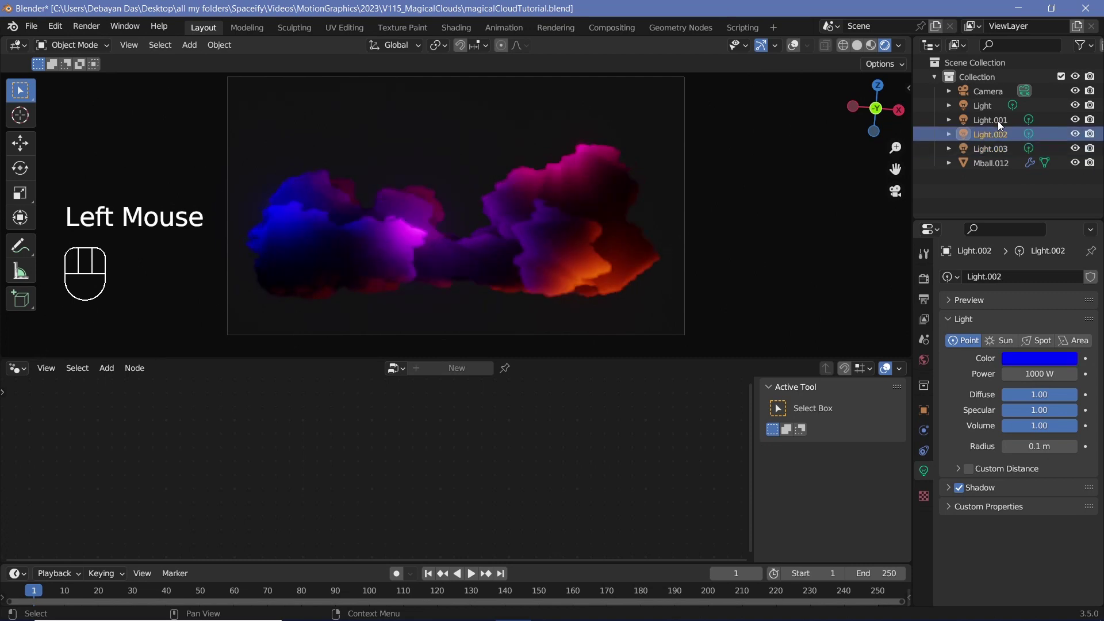
pyautogui.click(642, 291)
pyautogui.press('g')
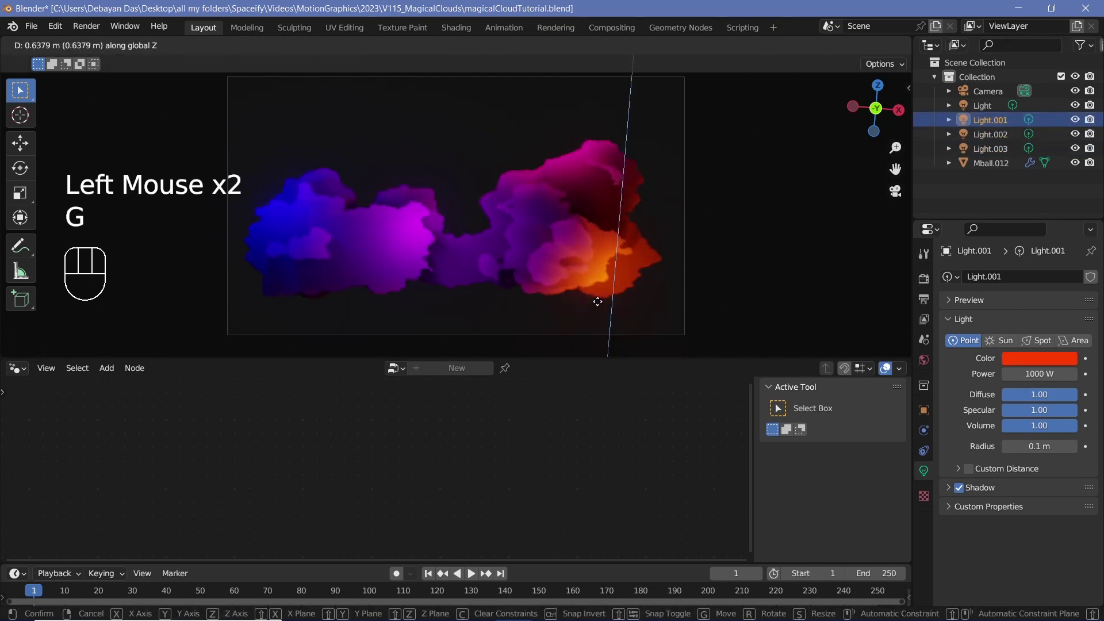
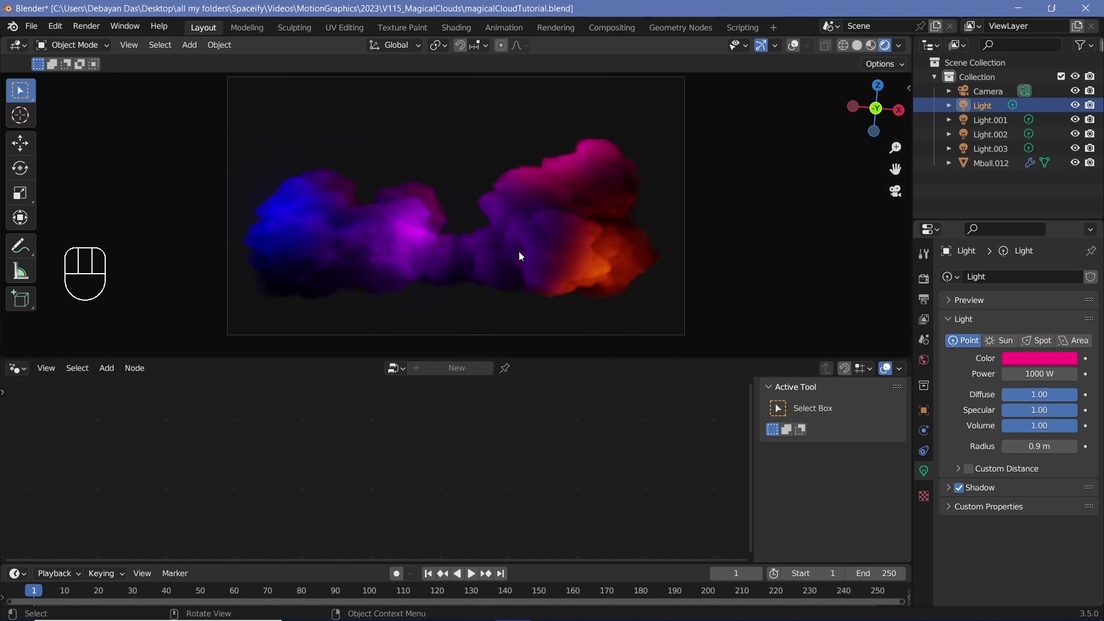
# Step: Add a plane, scale it about eightfold and move it along Y as a backdrop
pyautogui.press('shift+a')
pyautogui.press('r')
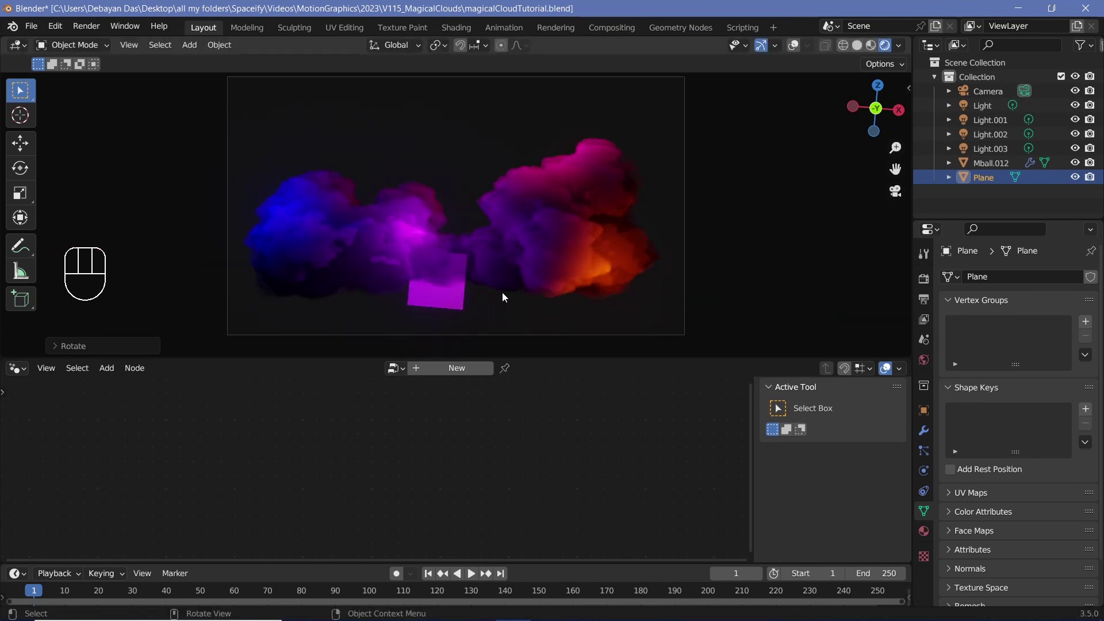
pyautogui.press('s')
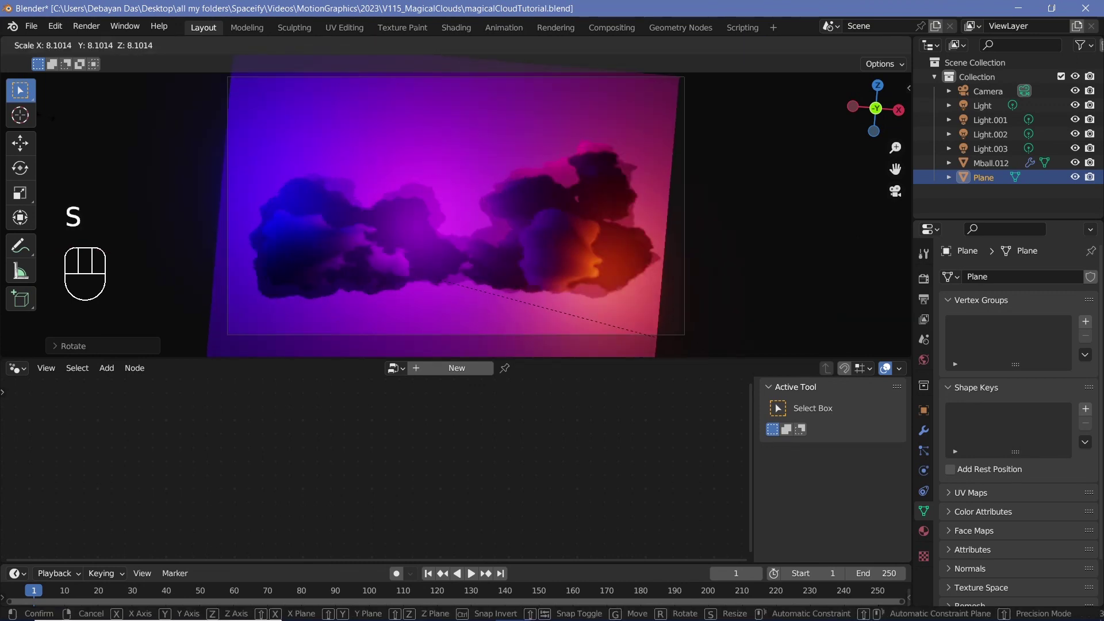
pyautogui.press('g')
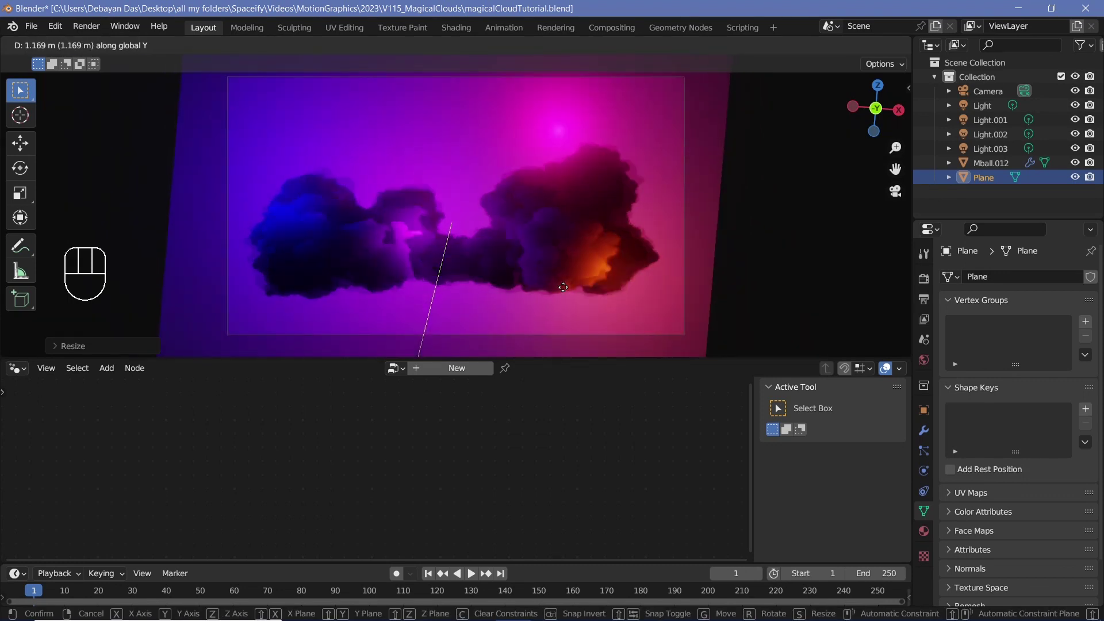
pyautogui.press('s')
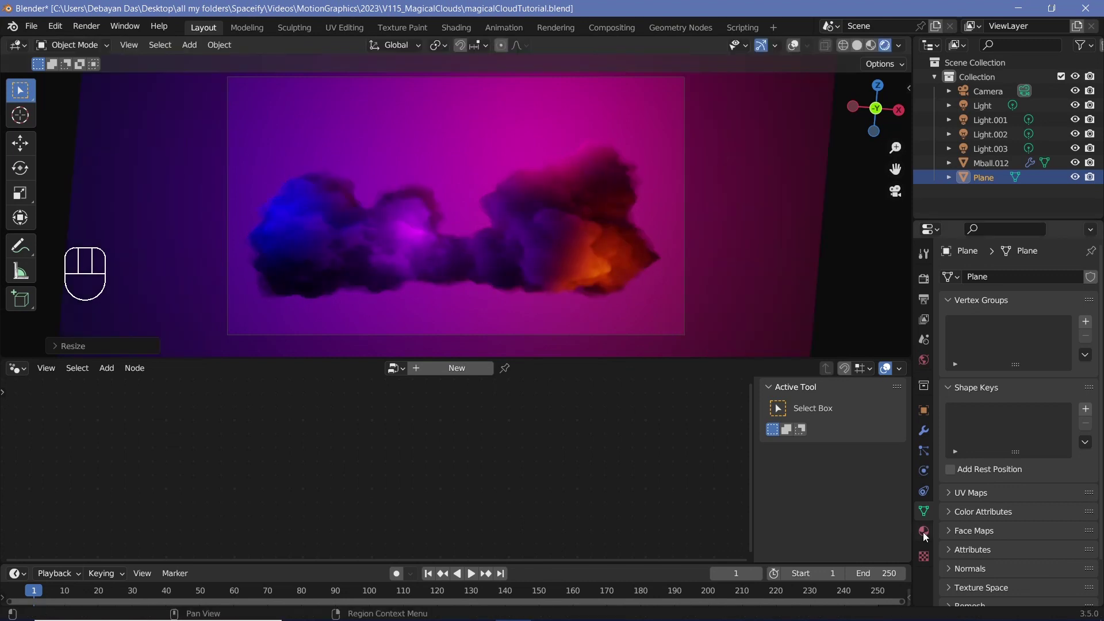
# Step: Give the plane a new material with a black base colour and roughness 1
pyautogui.click(929, 536)
pyautogui.click(1019, 338)
pyautogui.click(1078, 332)
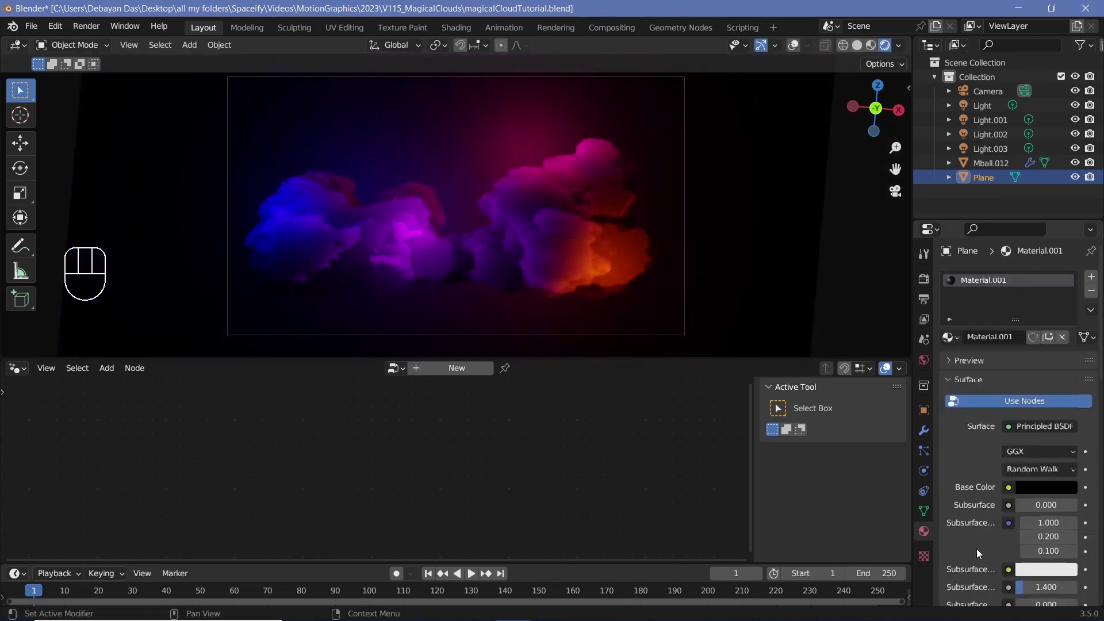
pyautogui.scroll(-3)
pyautogui.scroll(-3)
pyautogui.click(1037, 523)
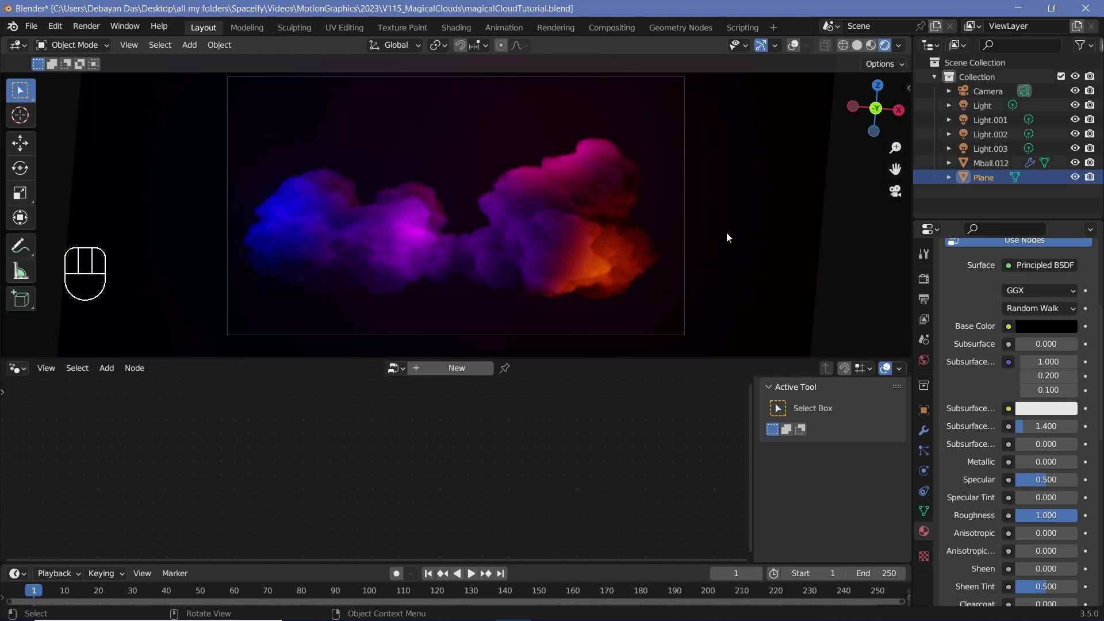
# Step: Turn viewport overlays back on so the grid and outlines show in the camera view
pyautogui.click(996, 100)
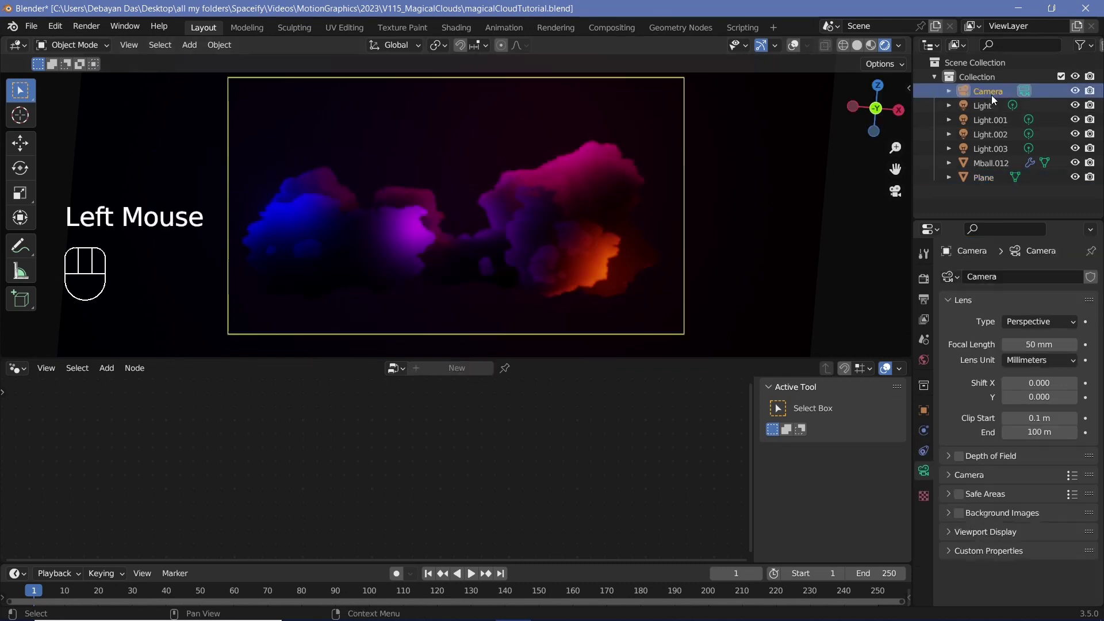
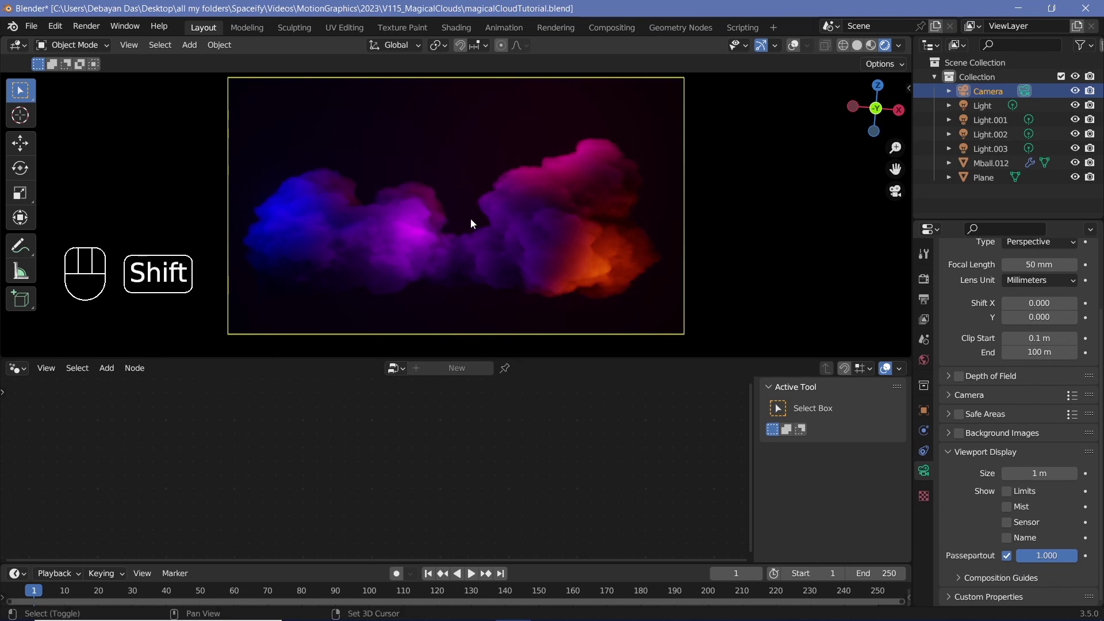
pyautogui.click(809, 66)
# Step: Add a Bezier circle rotated 90° on X with 0.01 m bevel depth, scaled and moved up beside the cloud
pyautogui.press('shift+a')
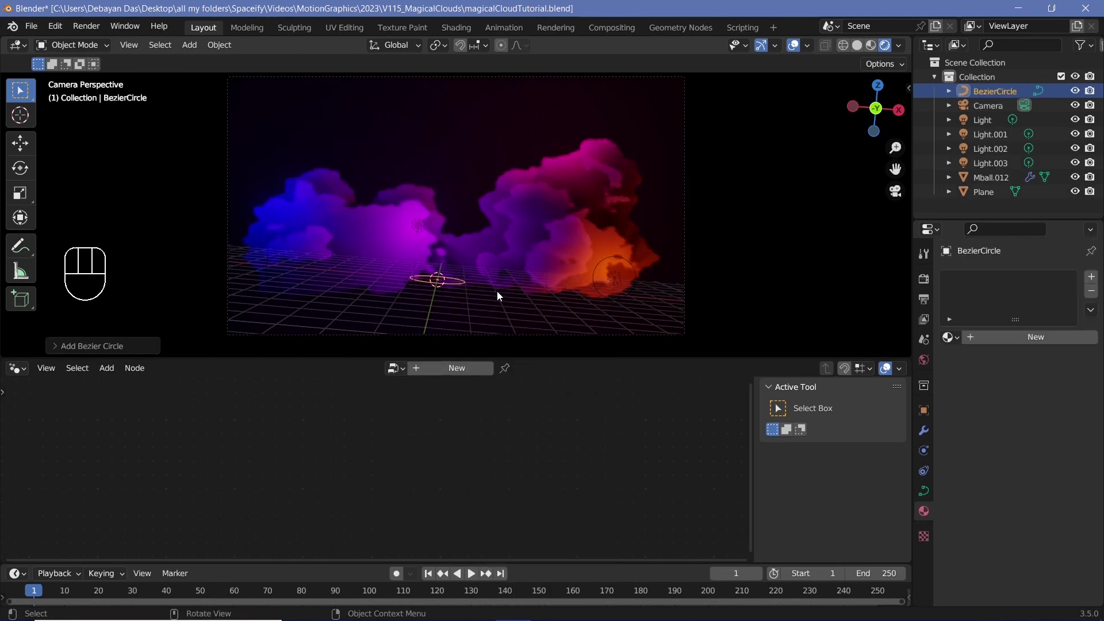
pyautogui.press('r')
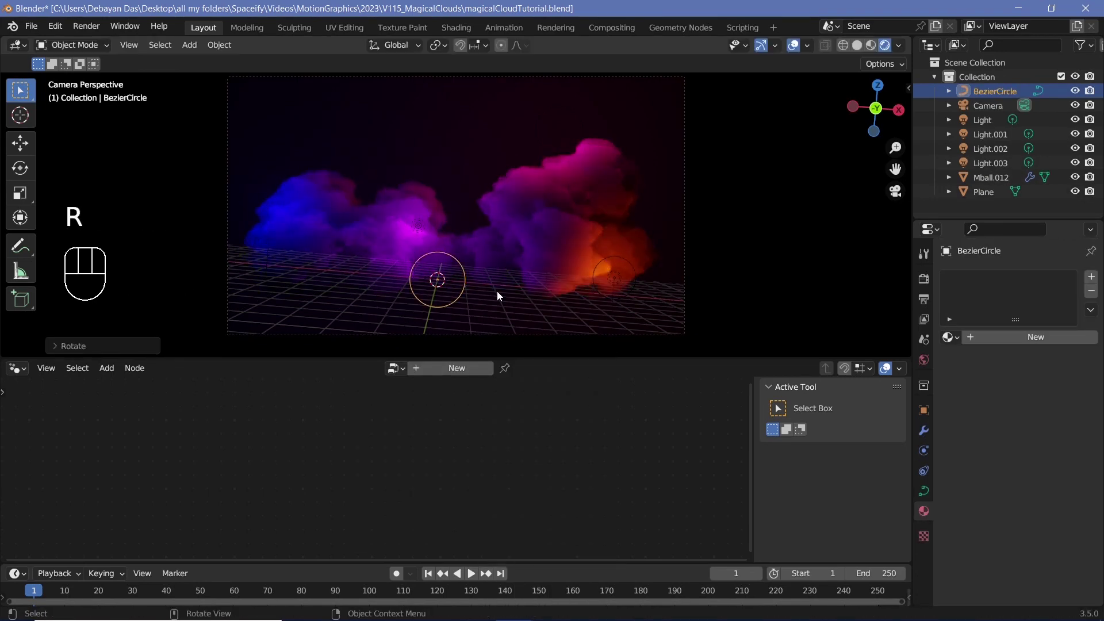
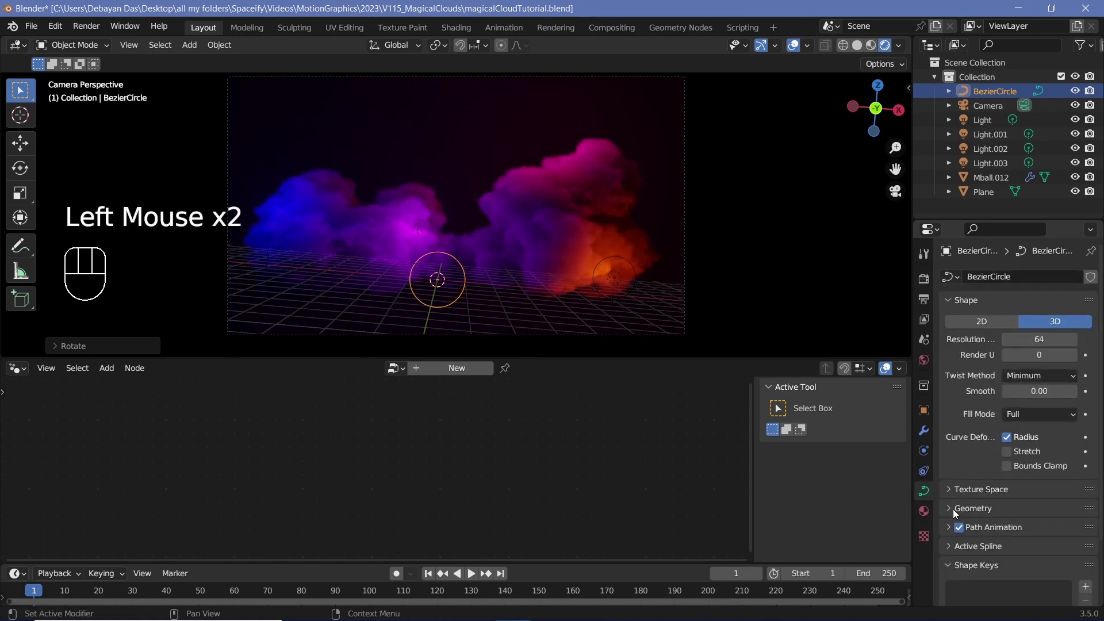
pyautogui.moveTo(989, 554); pyautogui.dragTo(980, 544)
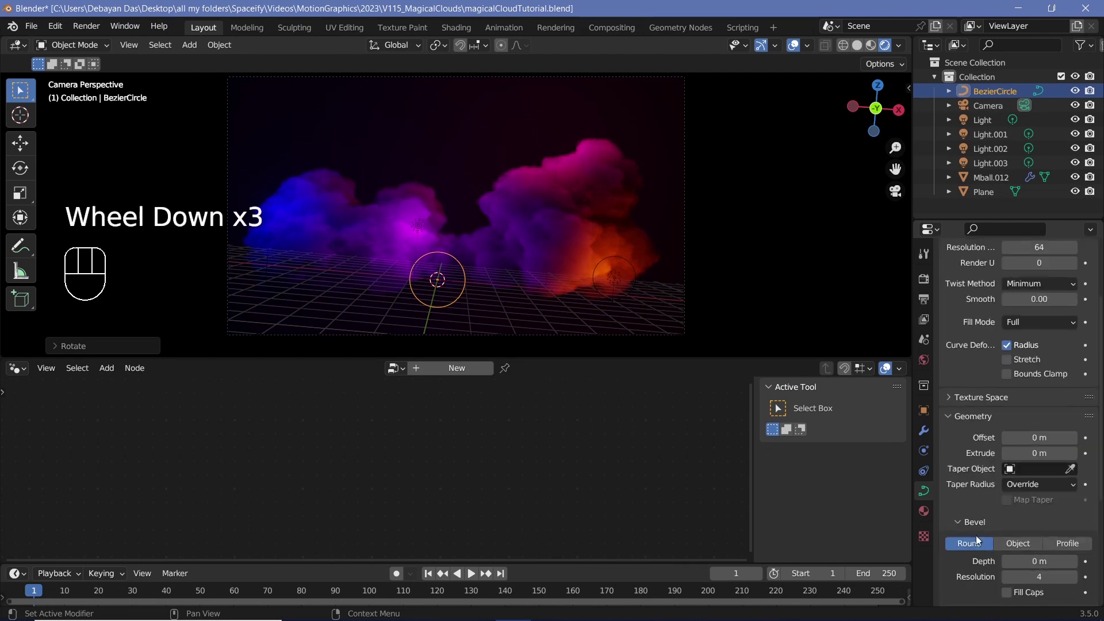
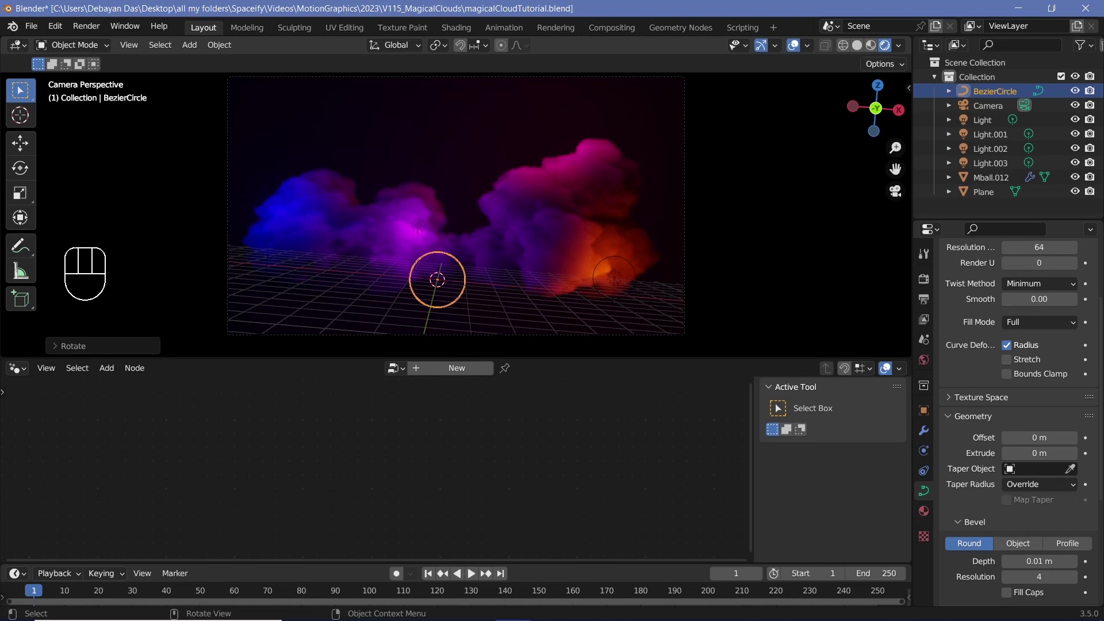
pyautogui.press('s')
pyautogui.press('g')
pyautogui.click(800, 48)
# Step: Create a new ring material and delete its default Principled BSDF in the Shader Editor
pyautogui.click(1023, 344)
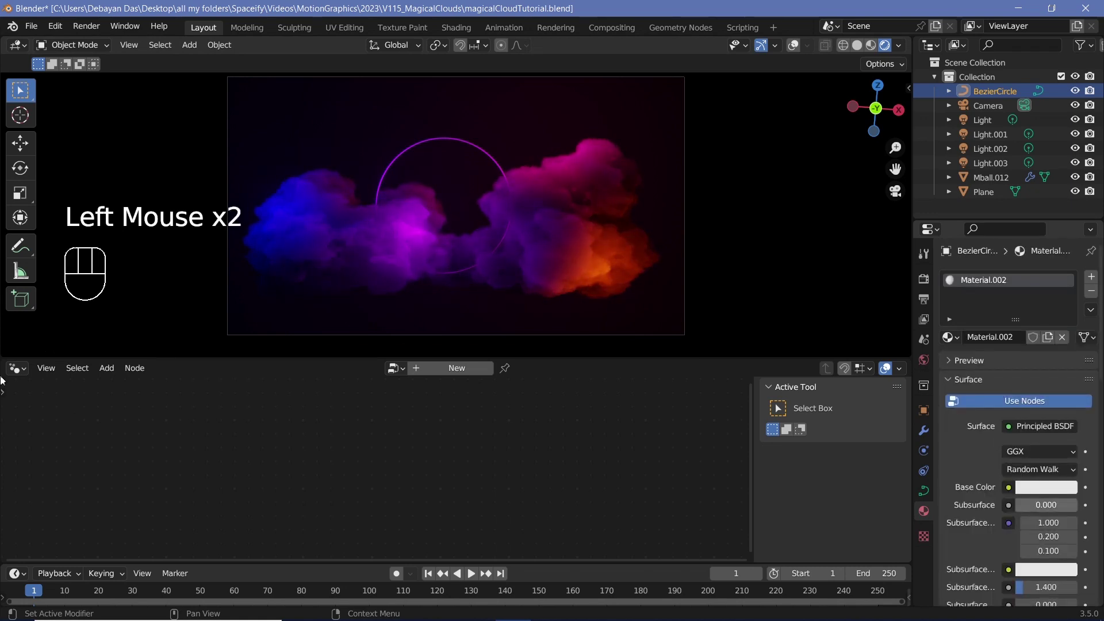
pyautogui.moveTo(19, 370); pyautogui.dragTo(61, 501)
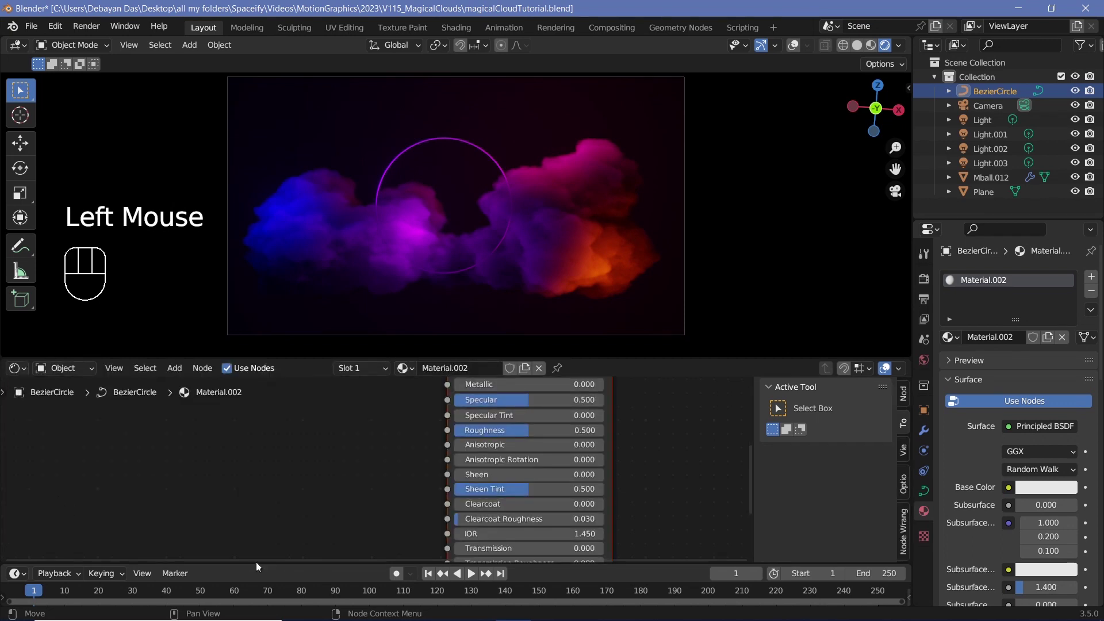
pyautogui.scroll(-3)
pyautogui.middleClick(700, 499)
pyautogui.click(449, 432)
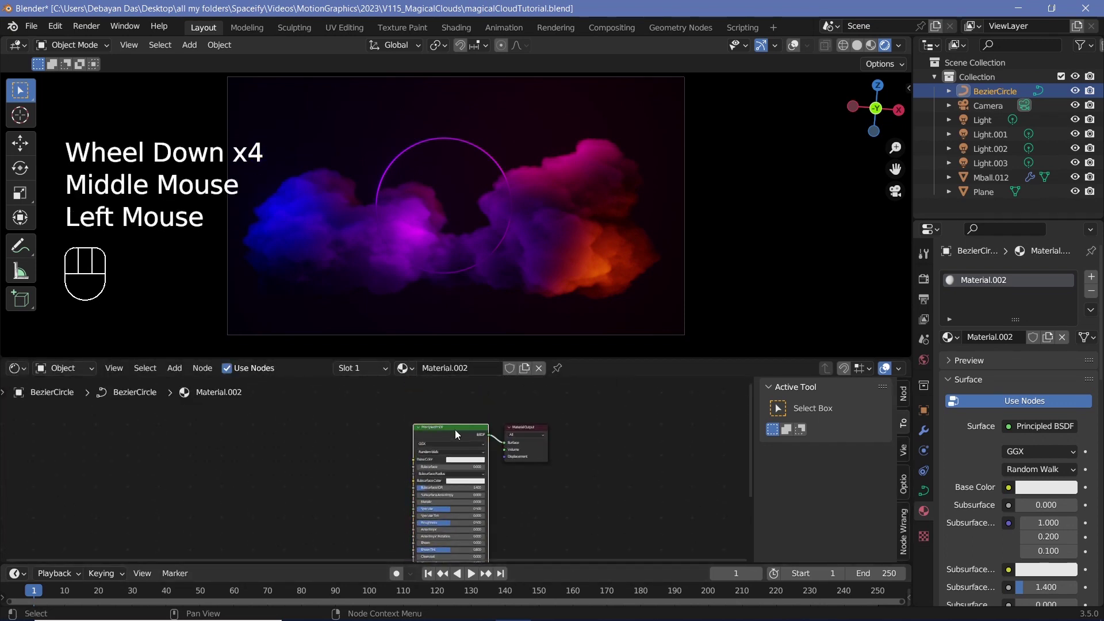
pyautogui.press('x')
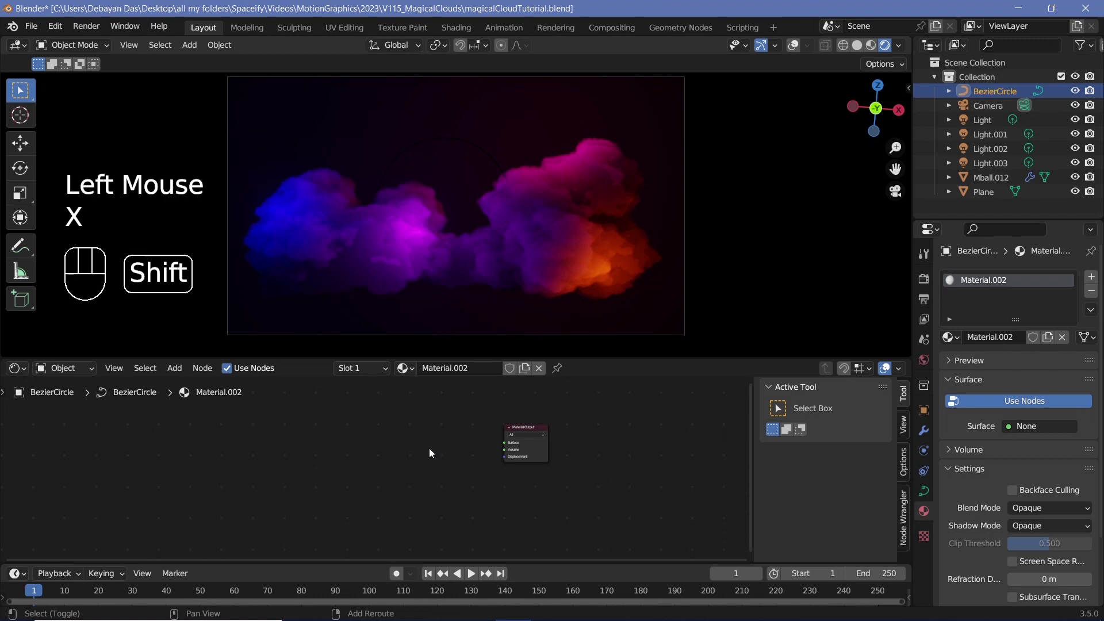
# Step: Add an Emission shader and connect it to the Material Output surface
pyautogui.press('shift+a')
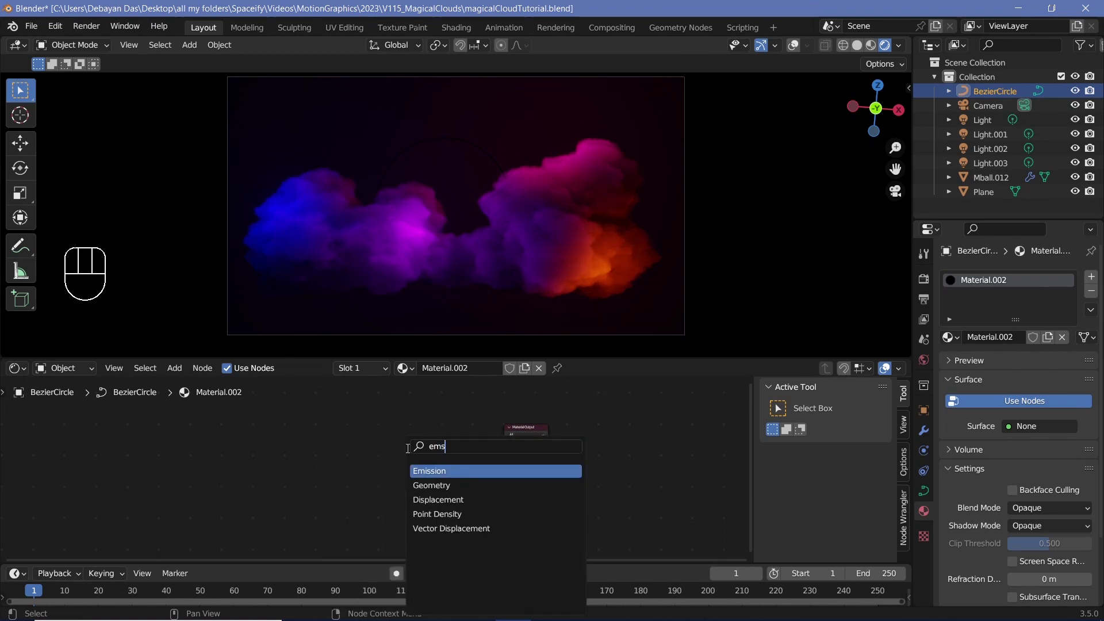
pyautogui.middleClick(410, 456)
pyautogui.scroll(3)
pyautogui.click(405, 460)
pyautogui.moveTo(460, 451); pyautogui.dragTo(451, 512)
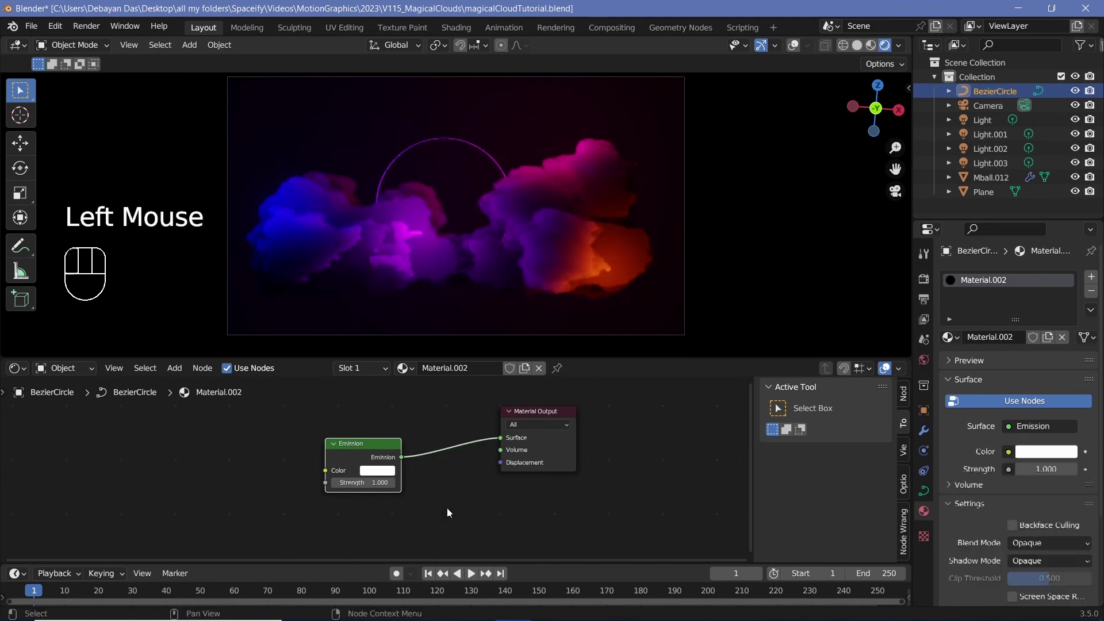
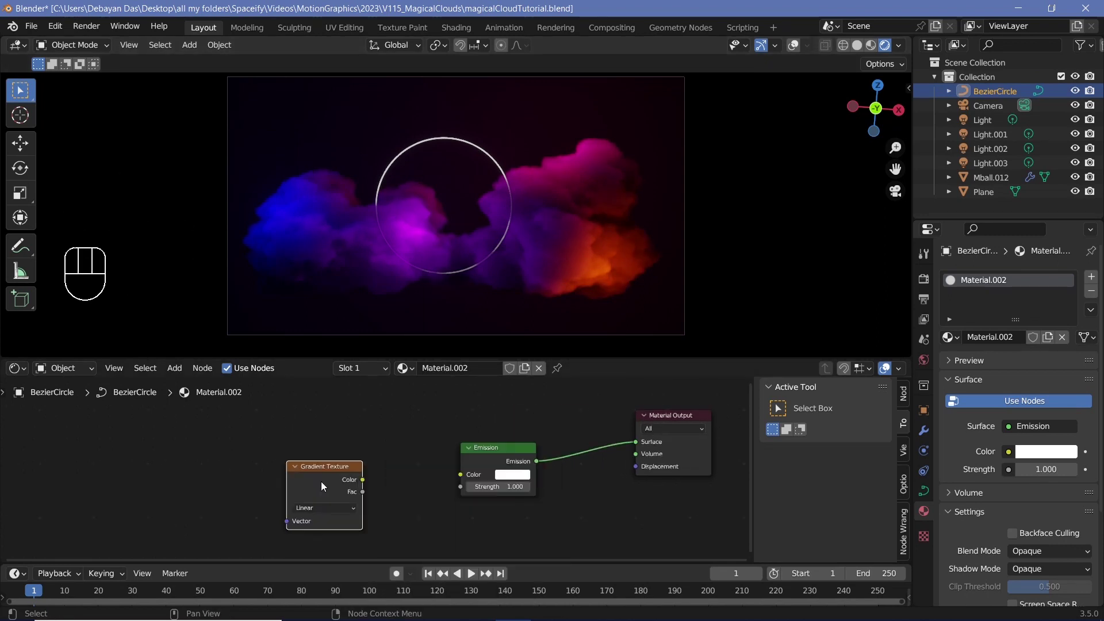
# Step: Add mapping controls to the Gradient Texture and adjust its spread across the ring, hiding the cloud to check
pyautogui.click(326, 485)
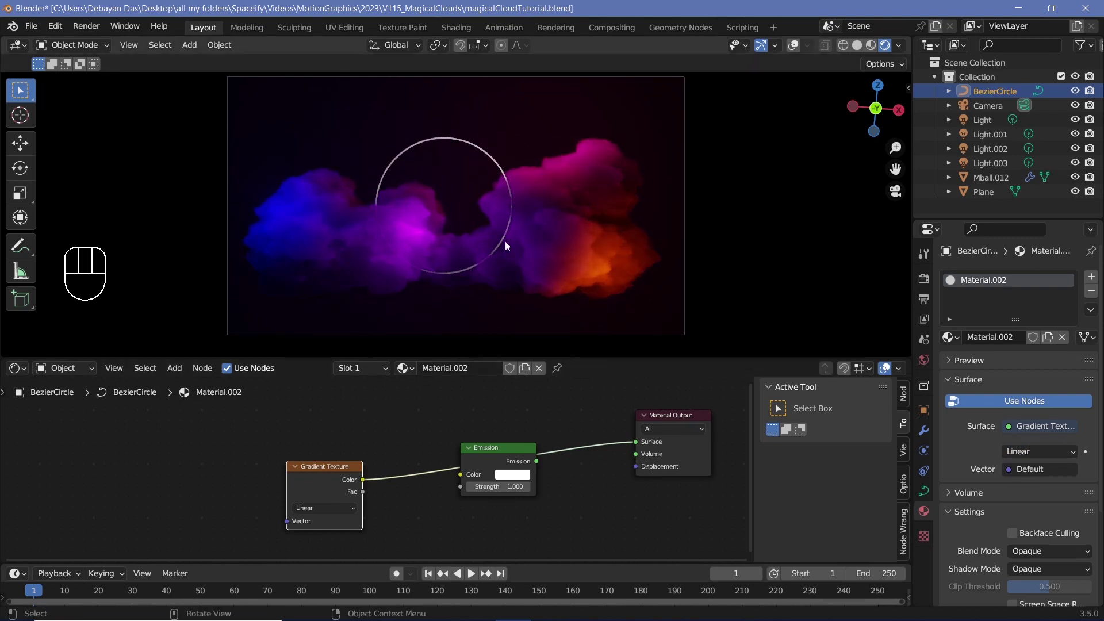
pyautogui.click(327, 483)
pyautogui.press('ctrl+t')
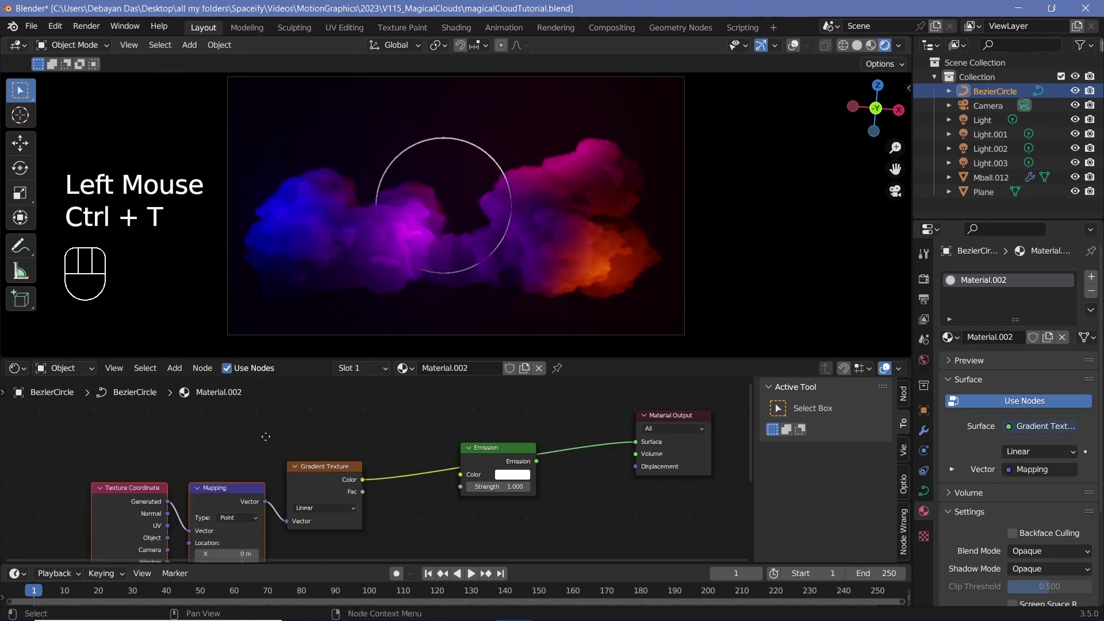
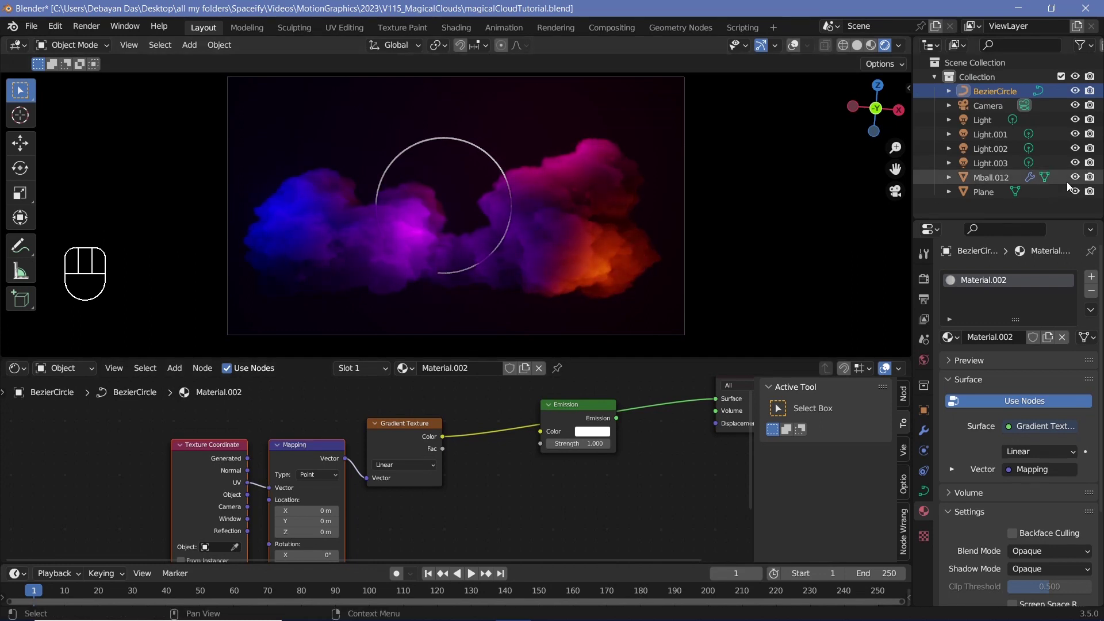
pyautogui.moveTo(1079, 180); pyautogui.dragTo(244, 491)
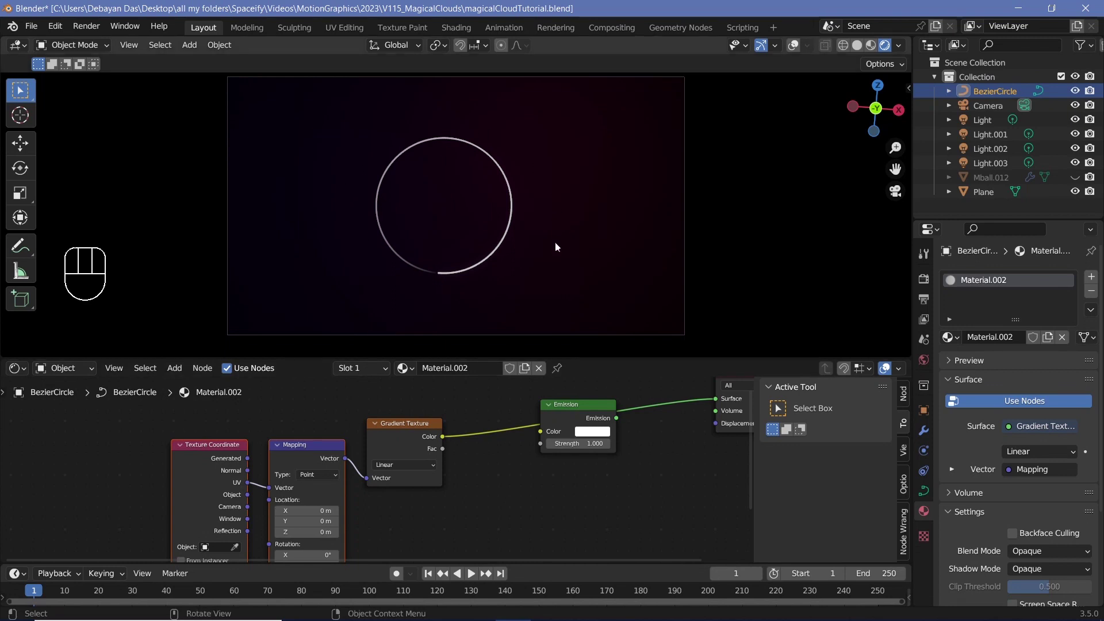
pyautogui.scroll(-3)
pyautogui.moveTo(298, 492); pyautogui.dragTo(308, 237)
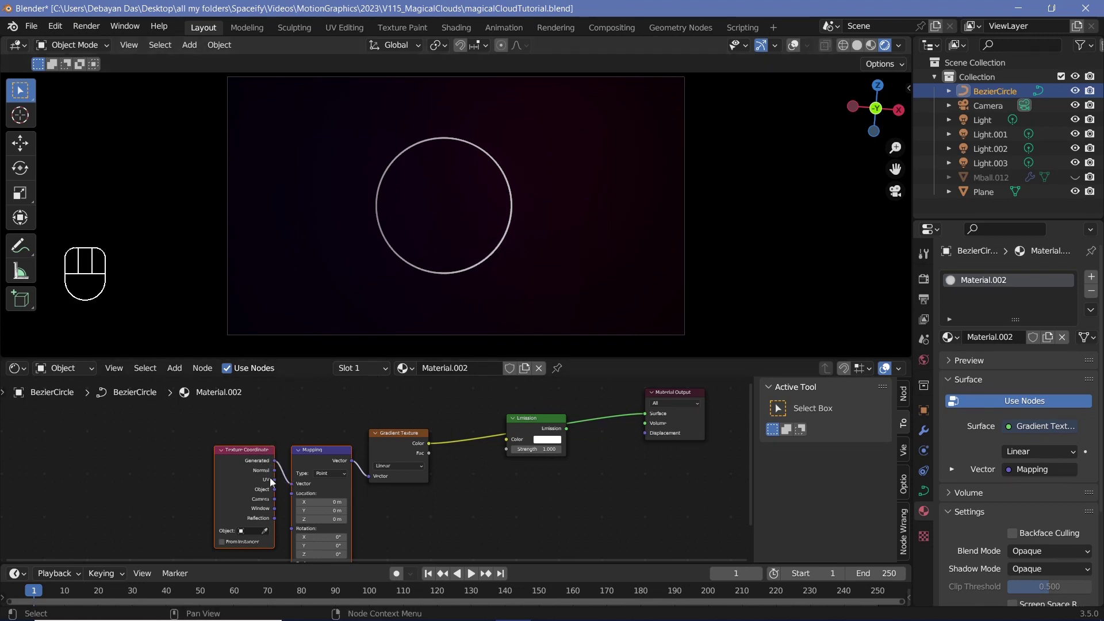
pyautogui.moveTo(281, 496); pyautogui.dragTo(405, 330)
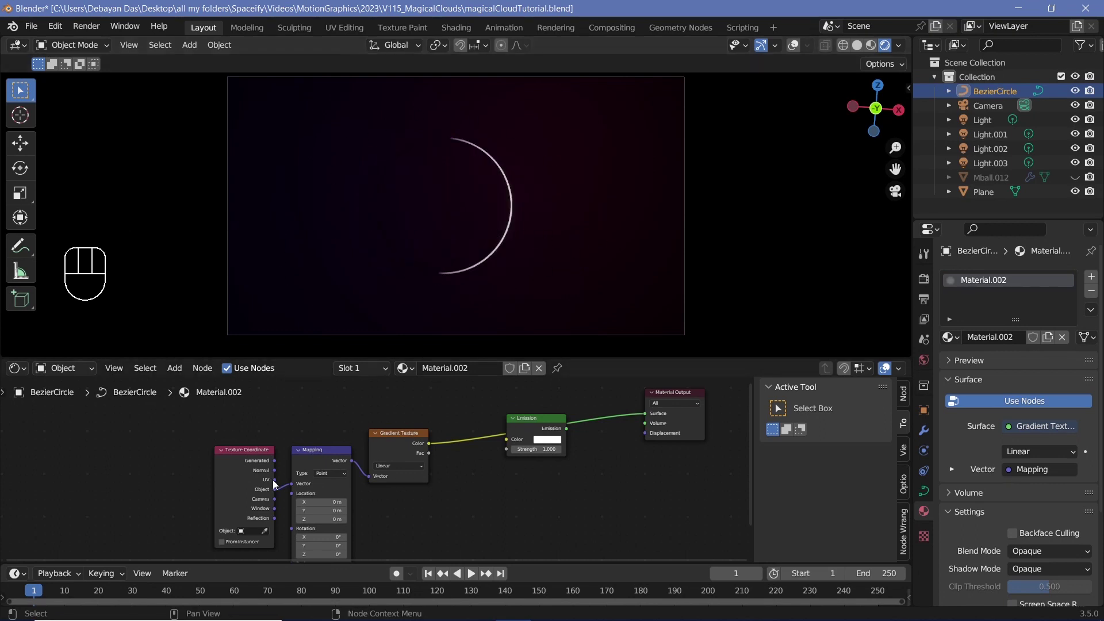
pyautogui.click(286, 488)
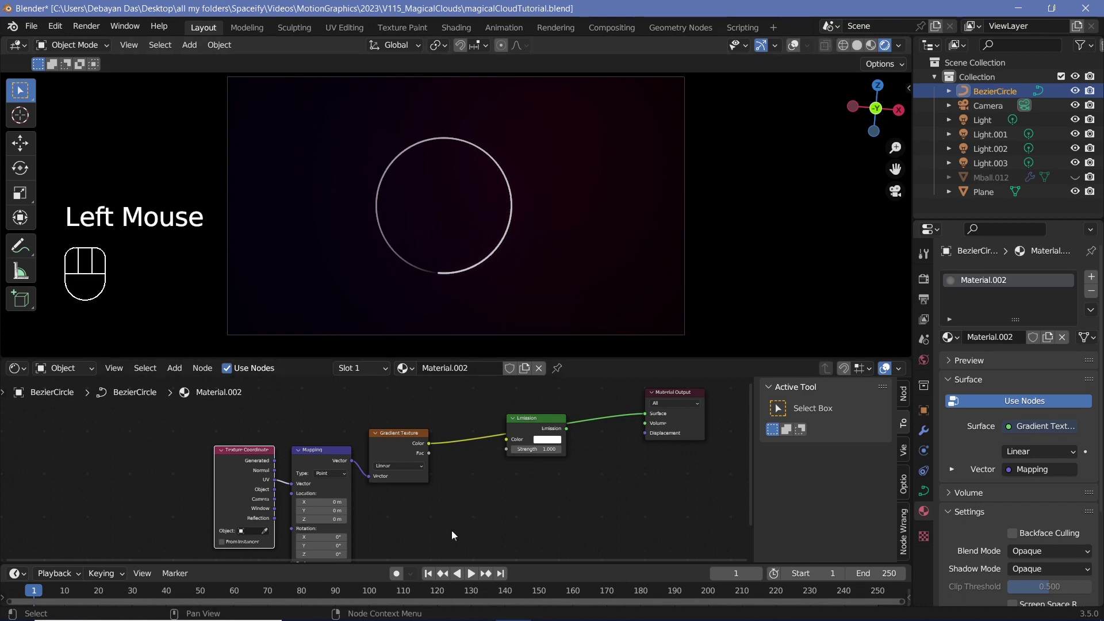
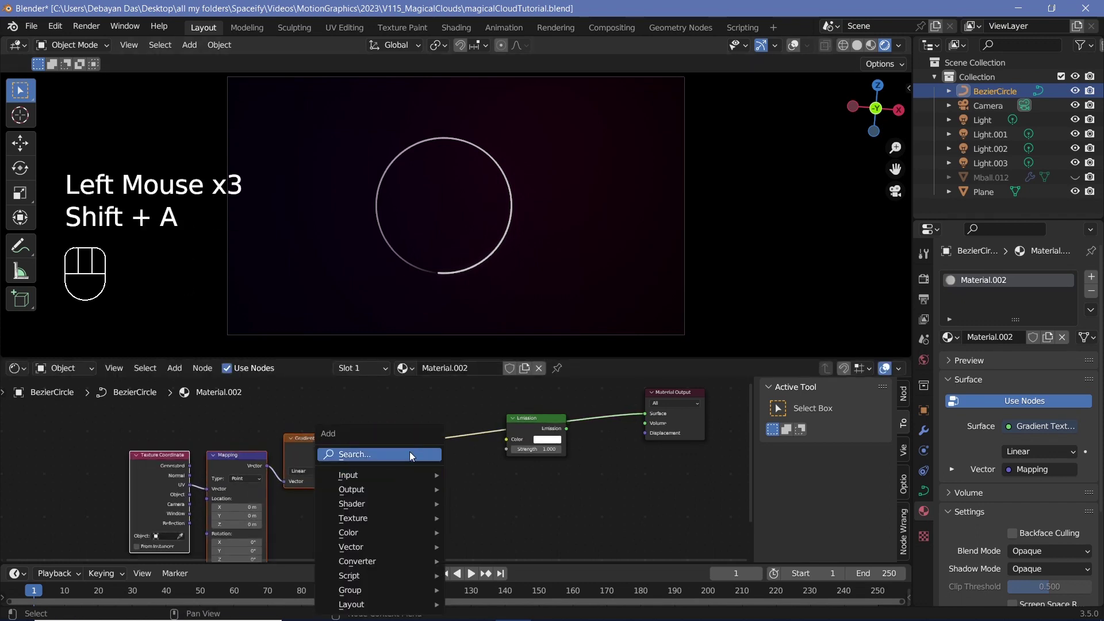
pyautogui.middleClick(1042, 196)
pyautogui.scroll(3)
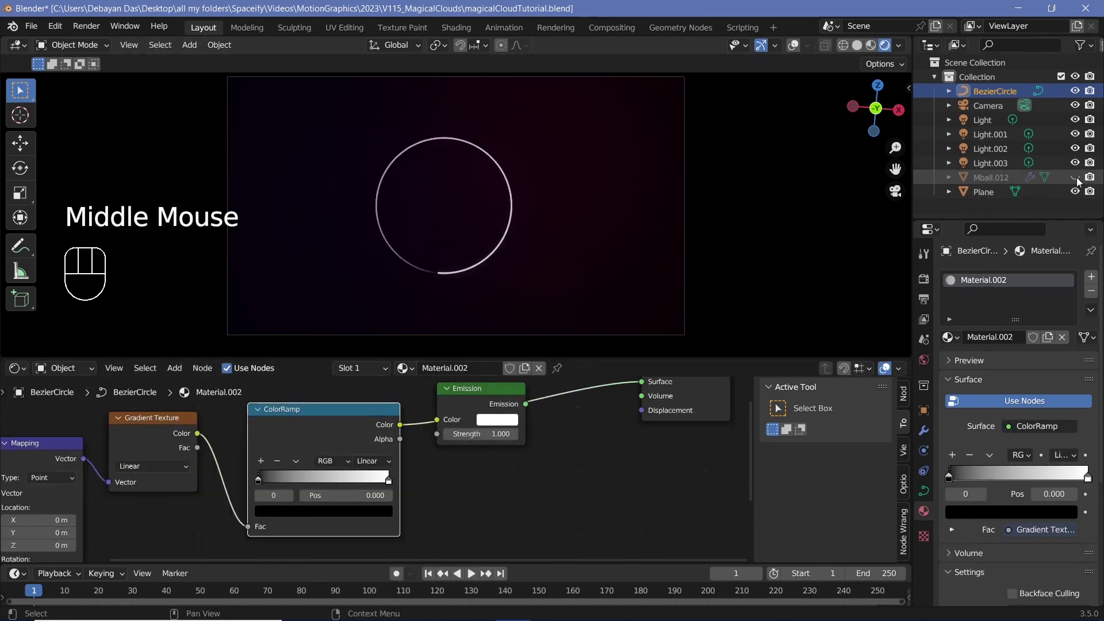
pyautogui.click(1081, 180)
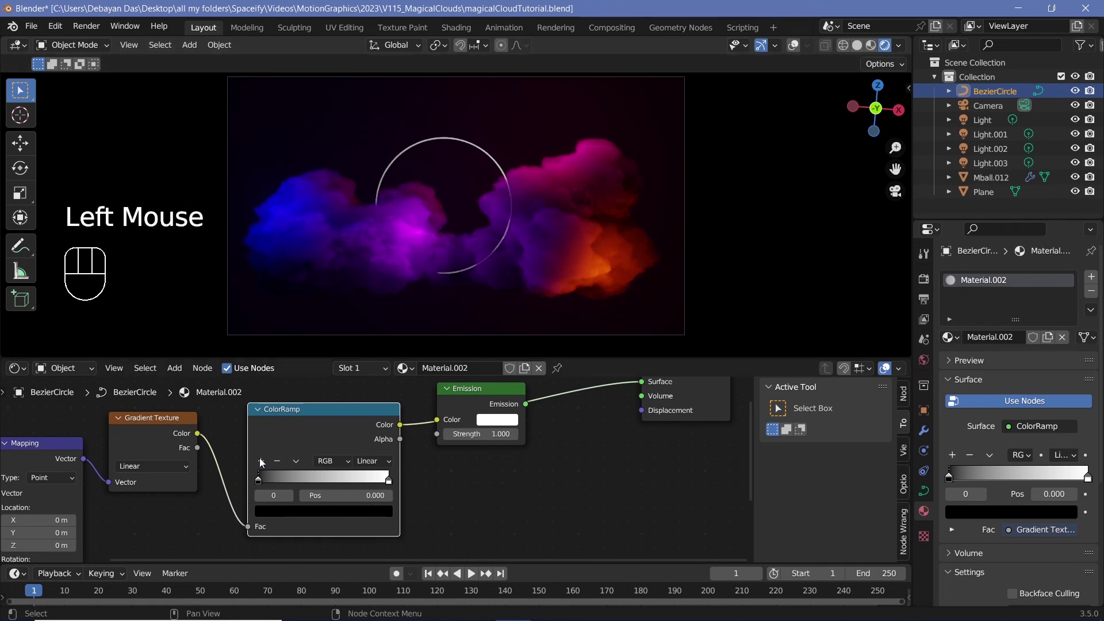
# Step: Add two colour stops to the ColorRamp and position them along the gradient
pyautogui.click(376, 539)
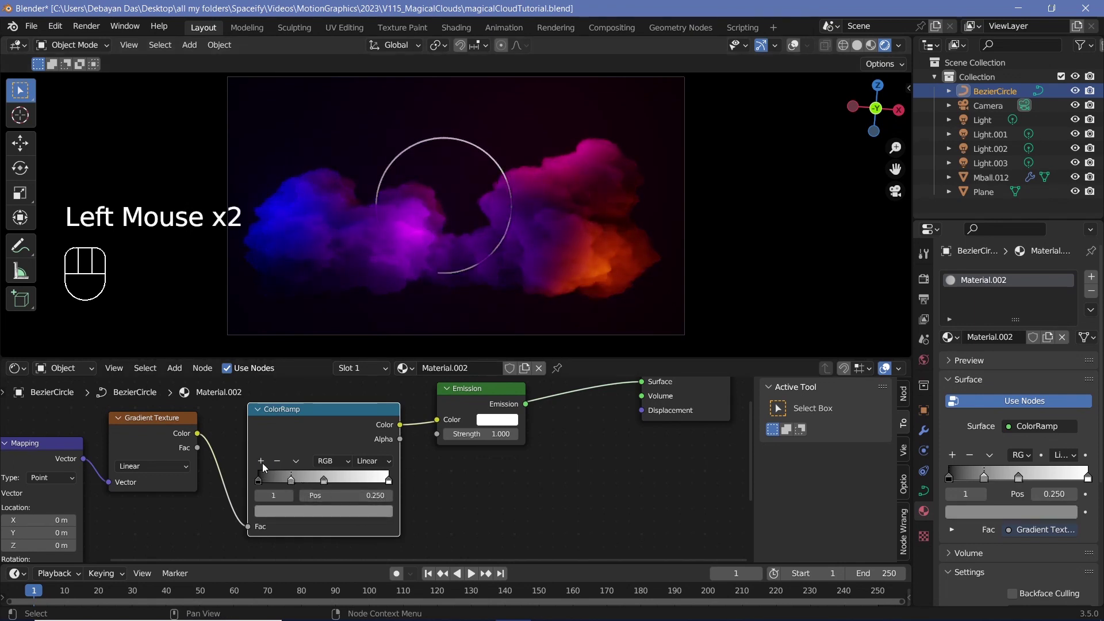
pyautogui.moveTo(353, 487); pyautogui.dragTo(337, 495)
pyautogui.click(381, 497)
pyautogui.moveTo(337, 486); pyautogui.dragTo(306, 482)
pyautogui.moveTo(305, 485); pyautogui.dragTo(377, 487)
pyautogui.moveTo(376, 488); pyautogui.dragTo(334, 484)
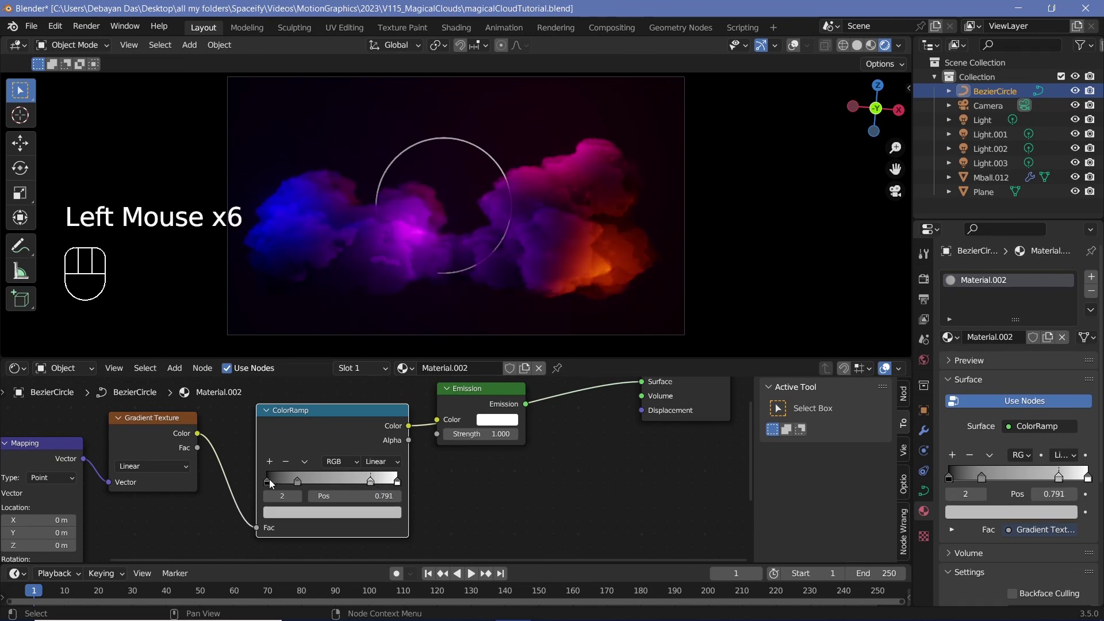
# Step: Colour the ramp stops purple at both ends and pink in the middle for the neon ring
pyautogui.click(373, 484)
pyautogui.click(291, 515)
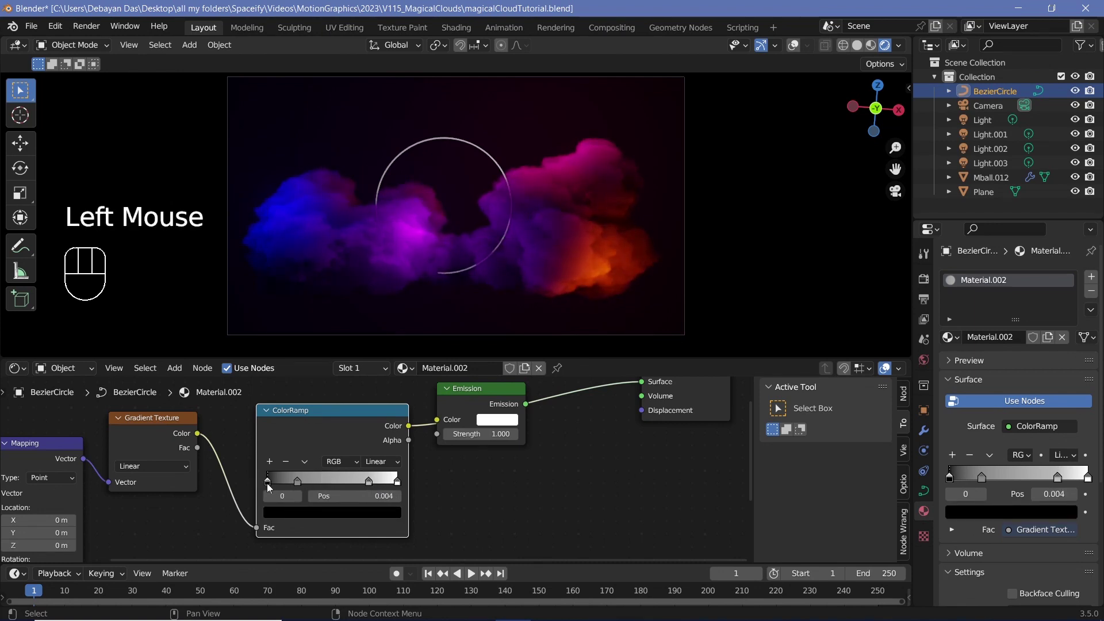
pyautogui.moveTo(269, 487); pyautogui.dragTo(451, 301)
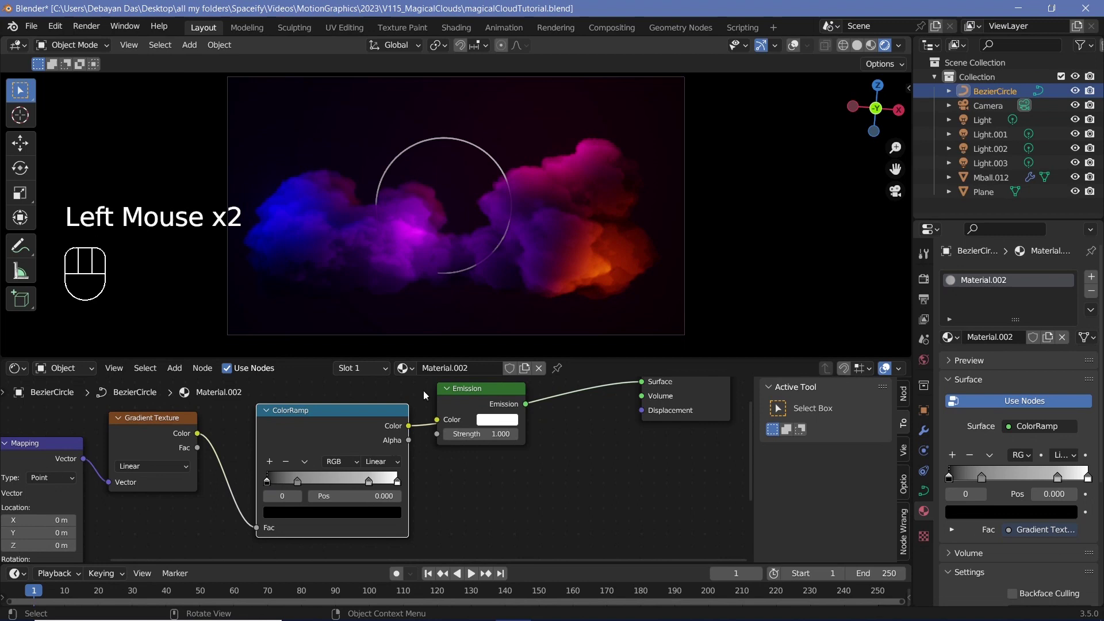
pyautogui.click(328, 515)
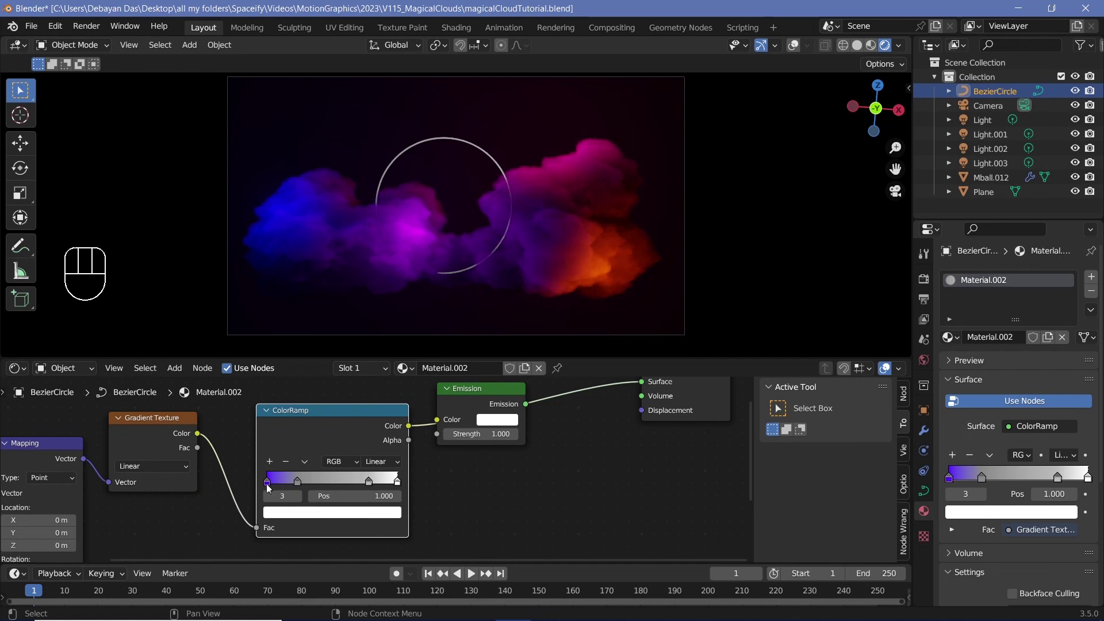
pyautogui.click(270, 489)
pyautogui.click(290, 516)
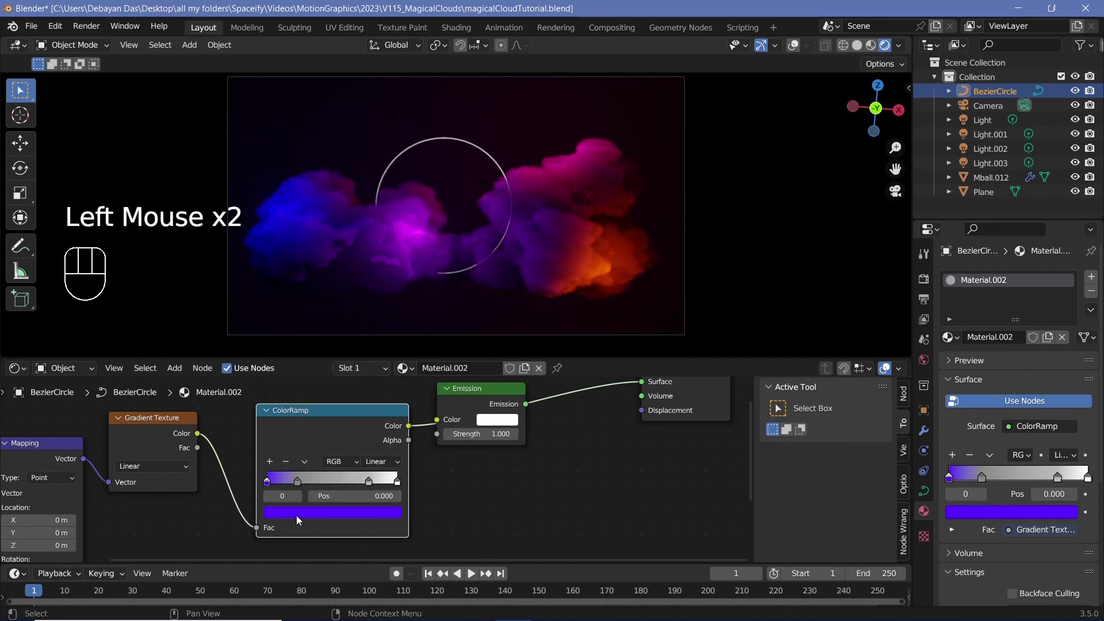
pyautogui.press('ctrl+c')
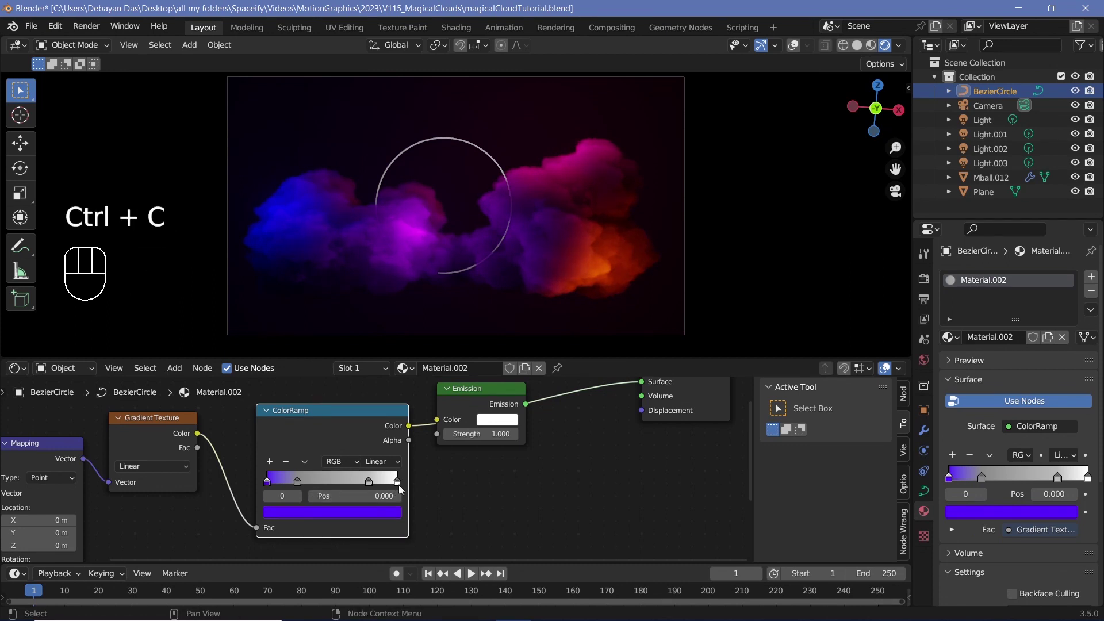
pyautogui.click(401, 486)
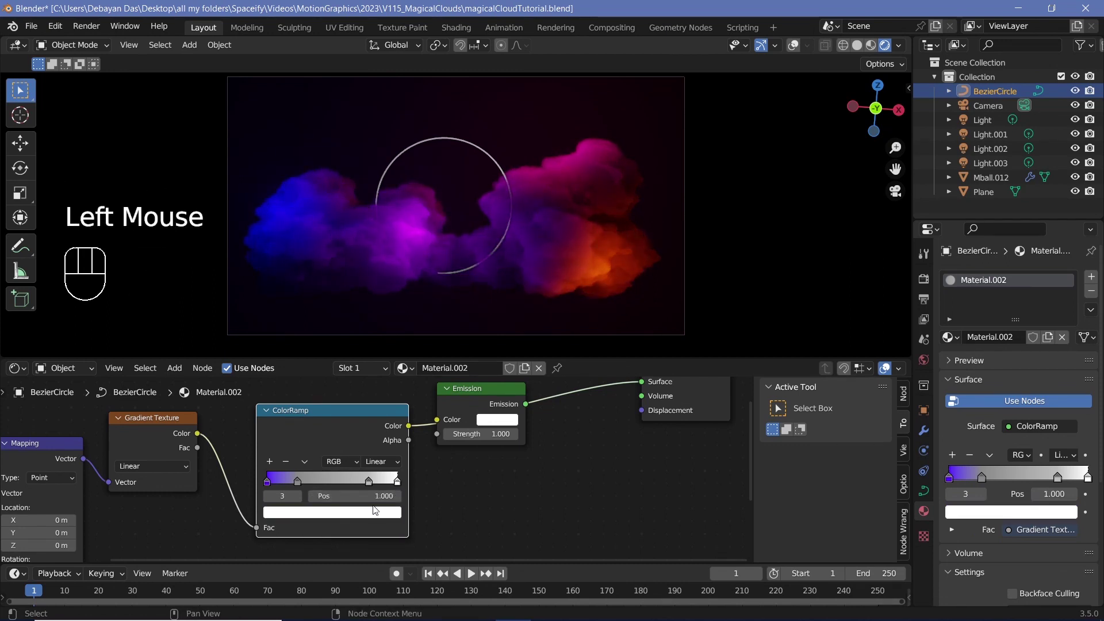
pyautogui.press('ctrl+v')
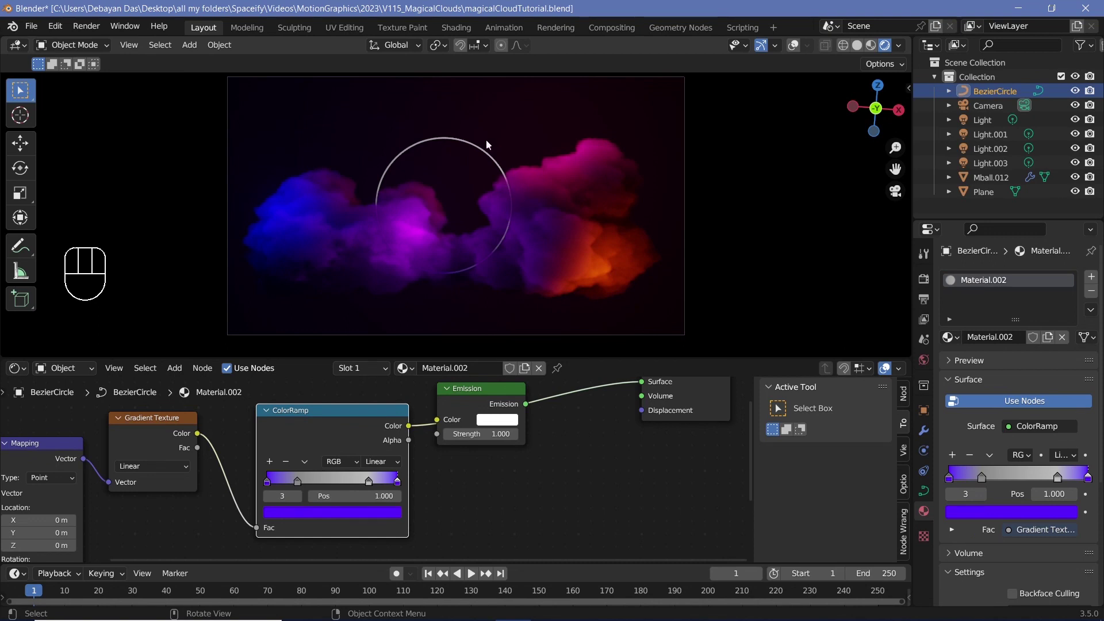
pyautogui.moveTo(375, 486); pyautogui.dragTo(358, 523)
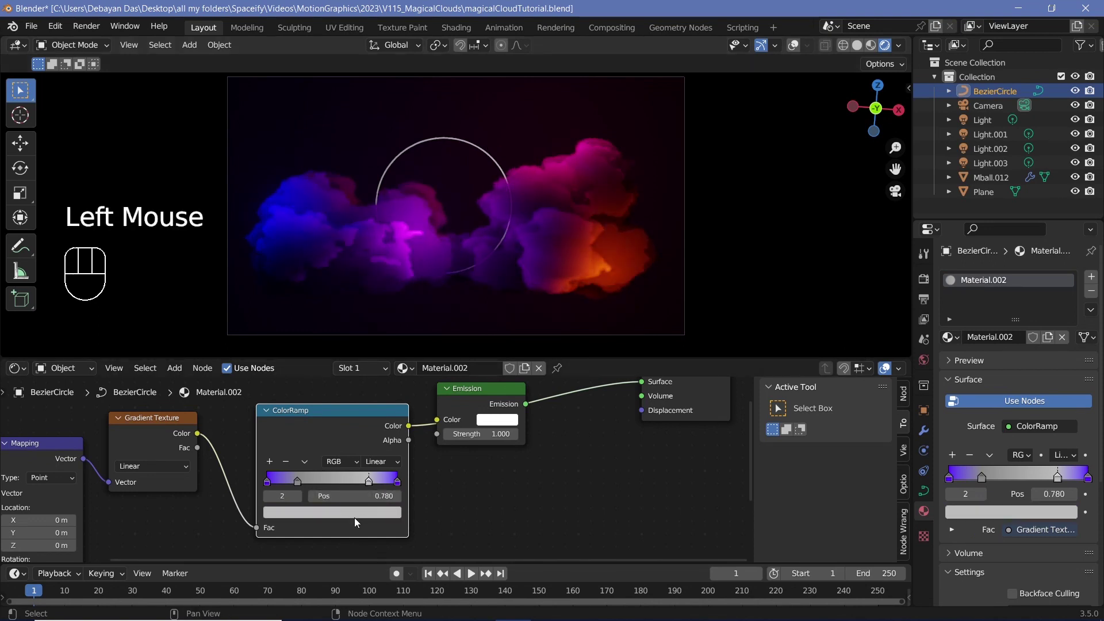
pyautogui.click(360, 518)
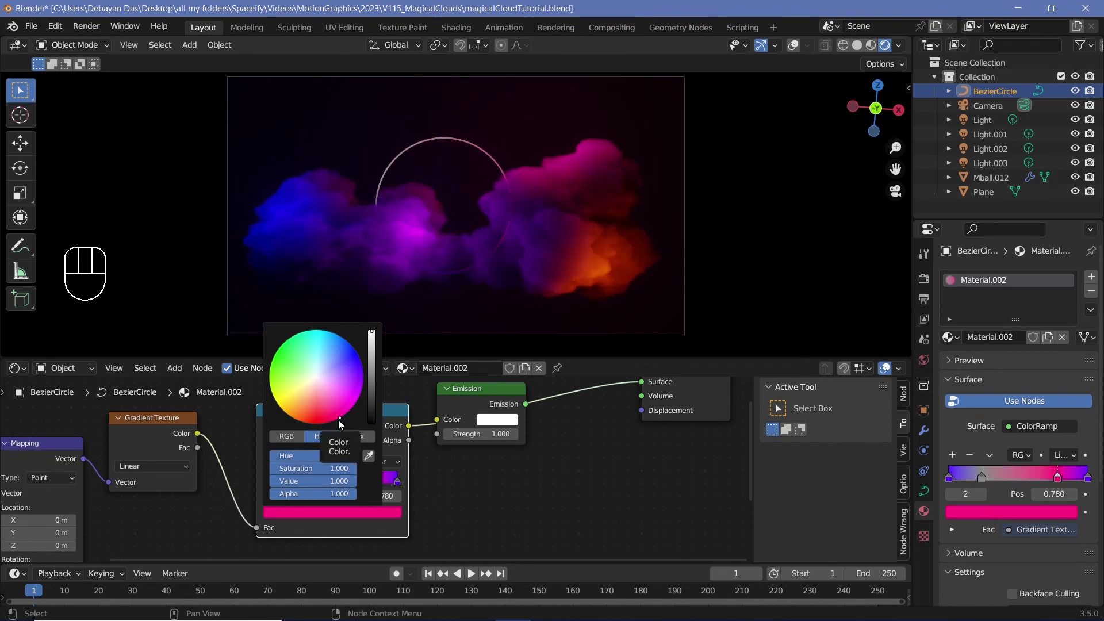
pyautogui.moveTo(301, 485); pyautogui.dragTo(309, 522)
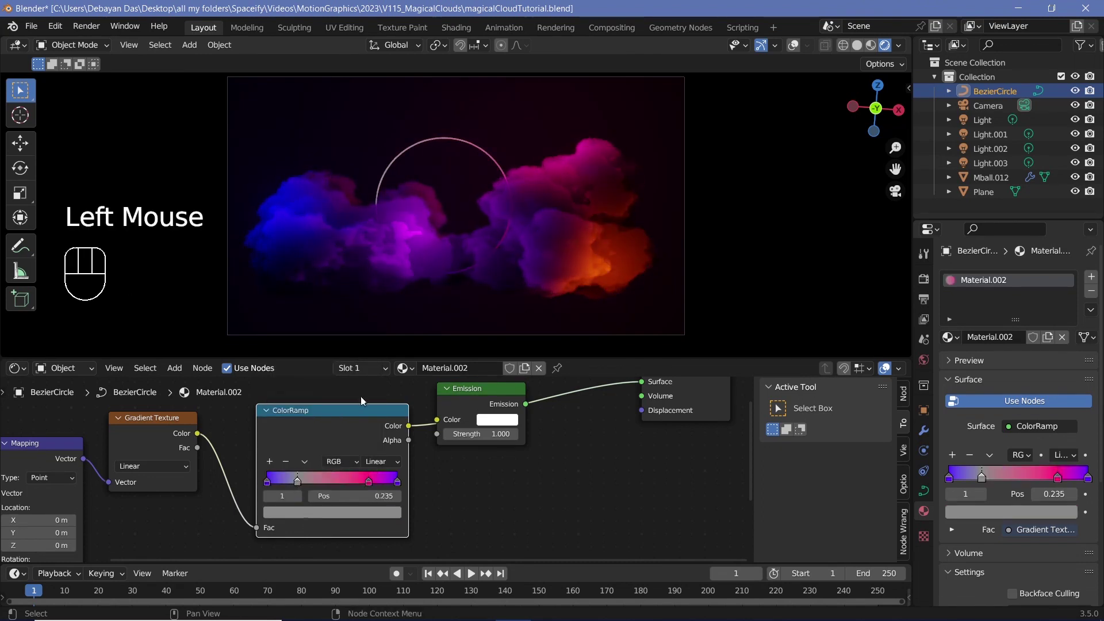
# Step: Make the first gradient stop blue and feed the ColorRamp into the Emission Color
pyautogui.click(393, 346)
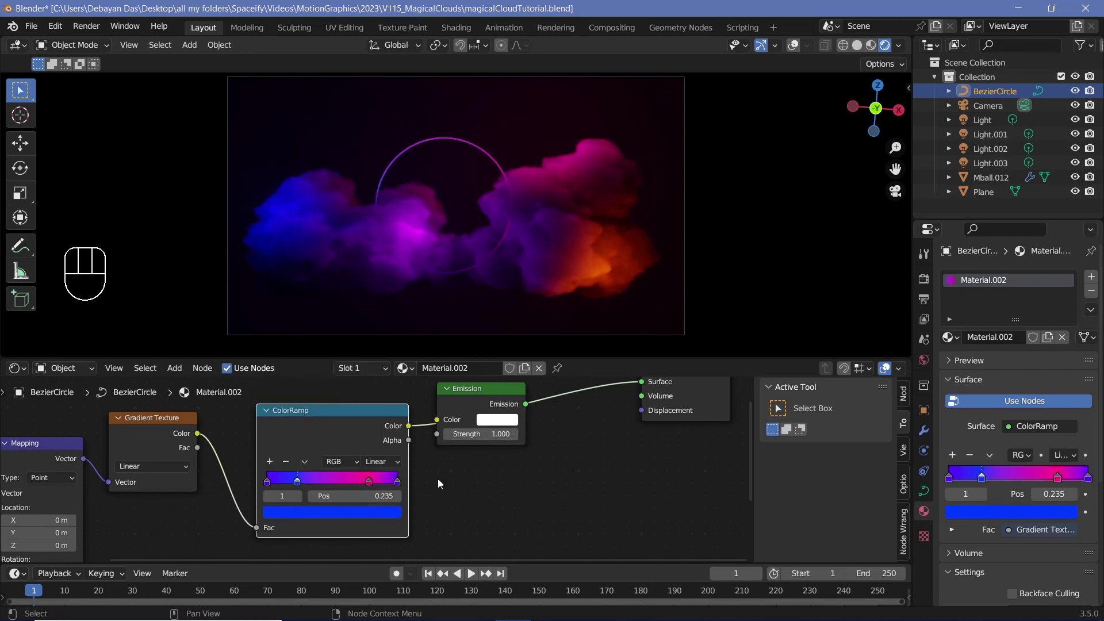
pyautogui.click(414, 429)
pyautogui.moveTo(428, 425); pyautogui.dragTo(511, 460)
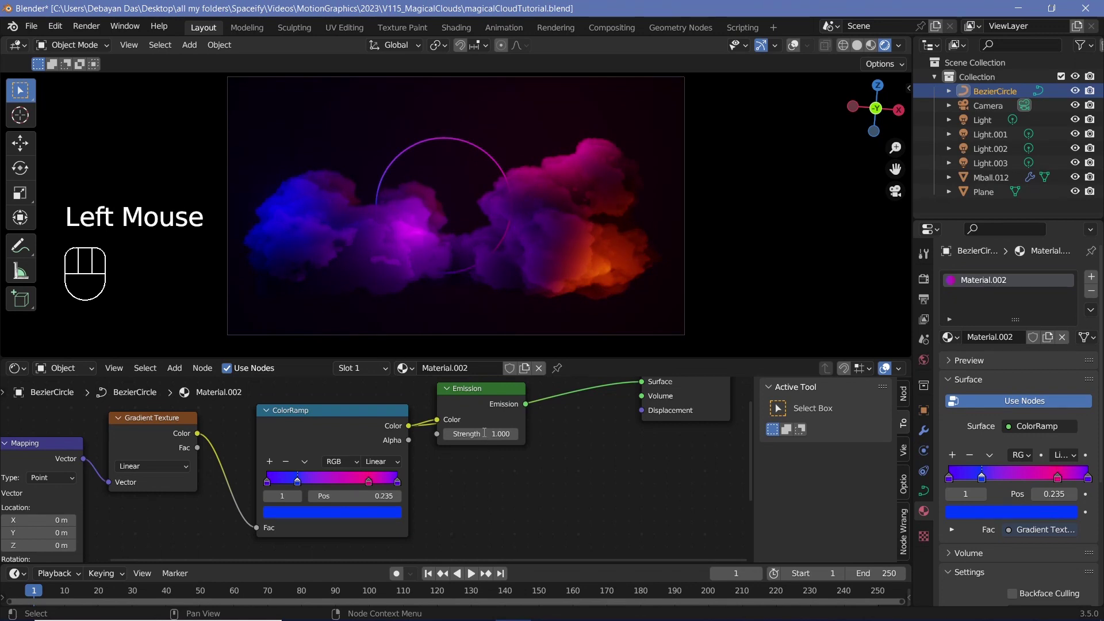
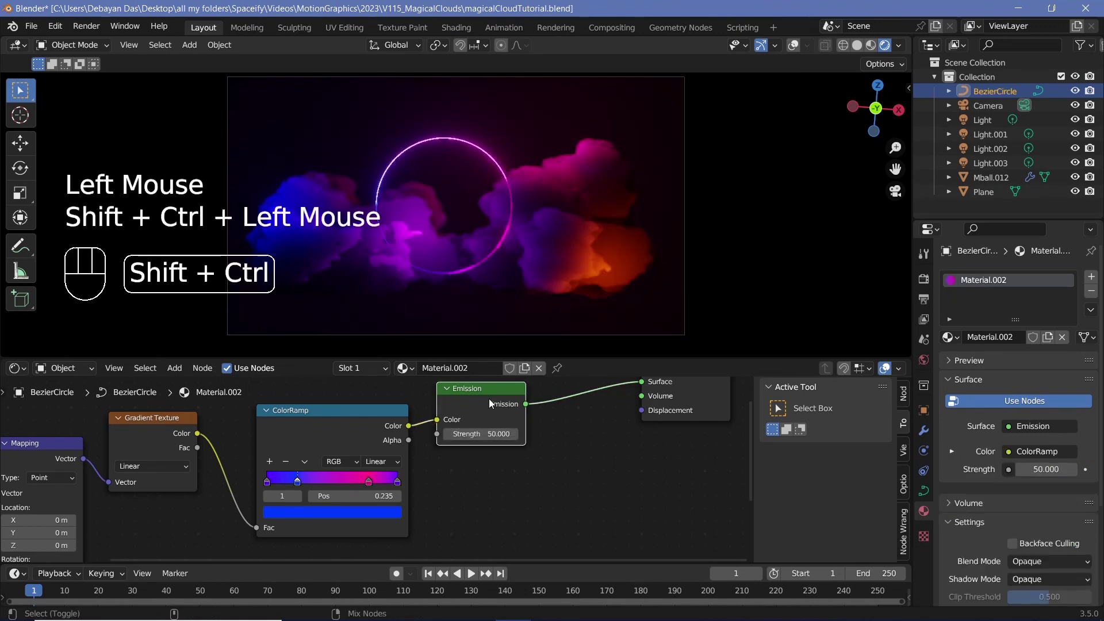
# Step: Set the ring's Emission Strength to 50 and save the file
pyautogui.scroll(-3)
pyautogui.click(473, 295)
pyautogui.scroll(-3)
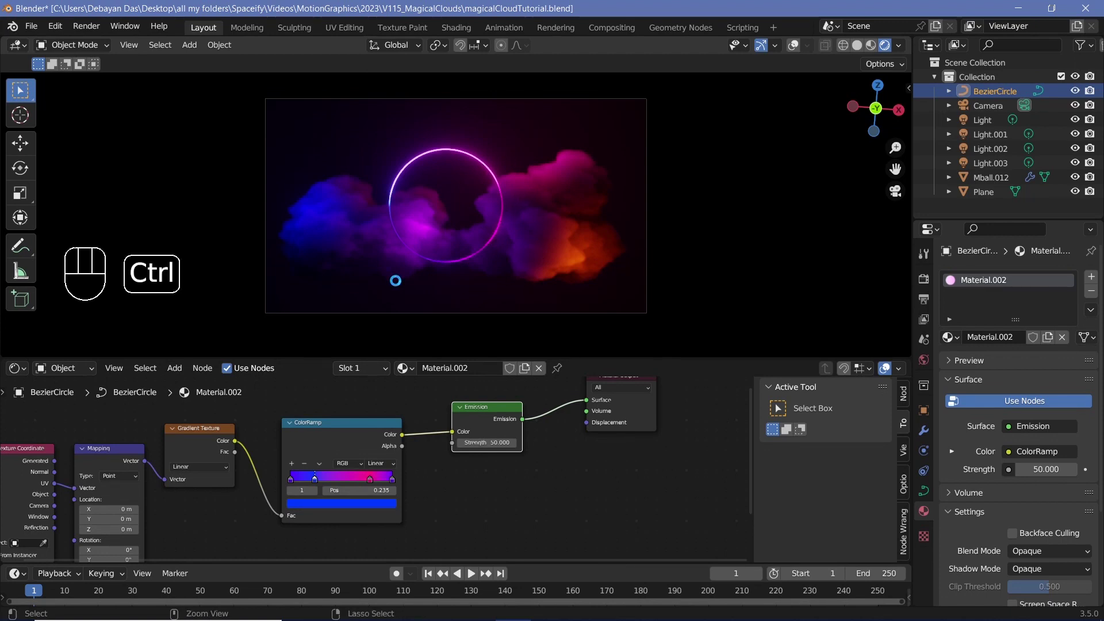
pyautogui.press('ctrl+s')
pyautogui.moveTo(92, 33); pyautogui.dragTo(489, 324)
pyautogui.press('ctrl+z')
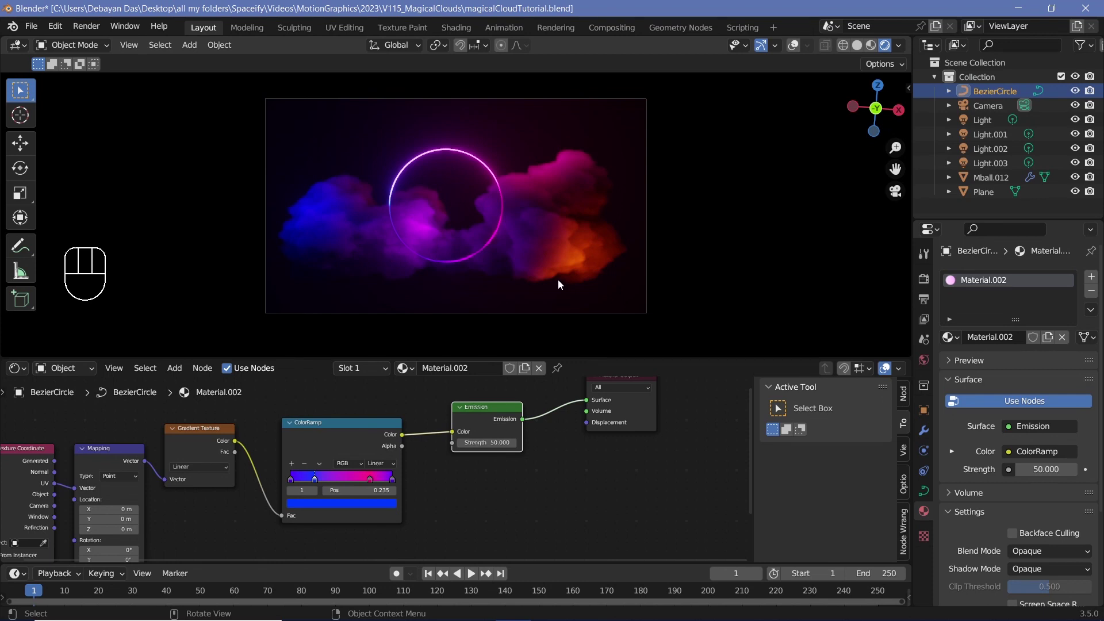
# Step: Show viewport overlays, select the camera and lower it slightly along Z
pyautogui.click(801, 52)
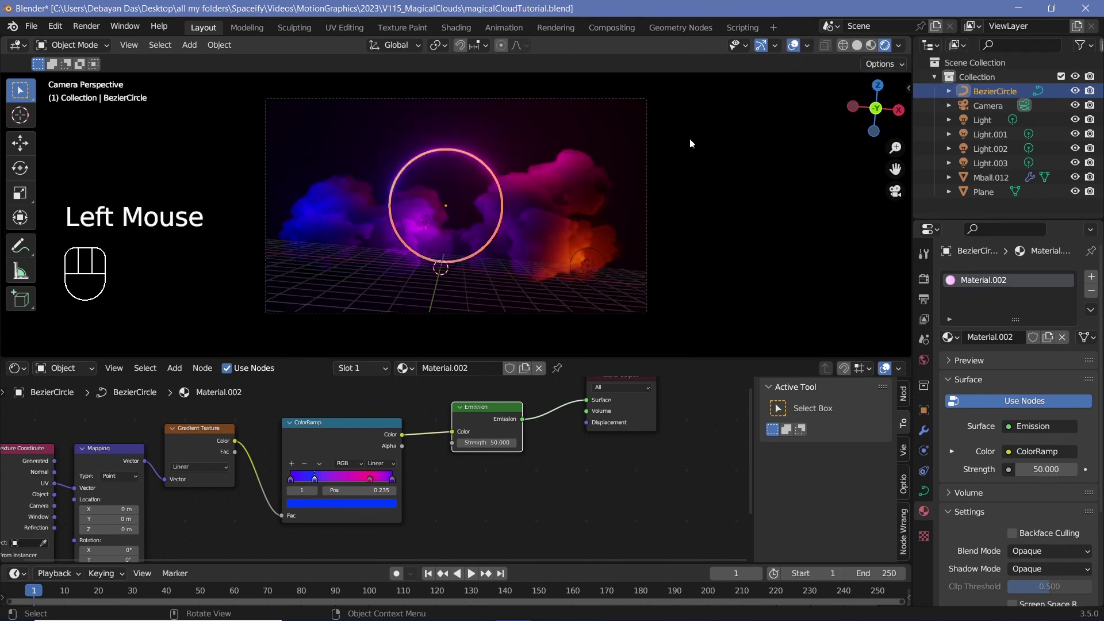
pyautogui.click(651, 142)
pyautogui.click(993, 112)
pyautogui.press('g')
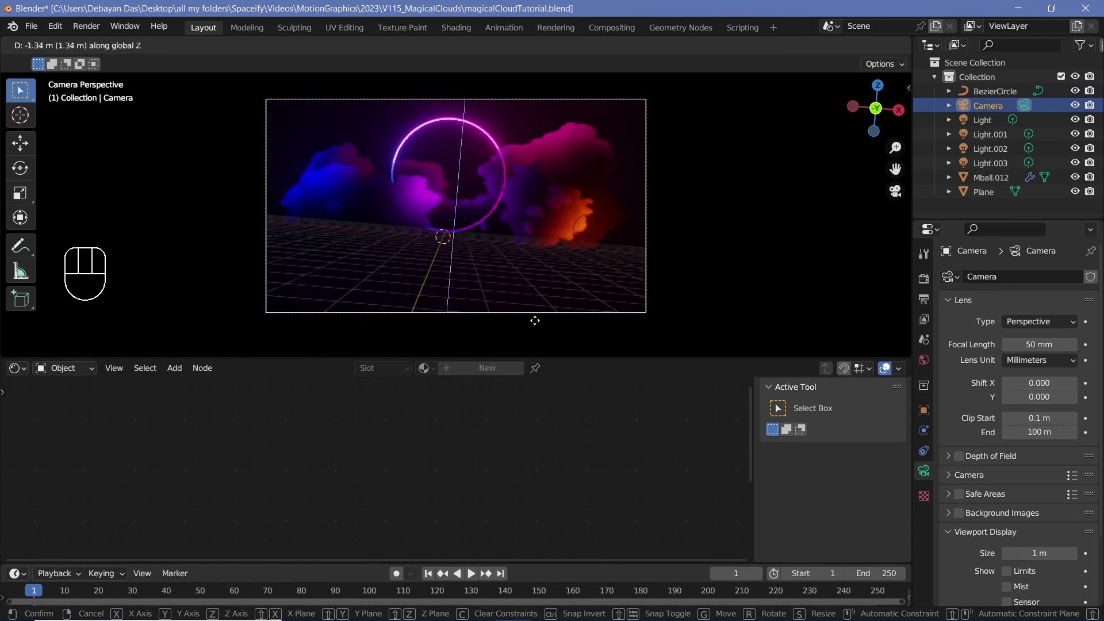
# Step: Add Plane.001, move it lower, tilt it slightly and scale it about 23 times as a floor
pyautogui.press('shift+a')
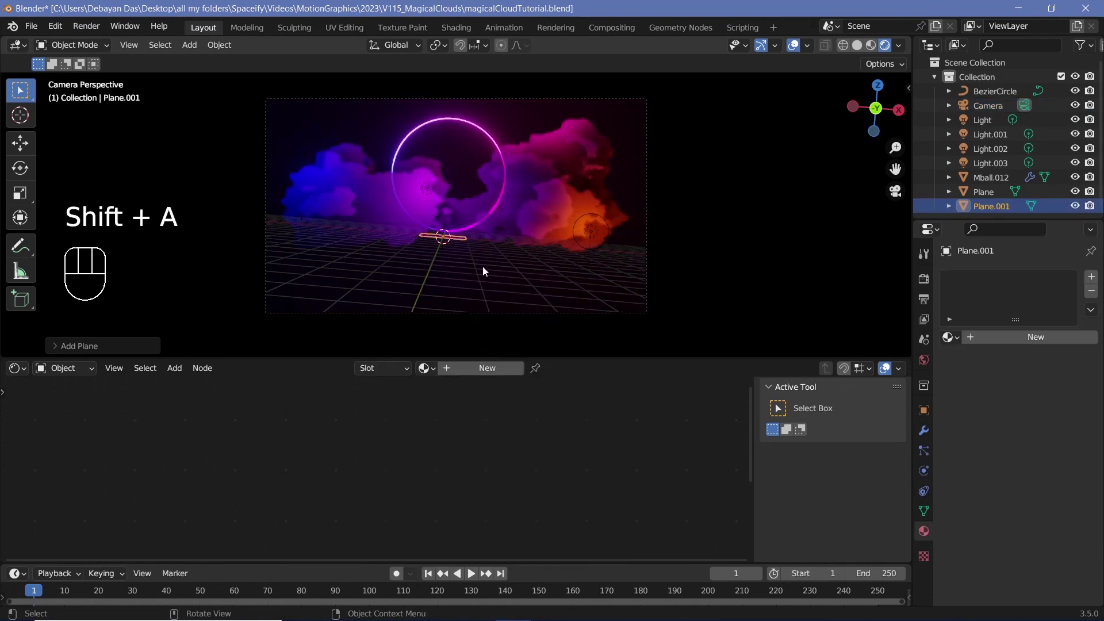
pyautogui.press('g')
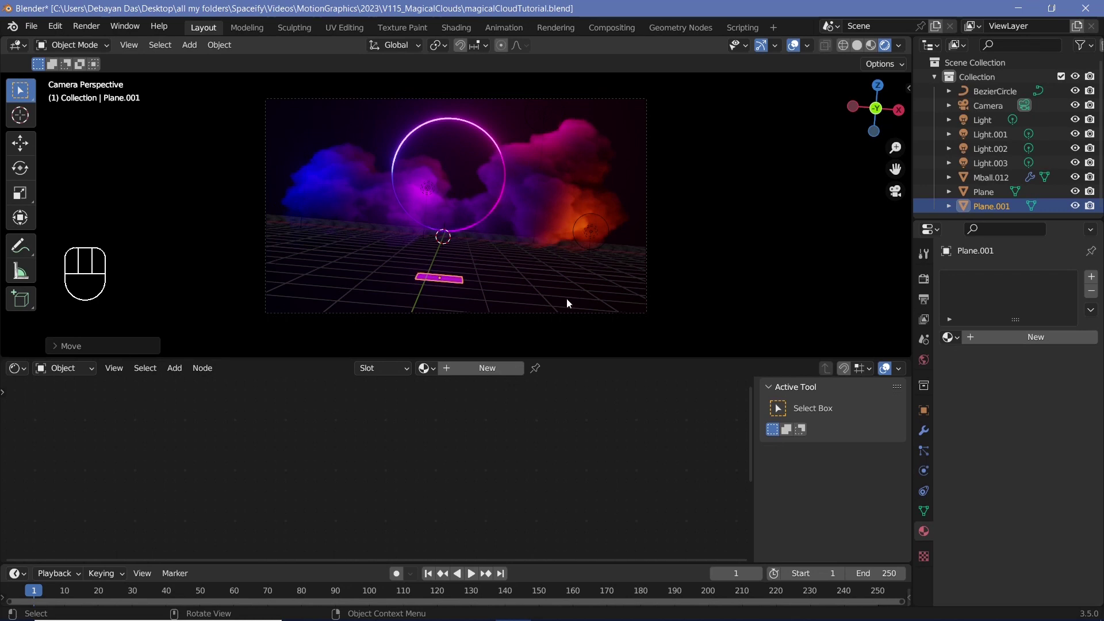
pyautogui.press('r')
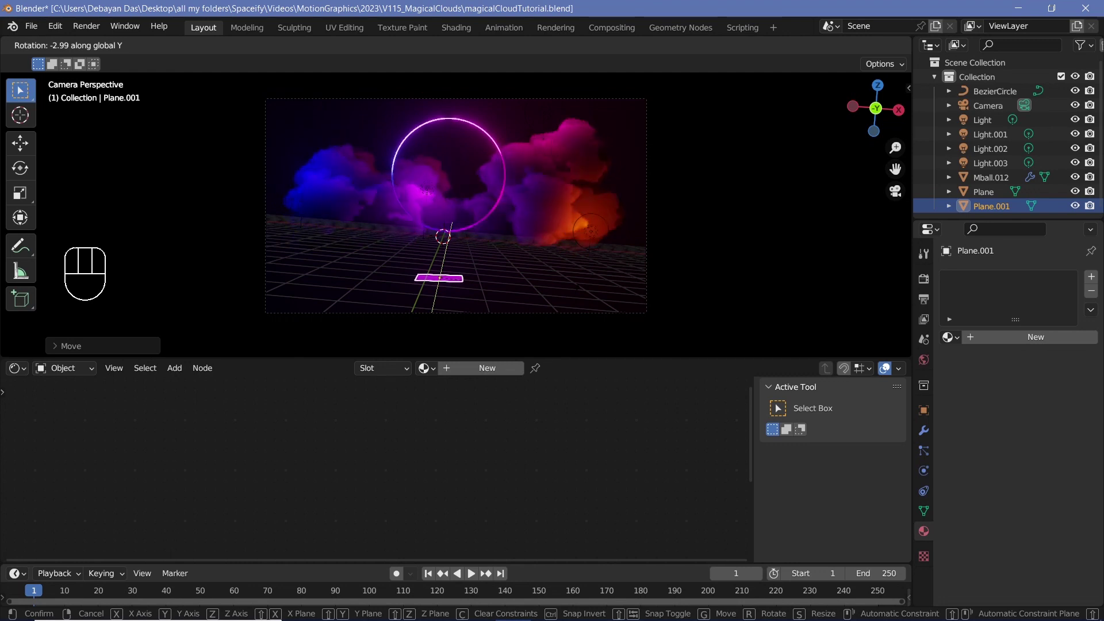
pyautogui.press('s')
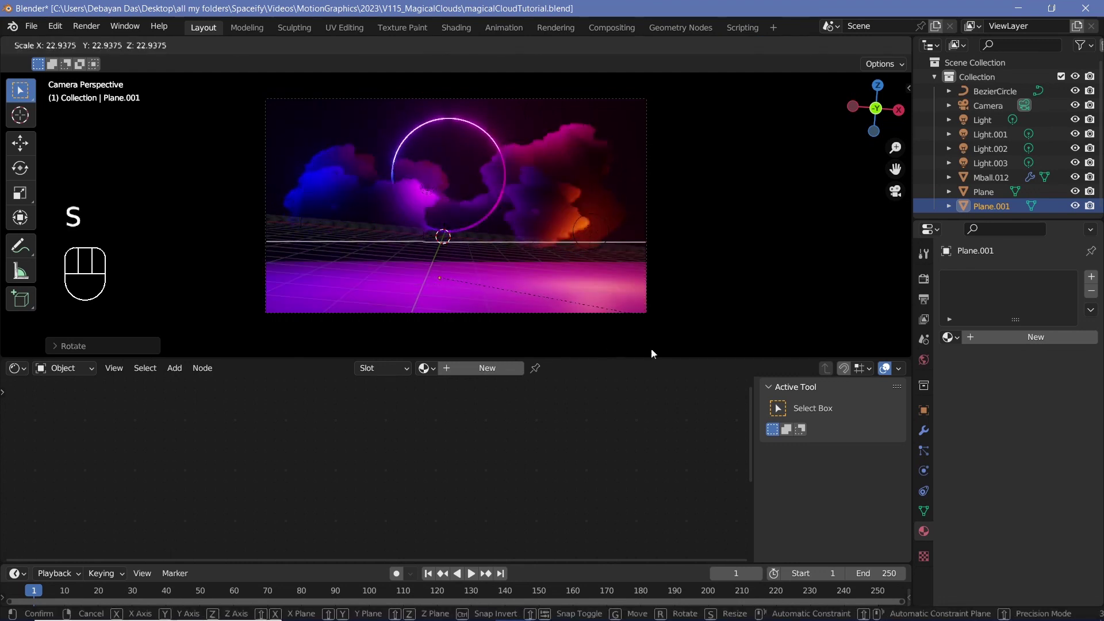
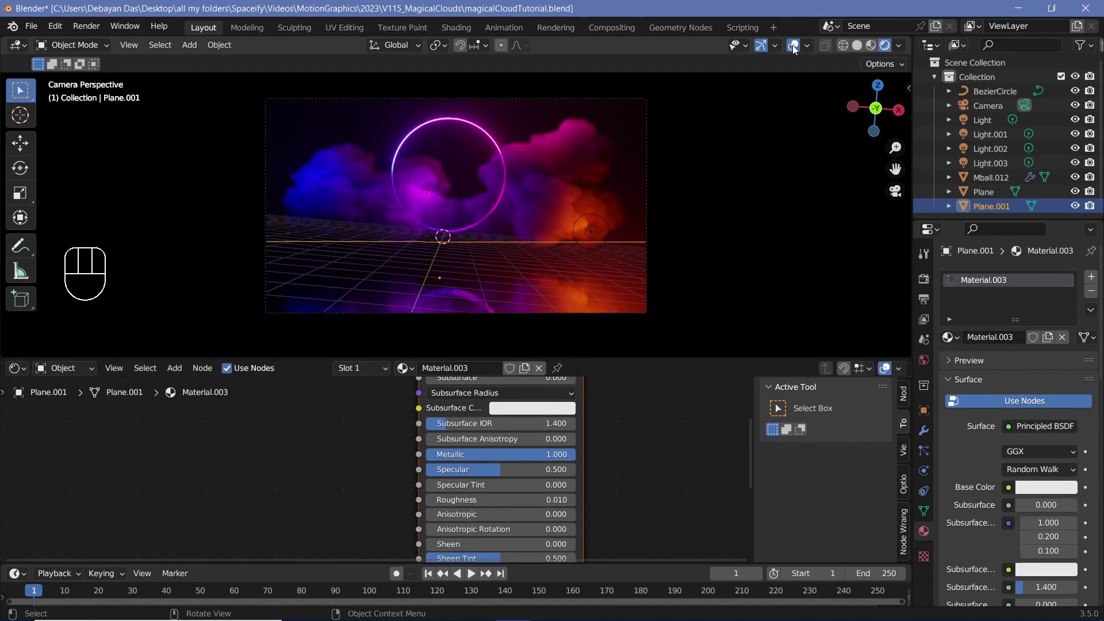
# Step: Hide viewport overlays and shift the metallic Plane.001 along Z to mirror the scene
pyautogui.click(798, 49)
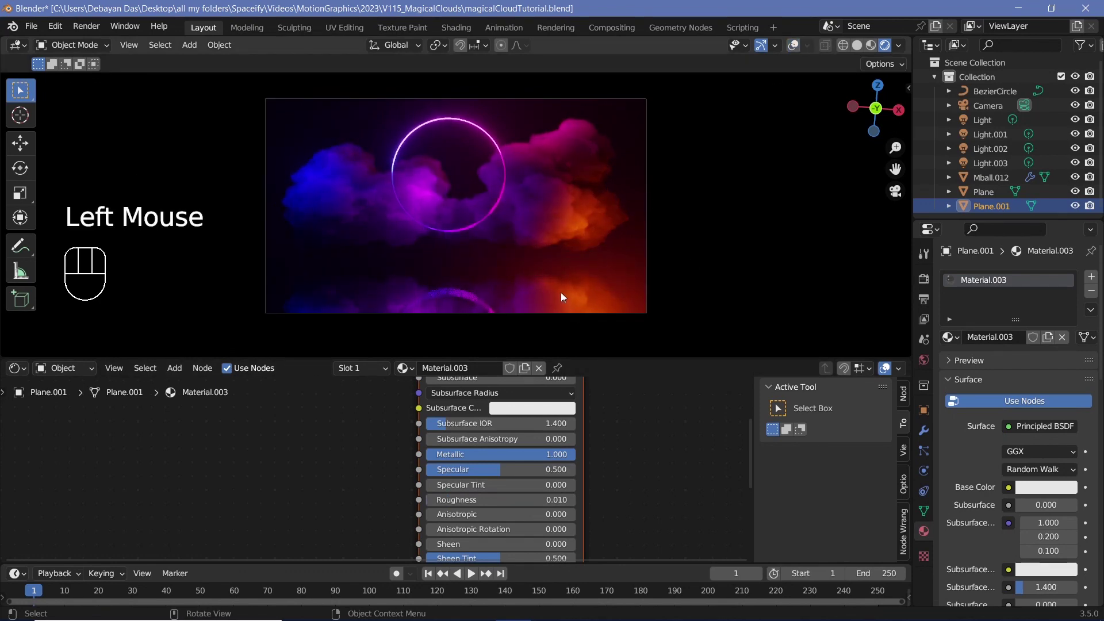
pyautogui.press('g')
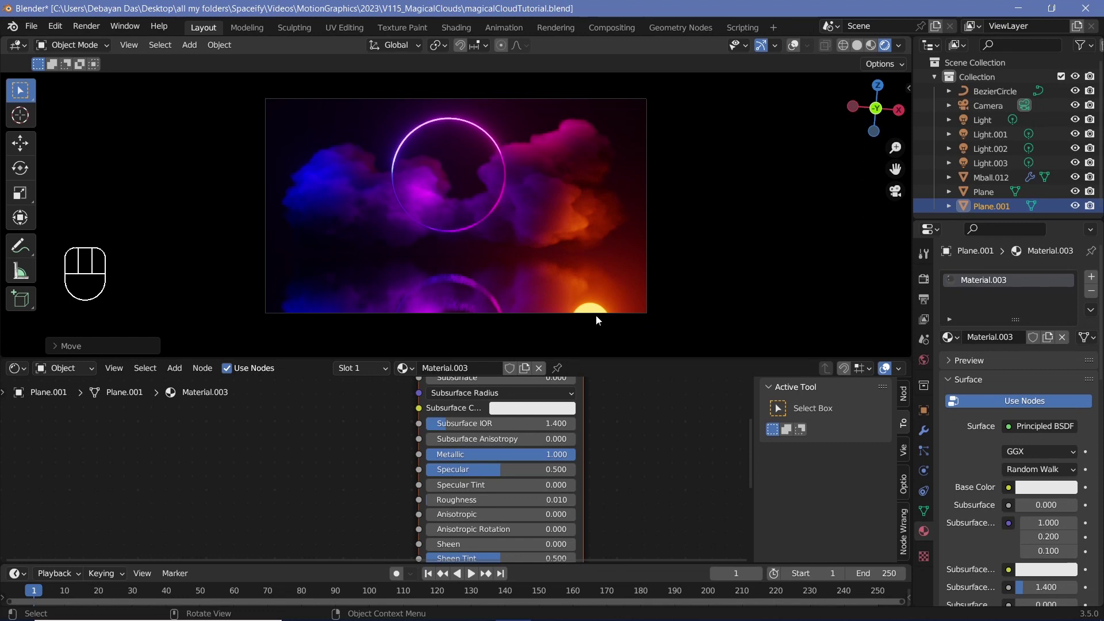
# Step: Select Light.003 then Light.001 to adjust the light reflected in the floor
pyautogui.click(992, 172)
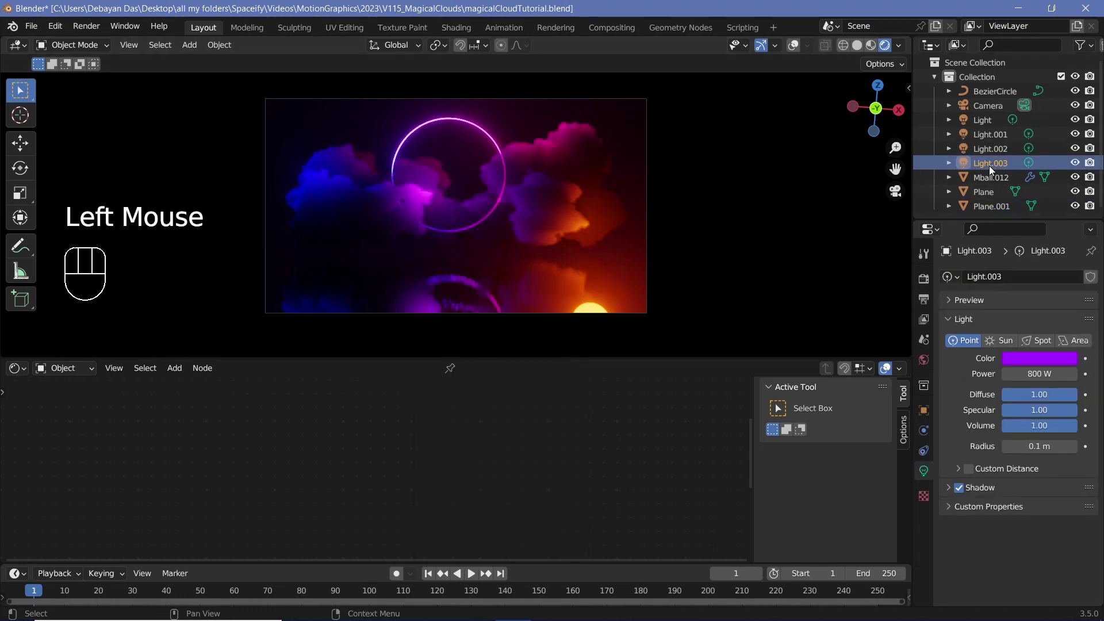
pyautogui.click(999, 153)
pyautogui.click(995, 142)
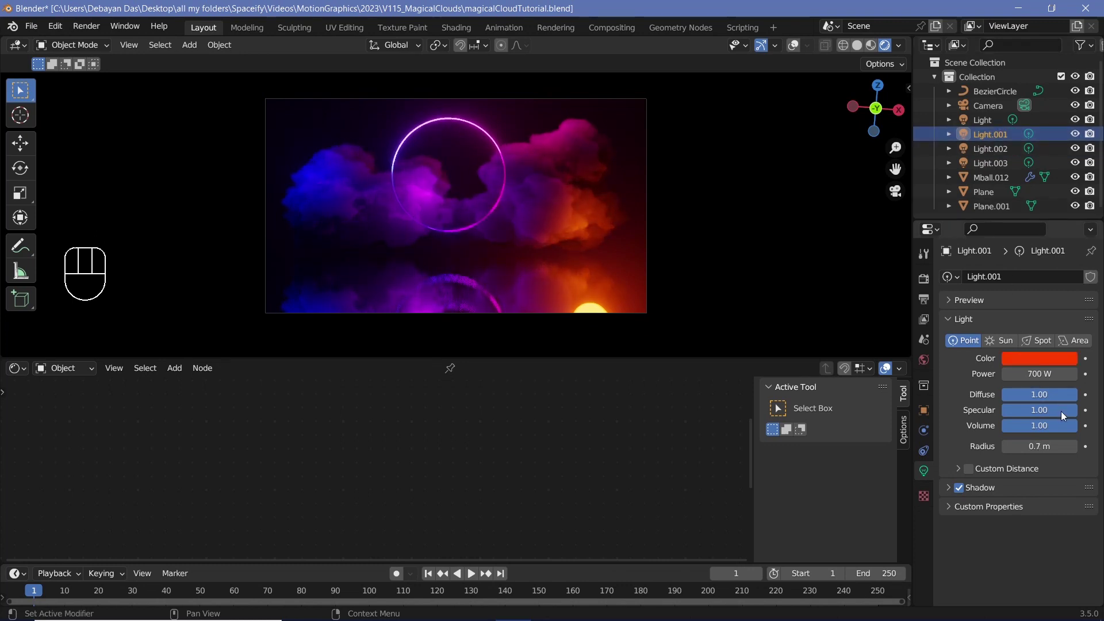
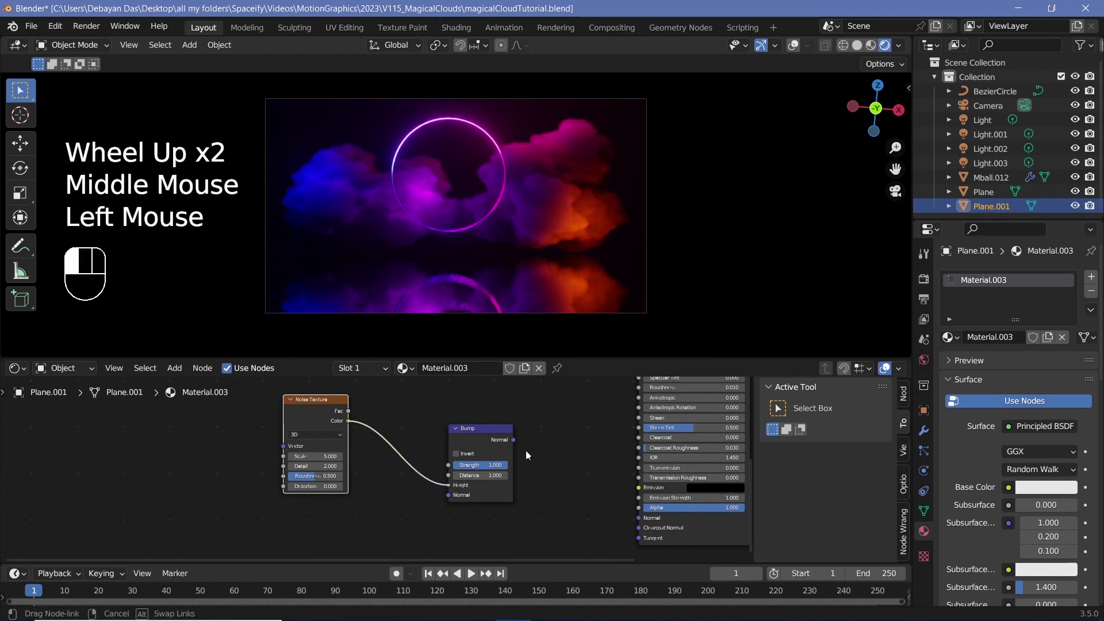
# Step: Drive the floor's normals with a Bump node at strength 0.5 so reflections ripple like water
pyautogui.moveTo(619, 513); pyautogui.dragTo(537, 504)
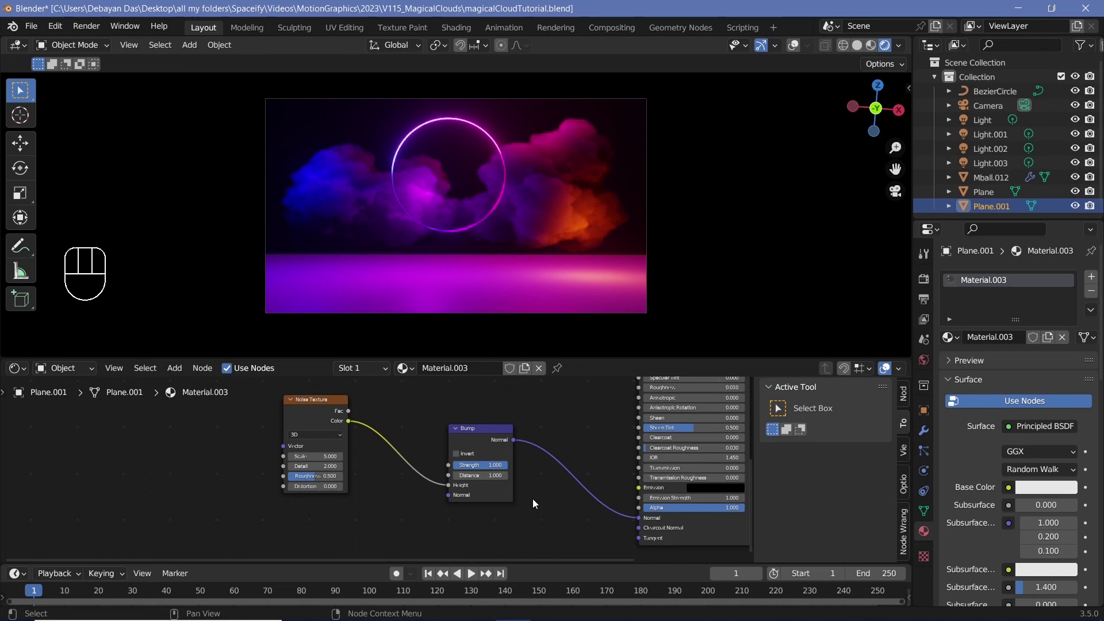
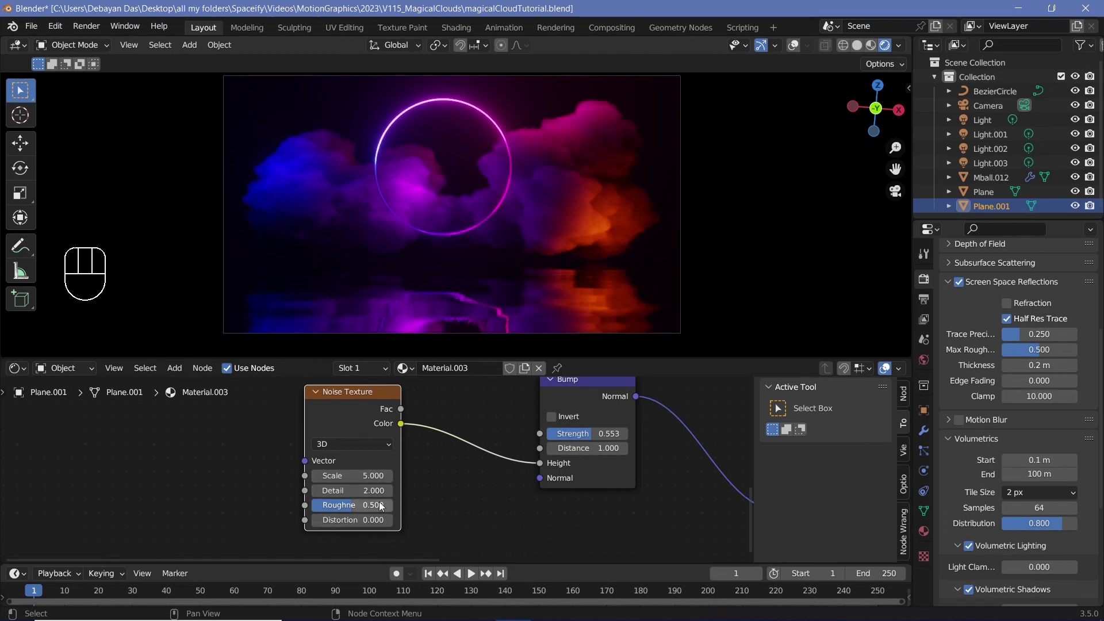
pyautogui.moveTo(610, 437); pyautogui.dragTo(394, 419)
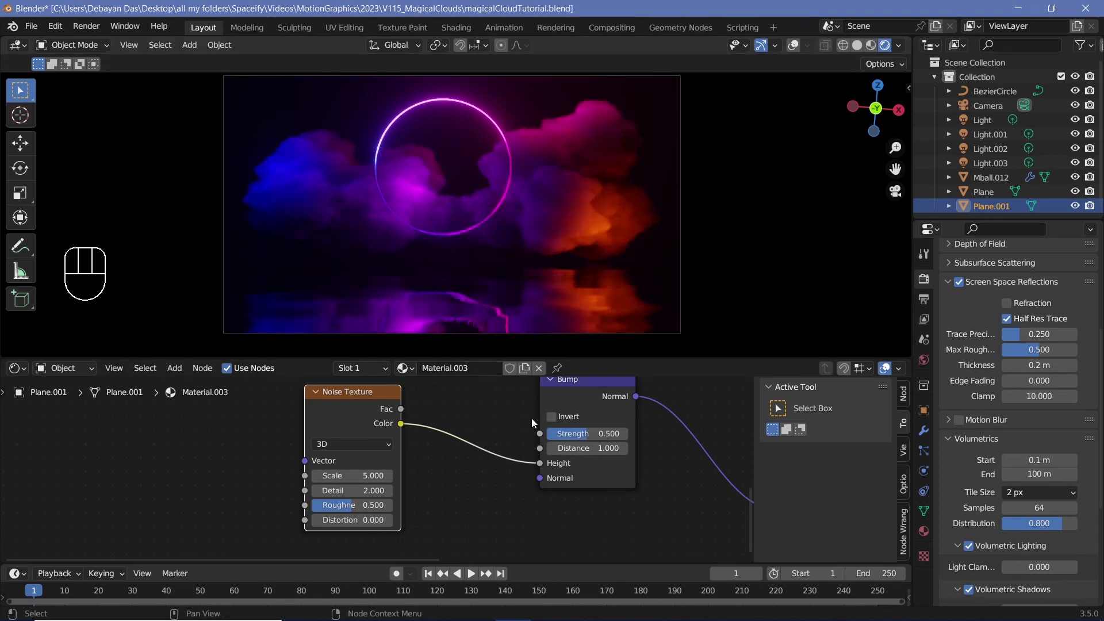
pyautogui.click(746, 340)
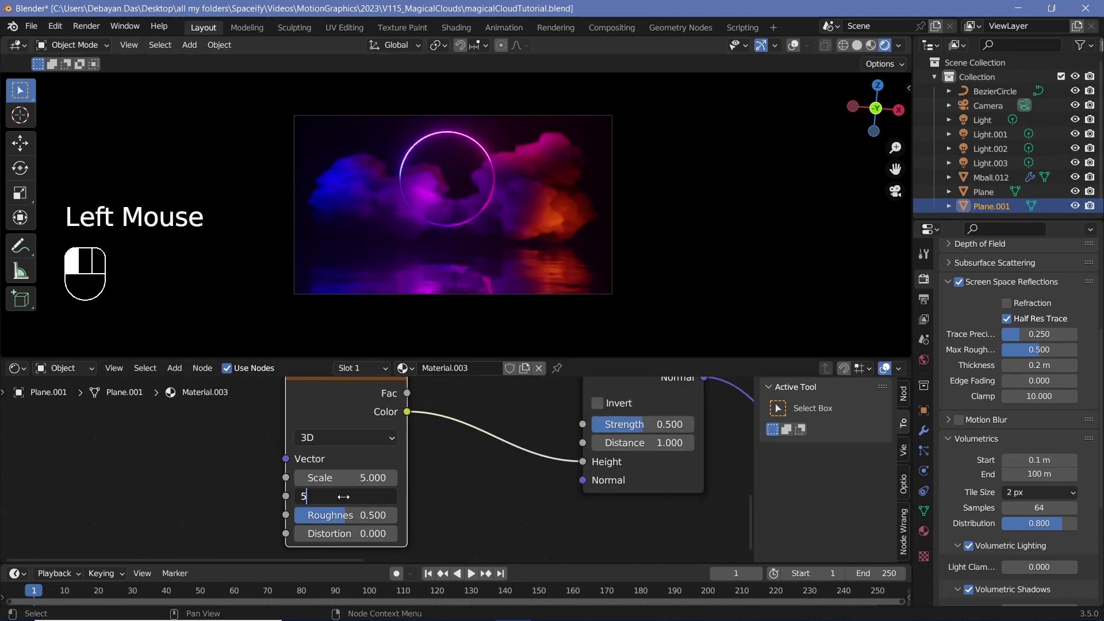
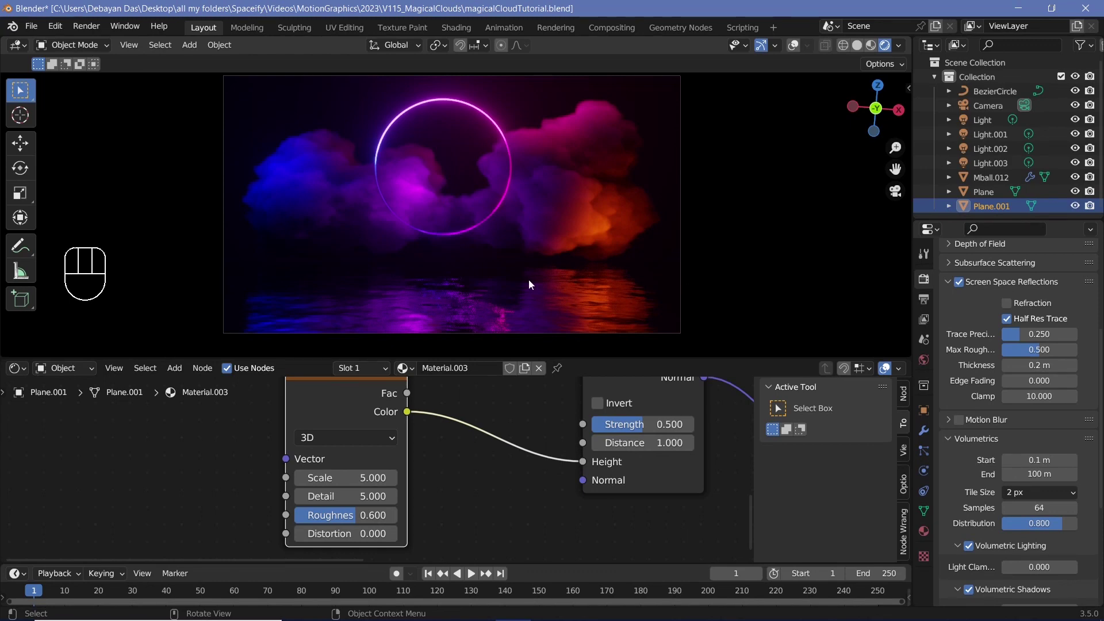
pyautogui.scroll(-3)
pyautogui.scroll(-3)
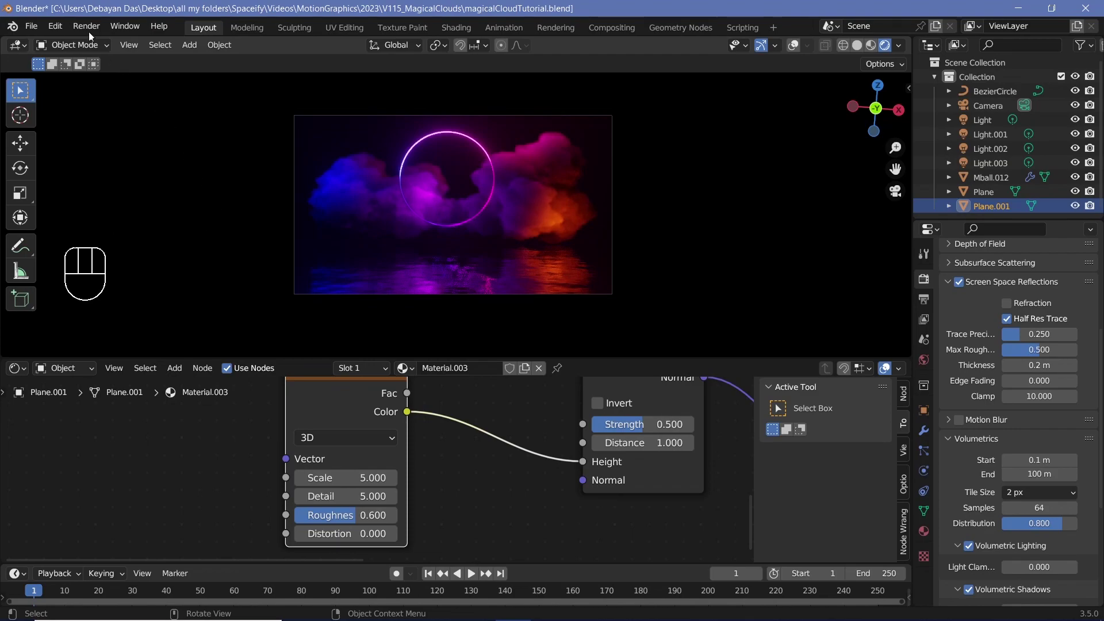